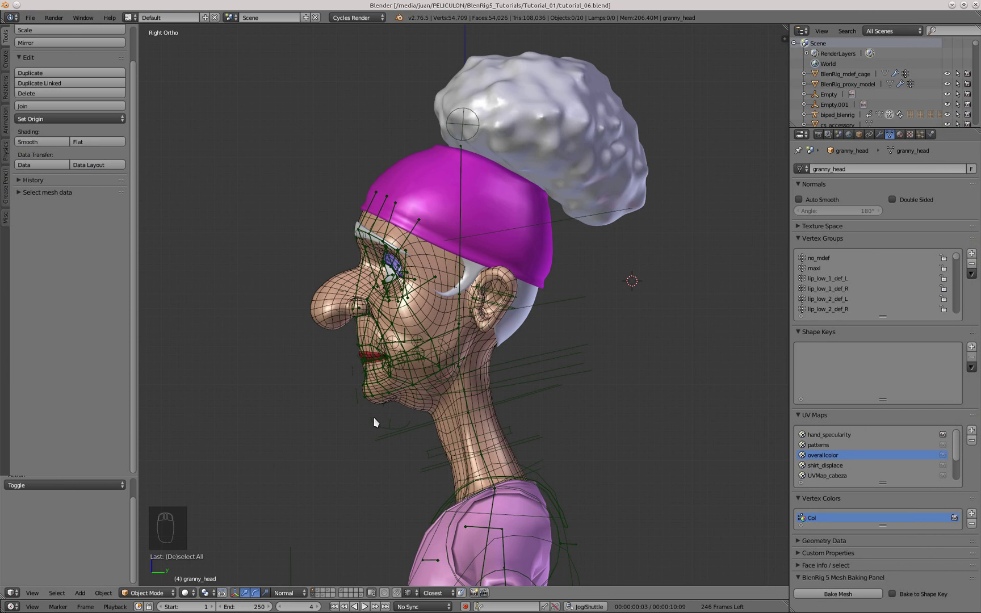
Frame the granny's mouth, hide surrounding geometry and isolate the granny_teeth mesh in local view.
drag(401, 398, 422, 383)
key(KP_1)
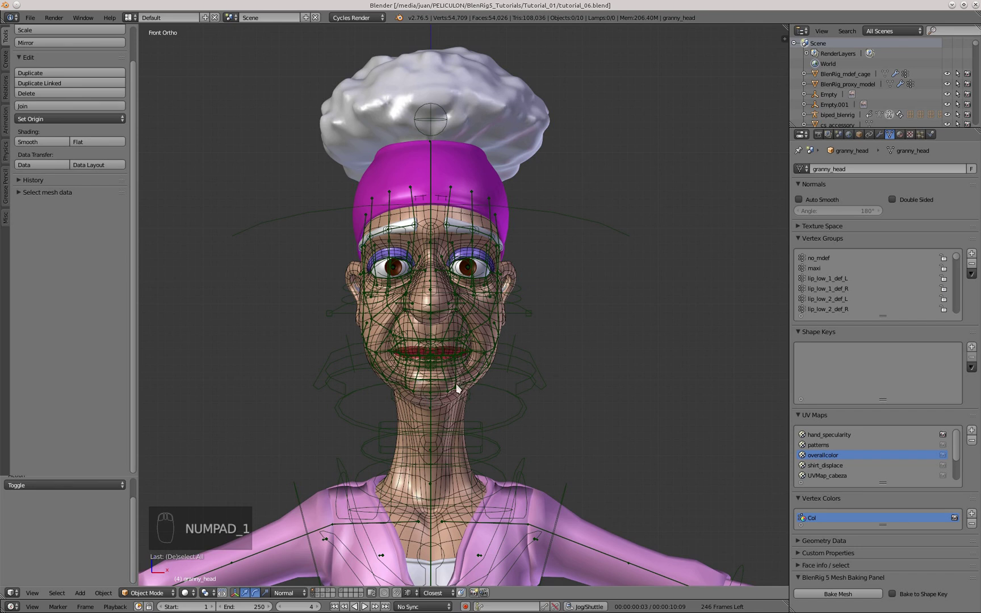
drag(452, 387, 502, 339)
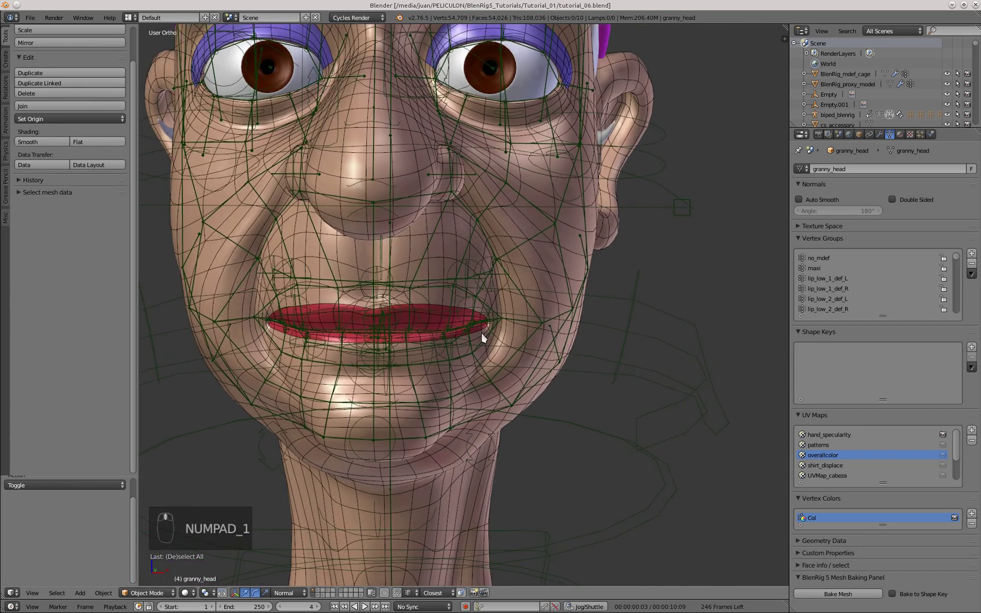
drag(394, 327, 392, 387)
key(f)
key(z)
key(g)
drag(584, 266, 522, 309)
key(h)
click(521, 310)
middle_click(519, 309)
key(KP_3)
Add an Armature modifier targeting biped_blenrig and try weight strokes on the teeth, undoing them.
click(482, 293)
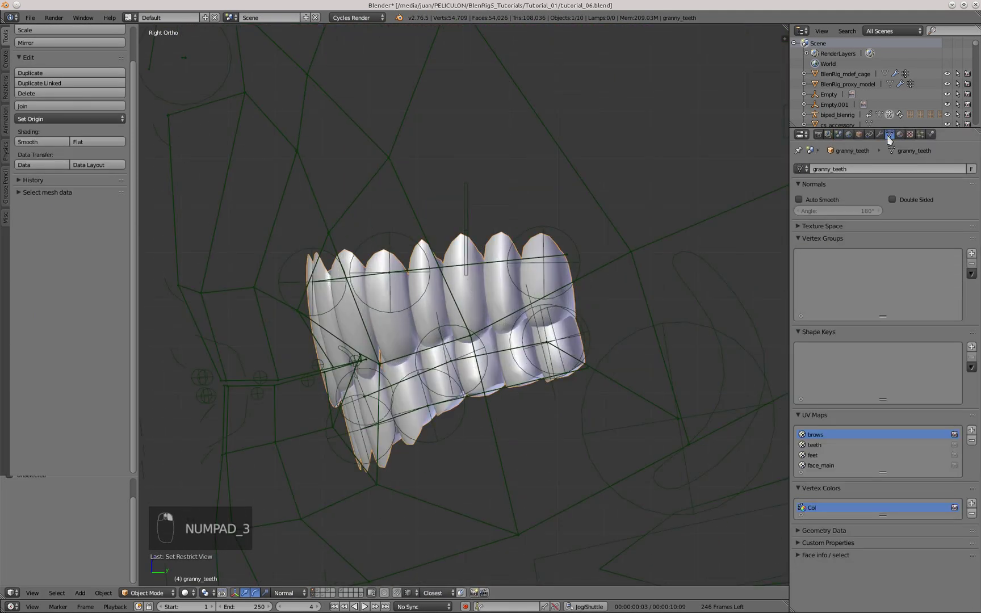
middle_click(950, 299)
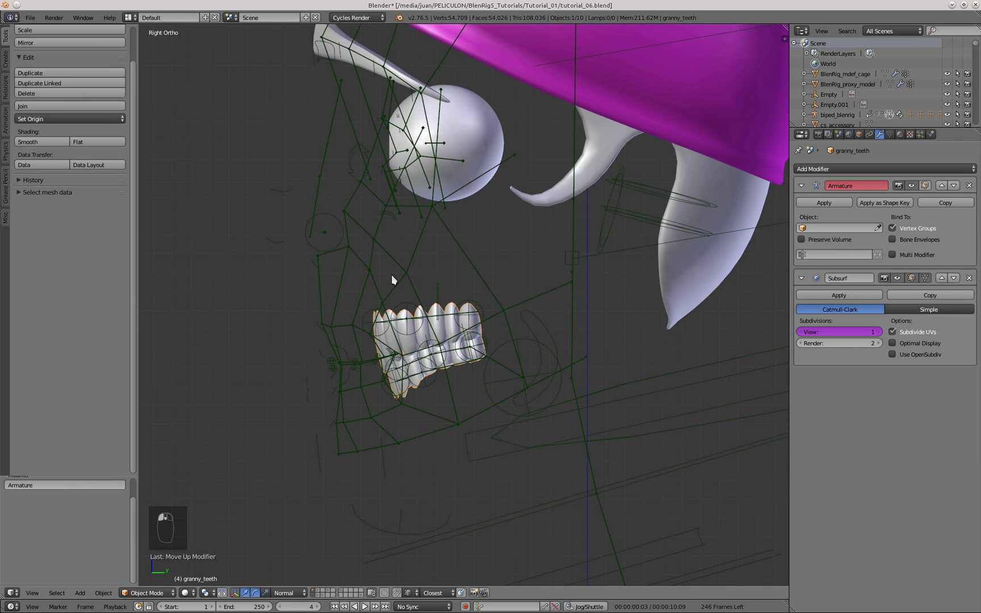
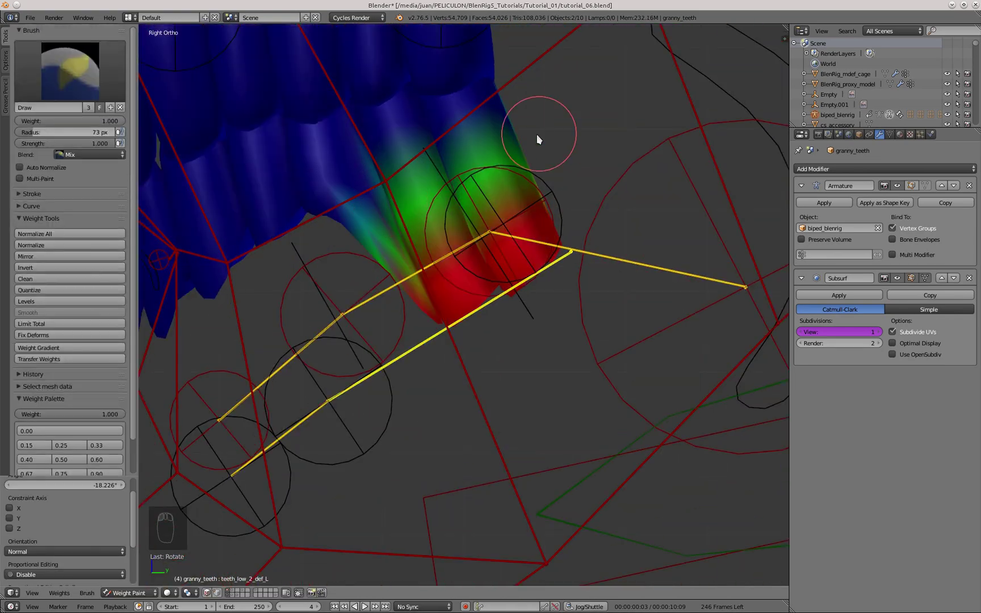
drag(394, 202, 8, 69)
key(KP_3)
drag(547, 222, 356, 245)
middle_click(433, 258)
key(KP_1)
key(ctrl+z)
key(ctrl+z)
key(ctrl+z)
Create vertex groups teeth_low_2_def_L and teeth_low_2_def_R and paint their weights onto the lower teeth.
key(KP_3)
drag(430, 260, 507, 308)
drag(469, 318, 636, 245)
drag(574, 277, 520, 281)
drag(523, 293, 562, 265)
middle_click(450, 327)
drag(495, 310, 496, 340)
middle_click(491, 330)
drag(444, 328, 730, 370)
right_click(730, 370)
key(KP_3)
key(alt+r)
drag(465, 305, 433, 307)
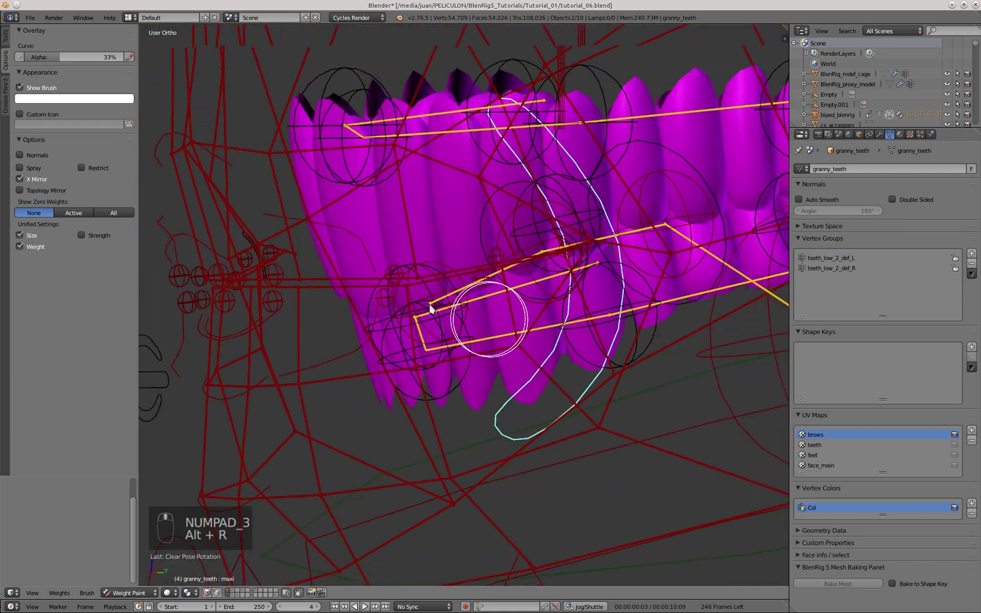
Test-rotate the teeth to check the weights, then switch the teeth mesh into Edit Mode.
drag(453, 313, 457, 281)
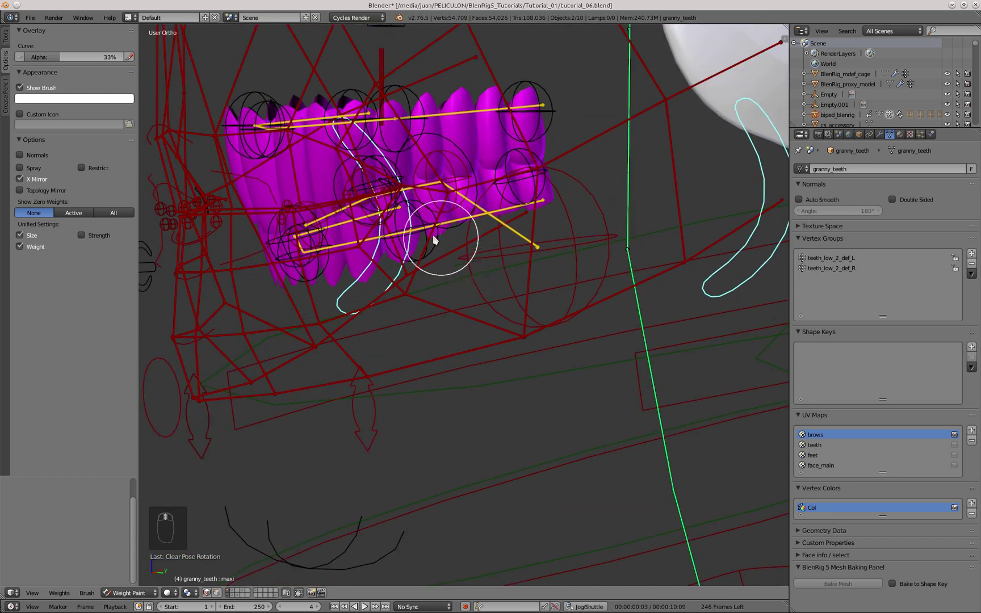
key(r)
drag(435, 240, 449, 281)
key(KP_3)
key(r)
click(424, 355)
drag(453, 312, 502, 226)
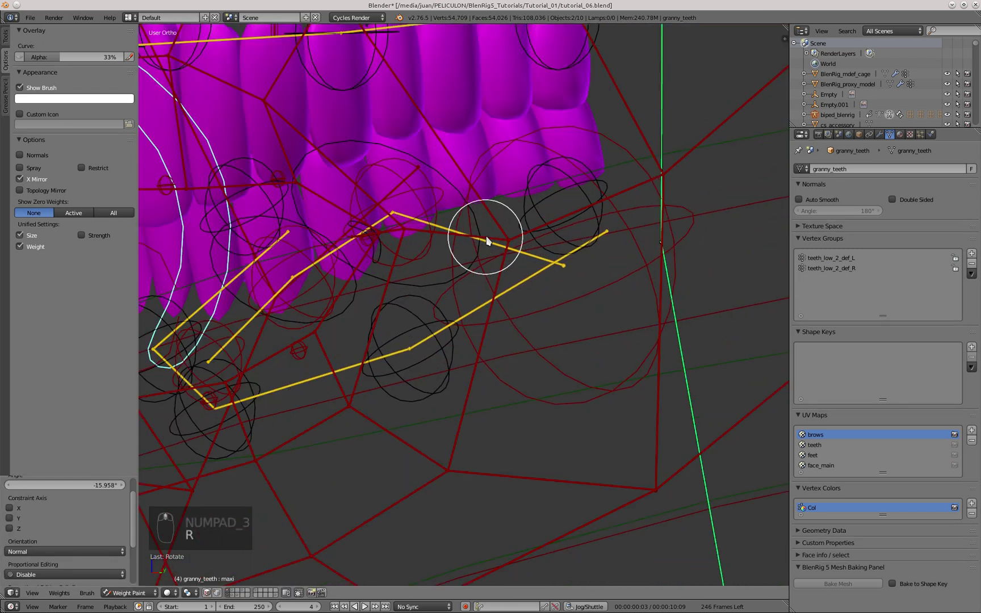
key(Tab)
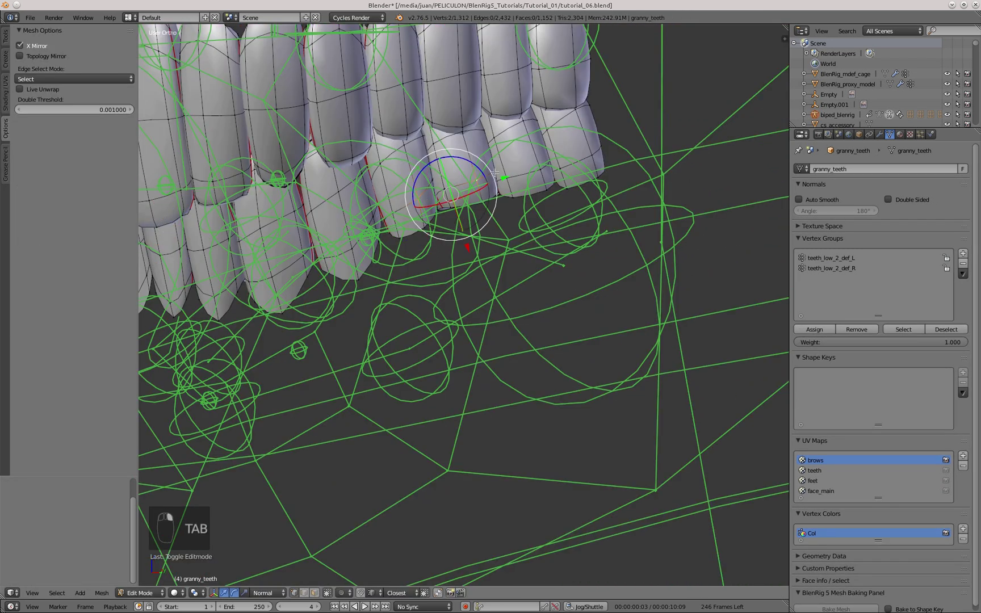
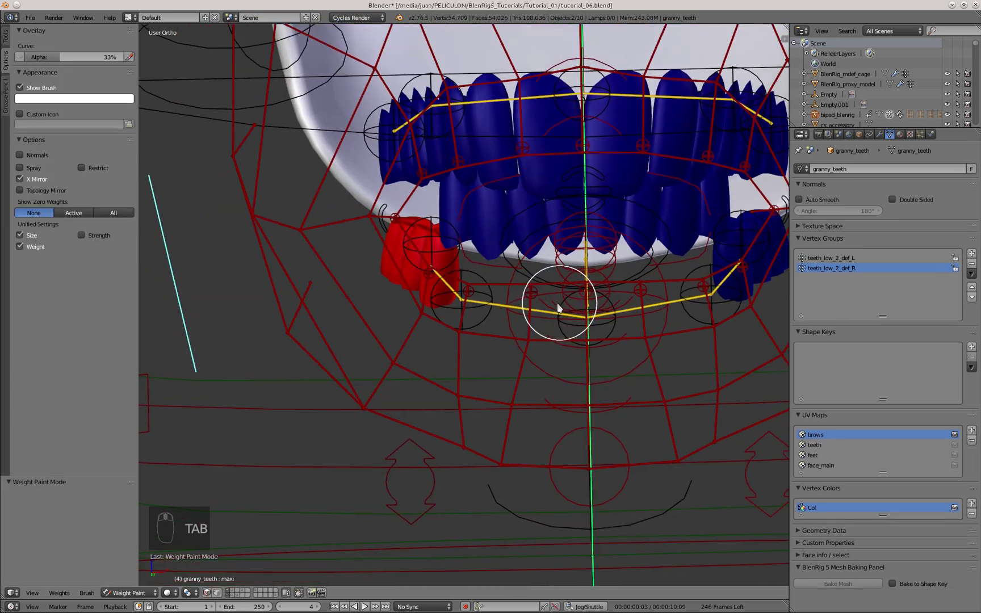
Paint teeth_low_1_def_L weights onto a lower tooth in Weight Paint mode and return to Edit Mode.
drag(493, 310, 441, 307)
drag(441, 307, 450, 330)
drag(450, 318, 452, 239)
drag(32, 191, 224, 362)
drag(450, 252, 831, 284)
middle_click(838, 282)
key(Tab)
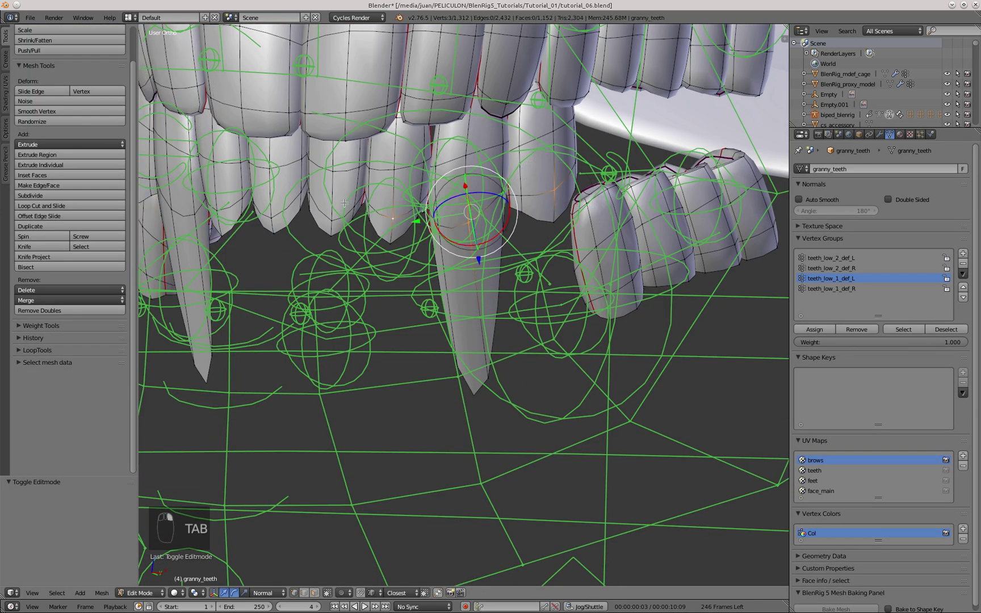
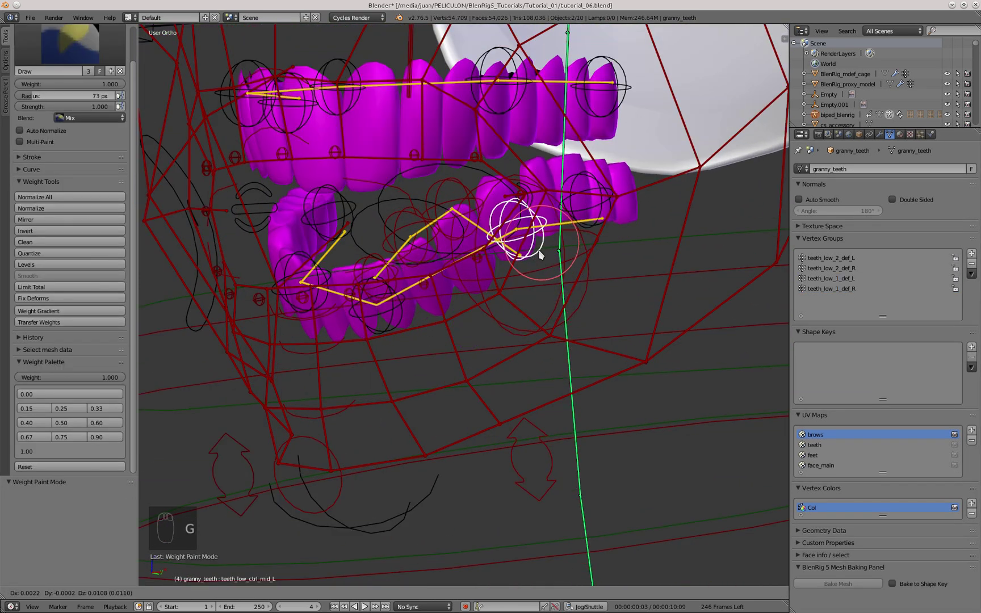
Paint teeth_up_2_def_L/R weights onto the upper teeth.
drag(452, 292, 443, 214)
key(KP_3)
drag(443, 214, 513, 204)
drag(513, 204, 494, 287)
drag(500, 217, 395, 275)
drag(479, 290, 460, 284)
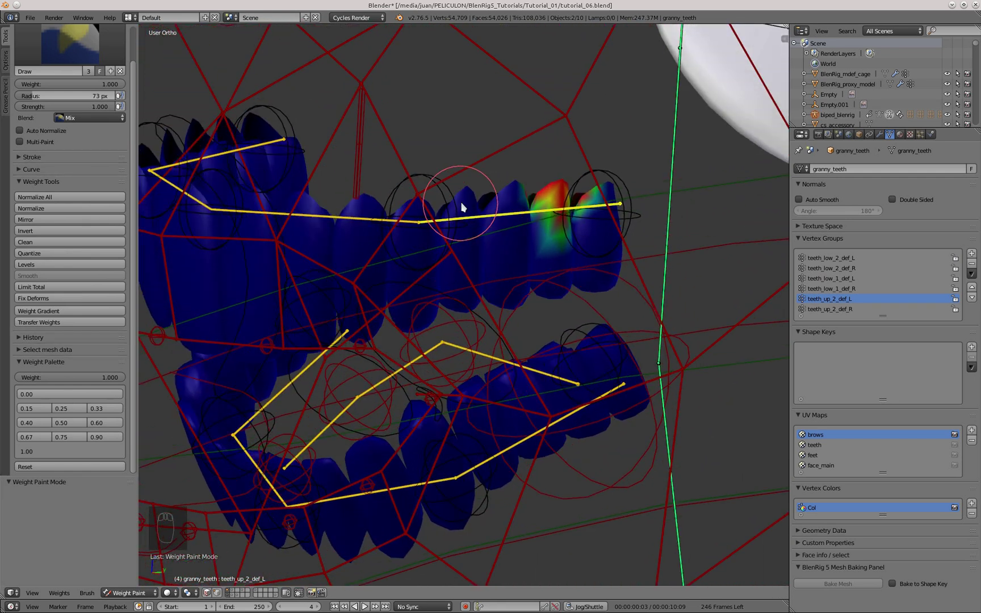
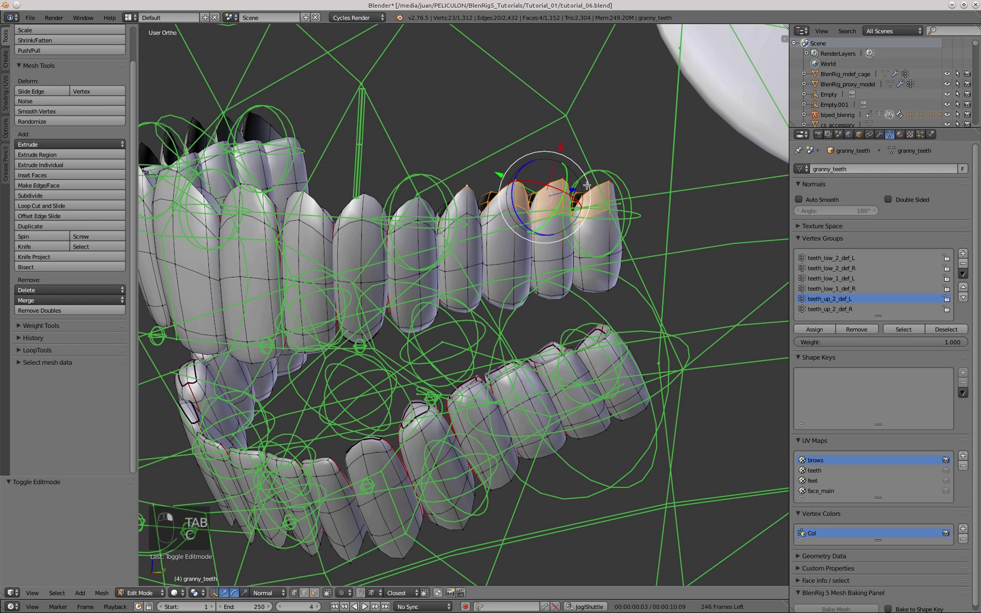
Select the linked upper and front teeth with Ctrl+L and assign them to the teeth_up_1_def_L/R groups.
key(ctrl+l)
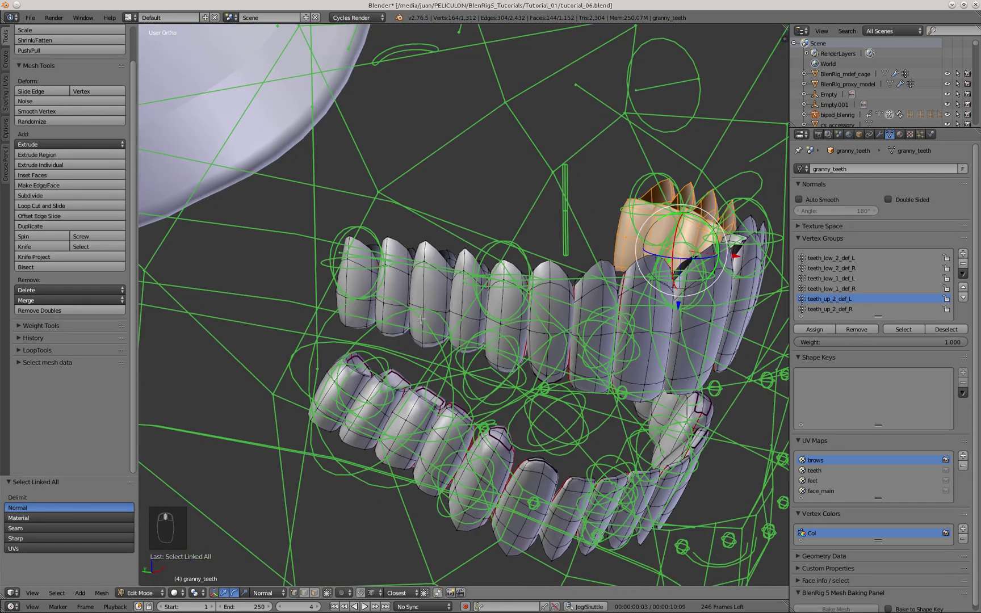
key(a)
key(c)
key(ctrl+l)
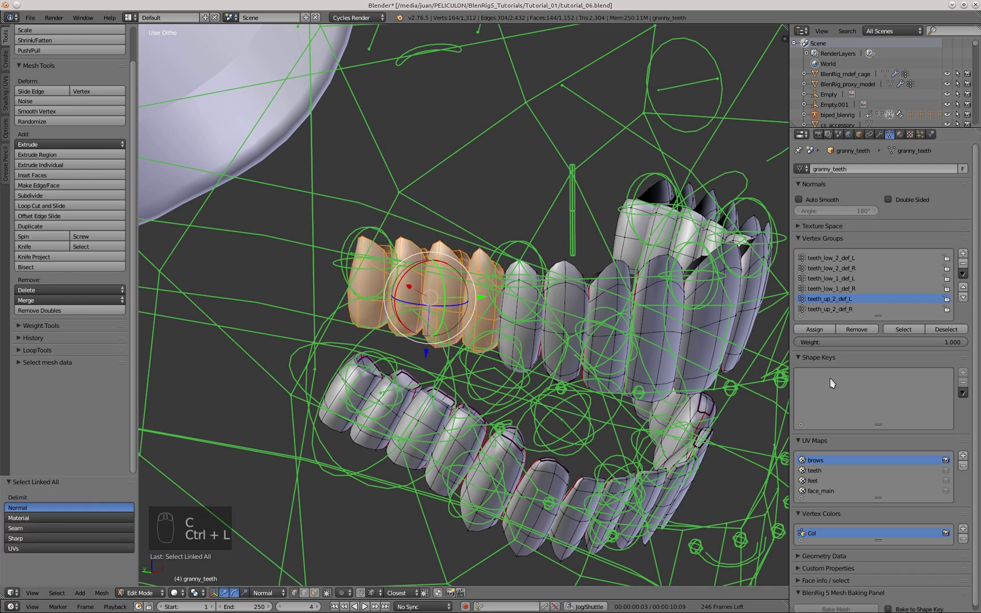
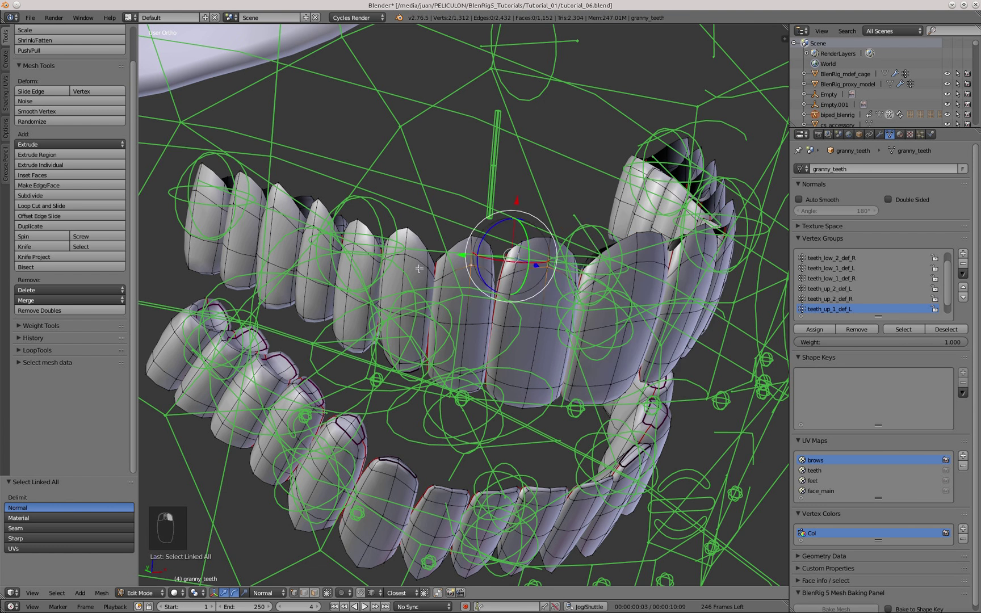
key(ctrl+l)
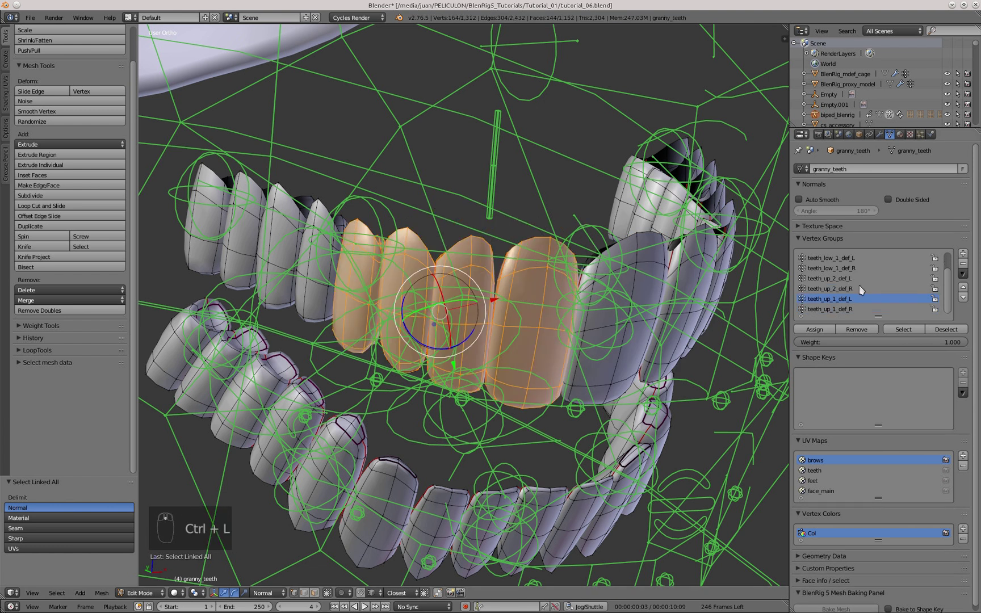
key(Tab)
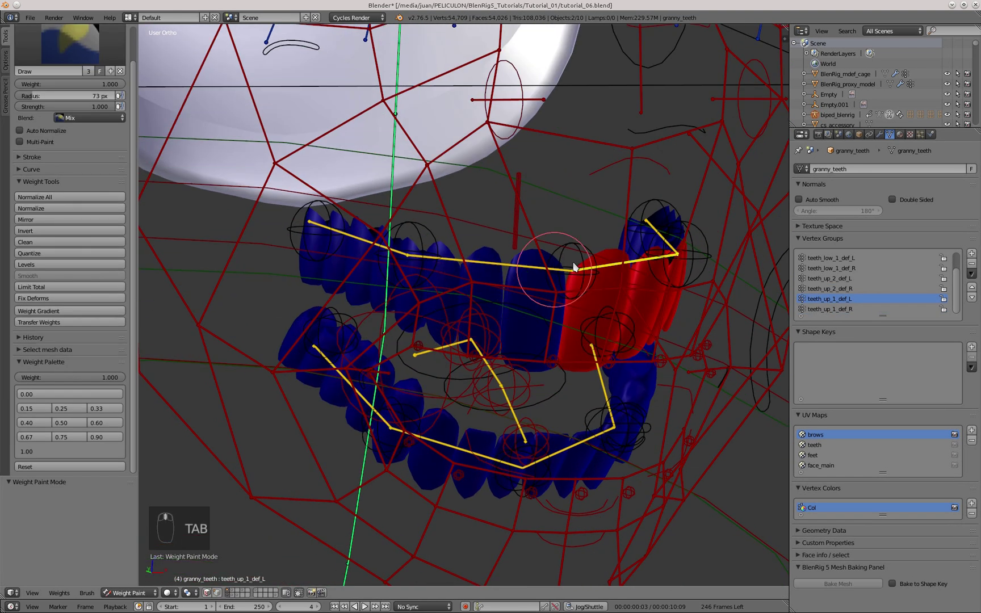
Verify the upper front teeth weights in Weight Paint mode, nudging the teeth to check deformation.
drag(593, 256, 565, 233)
key(g)
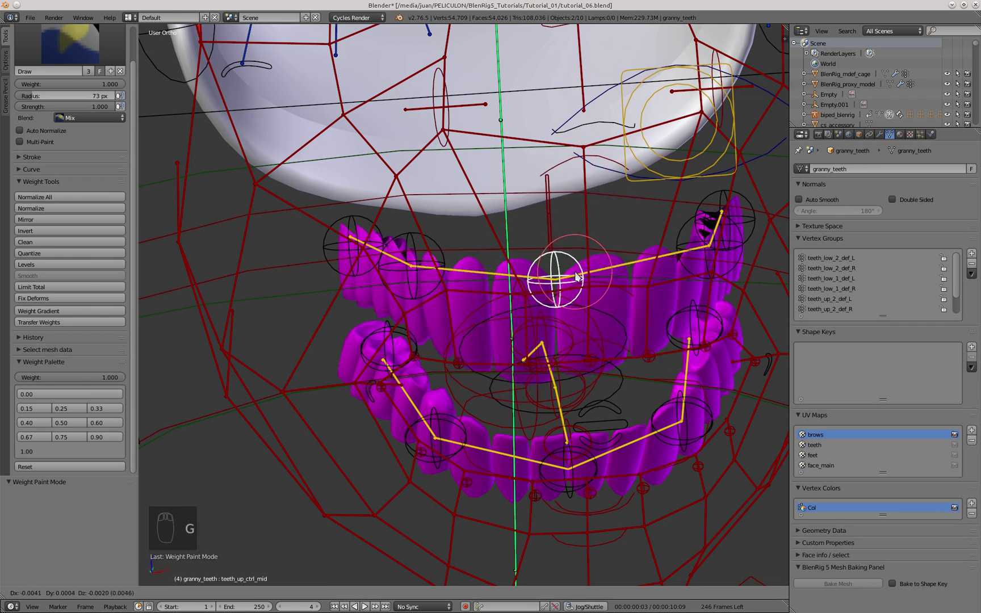
drag(528, 300, 532, 332)
key(g)
drag(442, 264, 80, 590)
key(KP_3)
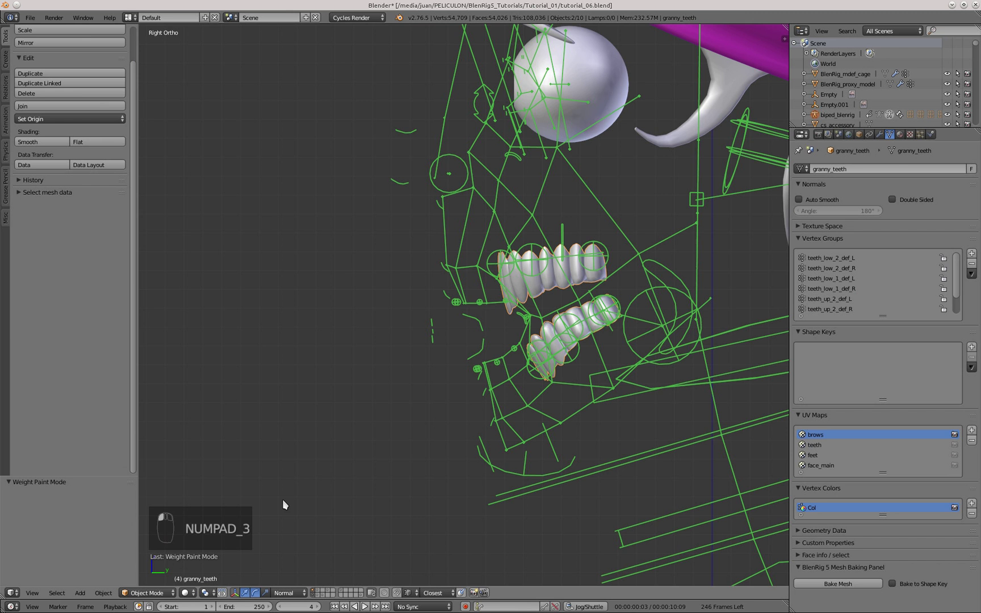
Unhide all objects and clear location and rotation on every bone of the rig.
drag(554, 259, 534, 319)
drag(535, 319, 446, 377)
key(alt+h)
click(483, 309)
key(a)
key(a)
key(alt+g)
key(alt+r)
key(alt+a)
key(z)
middle_click(556, 292)
Select the teeth and granny_head and join them into one mesh with Ctrl+J.
click(569, 306)
double_click(568, 305)
drag(529, 295, 528, 295)
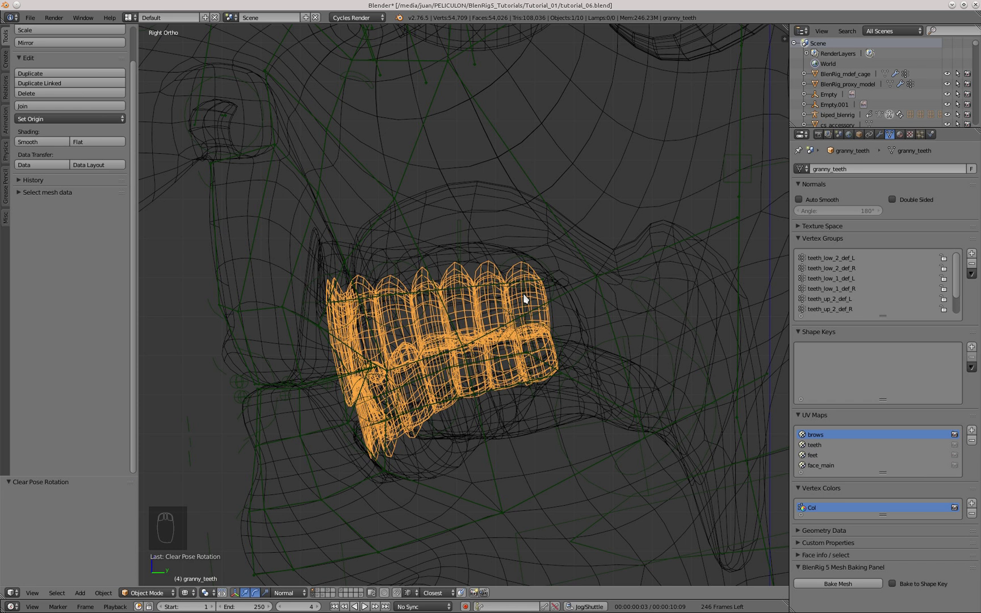
drag(525, 391, 447, 220)
drag(447, 220, 455, 287)
drag(455, 287, 435, 310)
drag(435, 309, 435, 310)
key(ctrl+j)
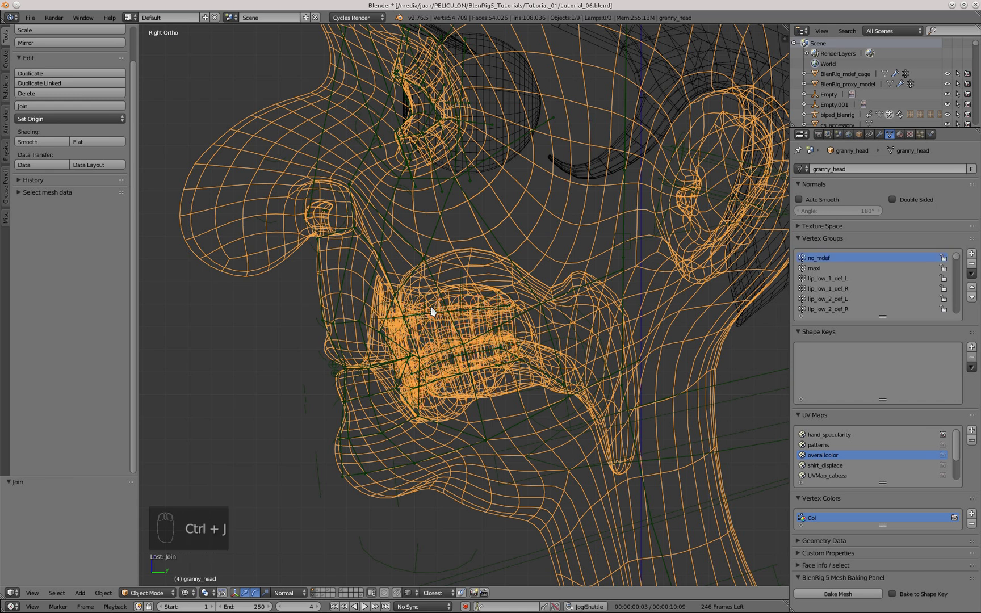
Select biped_blenrig and switch to Pose Mode, grabbing a face control to begin testing.
key(a)
drag(531, 330, 490, 354)
key(g)
key(z)
drag(431, 352, 369, 391)
drag(369, 392, 410, 489)
key(g)
middle_click(410, 489)
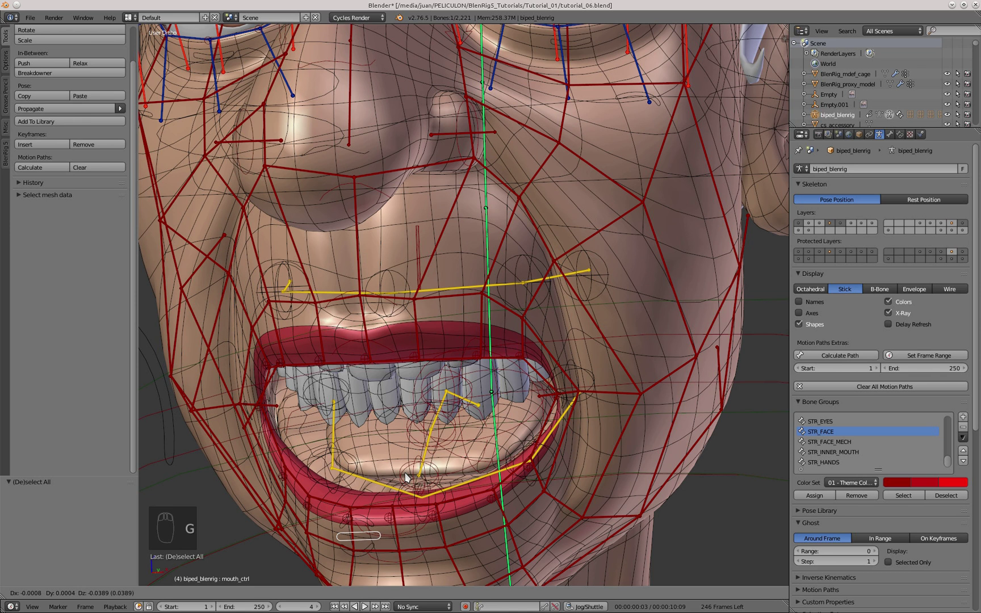
Pull the jaw bone down to open the mouth and check the teeth from the side, then inspect the head mesh in Edit Mode.
drag(465, 305, 467, 445)
drag(472, 439, 419, 356)
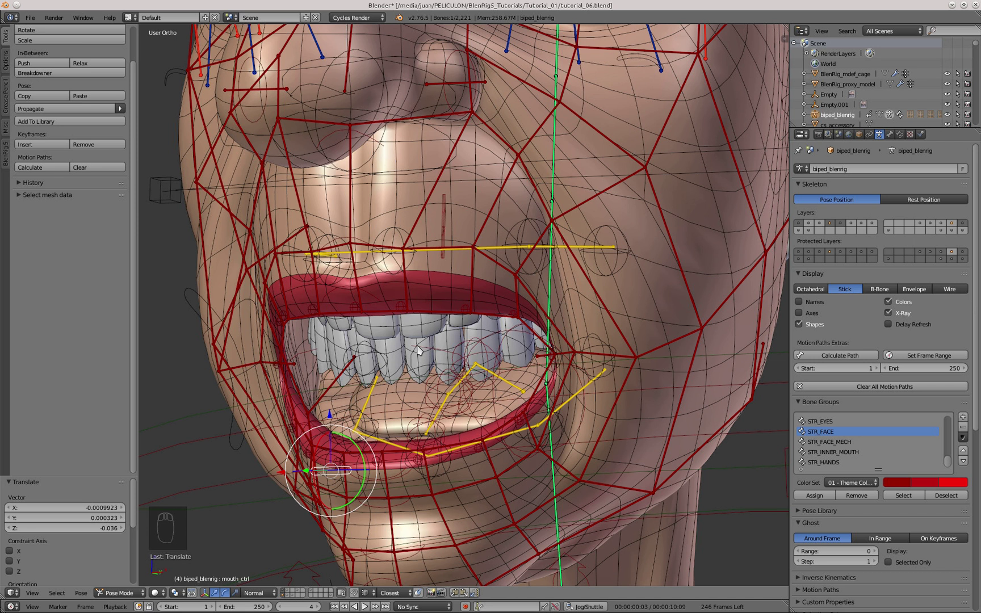
key(KP_3)
drag(495, 295, 637, 286)
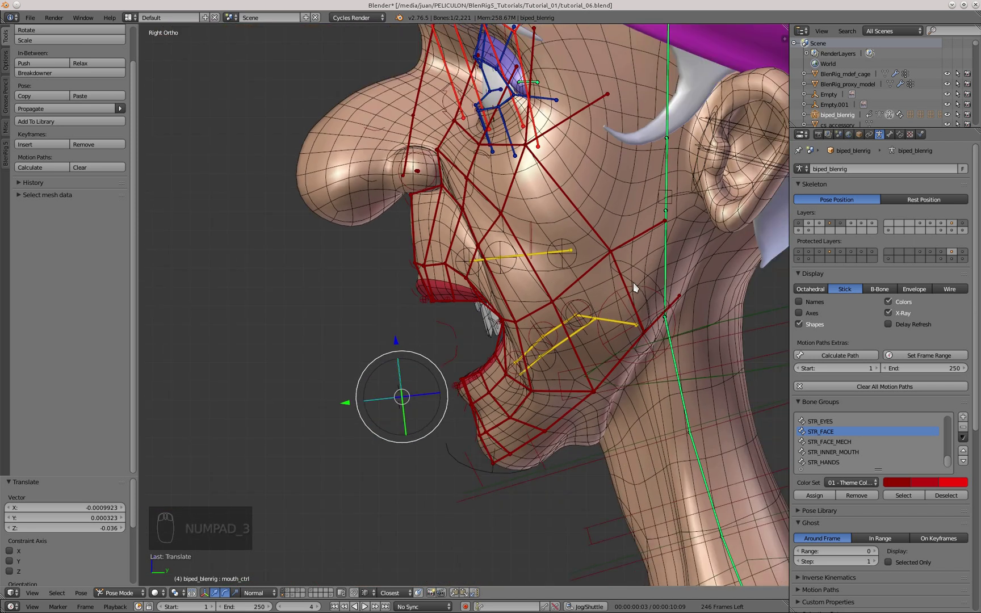
right_click(699, 273)
key(Tab)
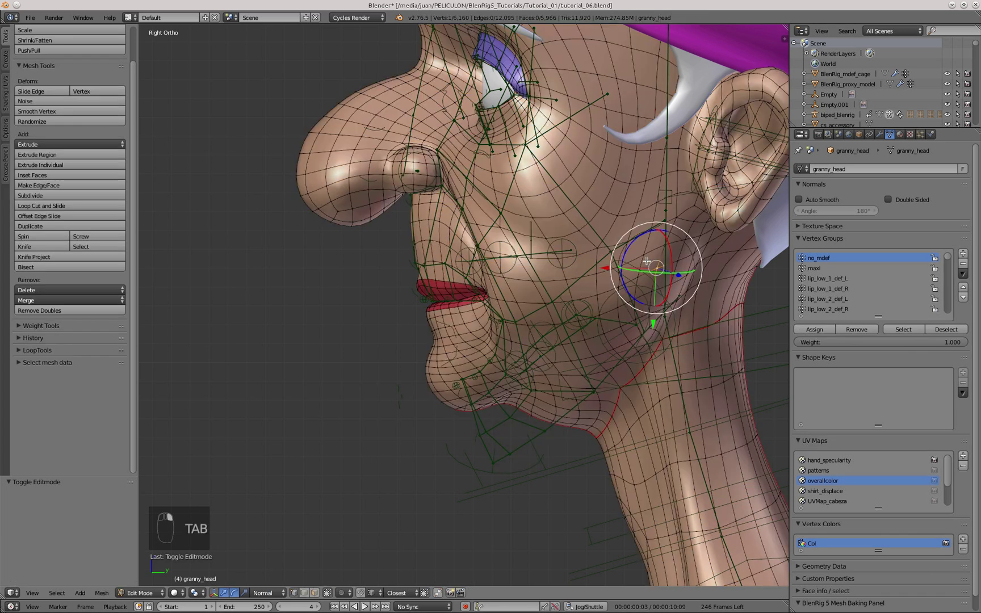
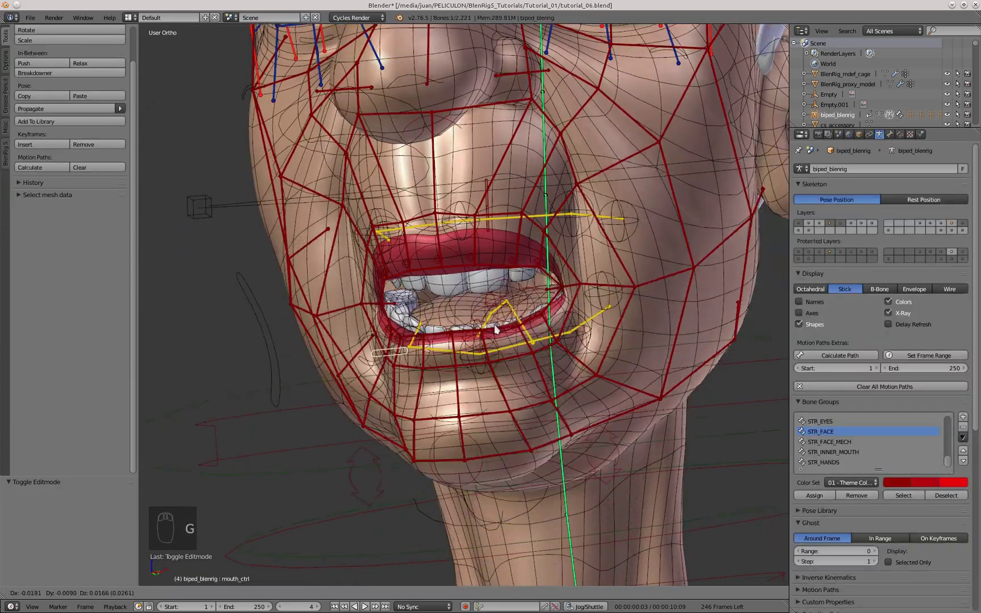
Grab the upper lip bone and raise it to expose the teeth, confirming they follow the lip.
middle_click(539, 300)
key(r)
drag(524, 359, 517, 328)
key(g)
right_click(515, 275)
drag(515, 275, 459, 284)
key(g)
key(g)
key(g)
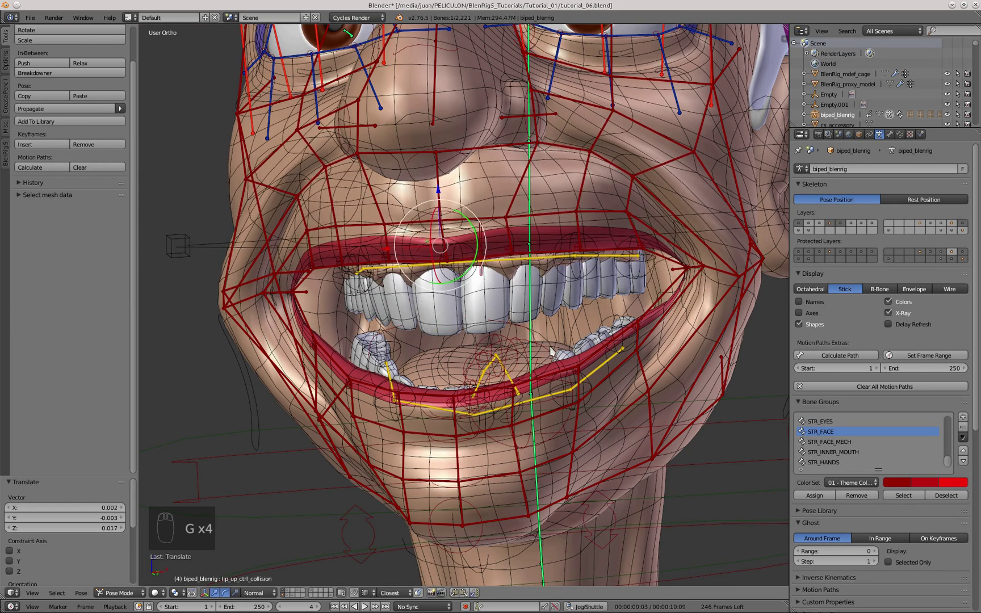
Clear location, rotation and scale on all pose bones and return to the front view.
key(a)
key(alt+g)
key(alt+r)
key(alt+s)
key(a)
key(KP_3)
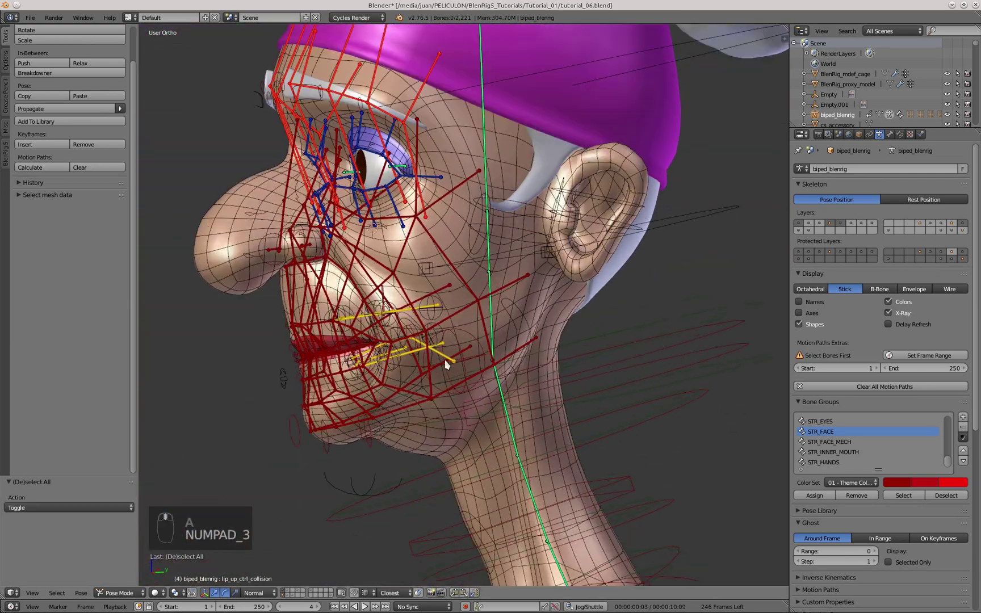
key(KP_1)
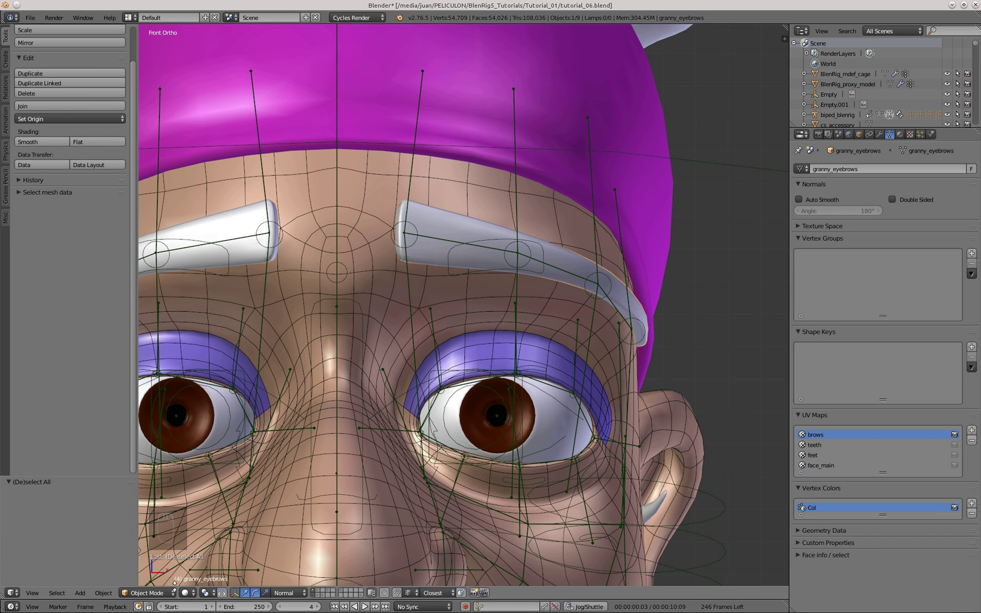
Move the Armature modifier above Subsurf on granny_eyebrows and enter Weight Paint Mode.
drag(886, 133, 940, 288)
drag(943, 291, 377, 259)
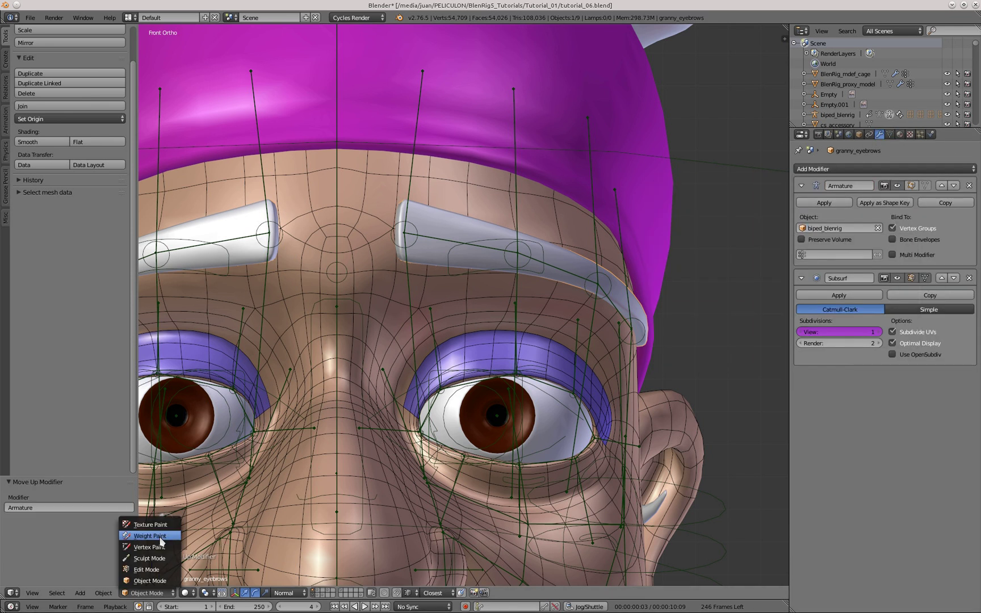
drag(430, 238, 22, 41)
click(9, 43)
Orbit and zoom around the eyebrows to inspect the brow bone weights.
drag(461, 238, 432, 237)
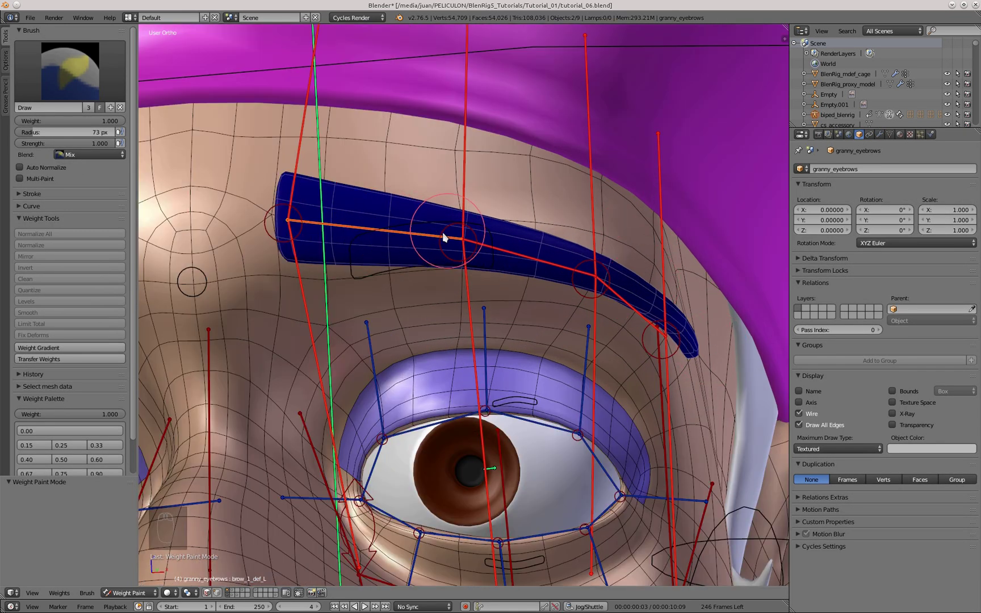
drag(600, 370, 541, 375)
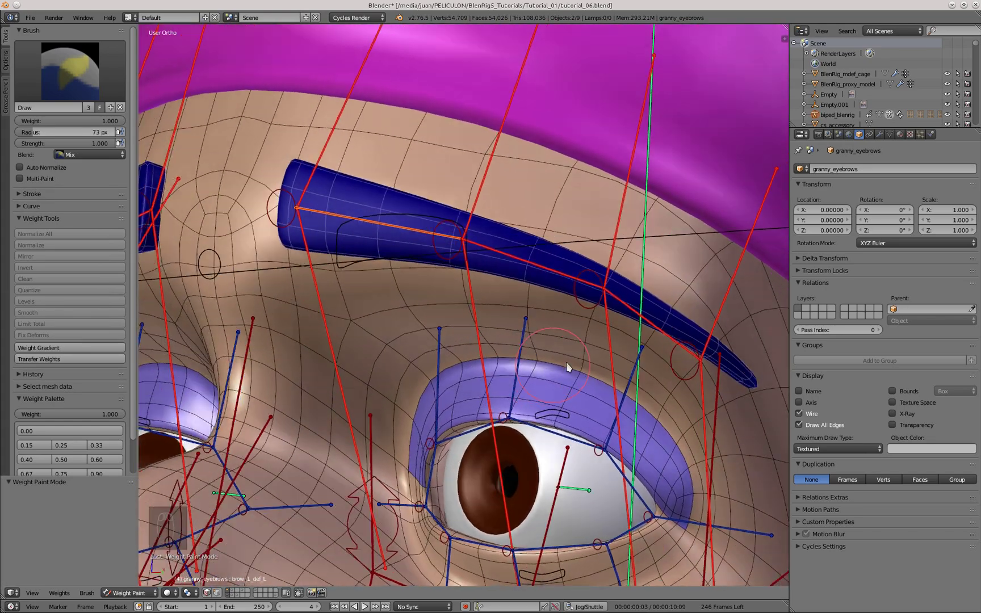
drag(367, 181, 302, 591)
drag(354, 285, 445, 230)
drag(460, 261, 542, 261)
drag(510, 269, 548, 272)
middle_click(527, 274)
middle_click(197, 562)
drag(629, 304, 692, 289)
key(r)
key(r)
middle_click(552, 272)
drag(592, 269, 621, 280)
Grab and rotate the brow bones to test how the eyebrows deform.
key(g)
click(527, 308)
key(g)
key(g)
click(363, 259)
key(r)
key(g)
click(623, 329)
drag(567, 303, 556, 292)
key(g)
drag(492, 299, 532, 314)
Clear all bone location, rotation and scale back to the rest pose.
key(a)
key(alt+g)
key(alt+r)
key(a)
key(alt+s)
key(g)
key(g)
drag(274, 280, 279, 277)
key(g)
Add a new vertex group named no_mdef to the eyebrows.
click(279, 277)
drag(476, 324, 511, 309)
key(KP_1)
key(KP_1)
drag(492, 303, 487, 200)
key(a)
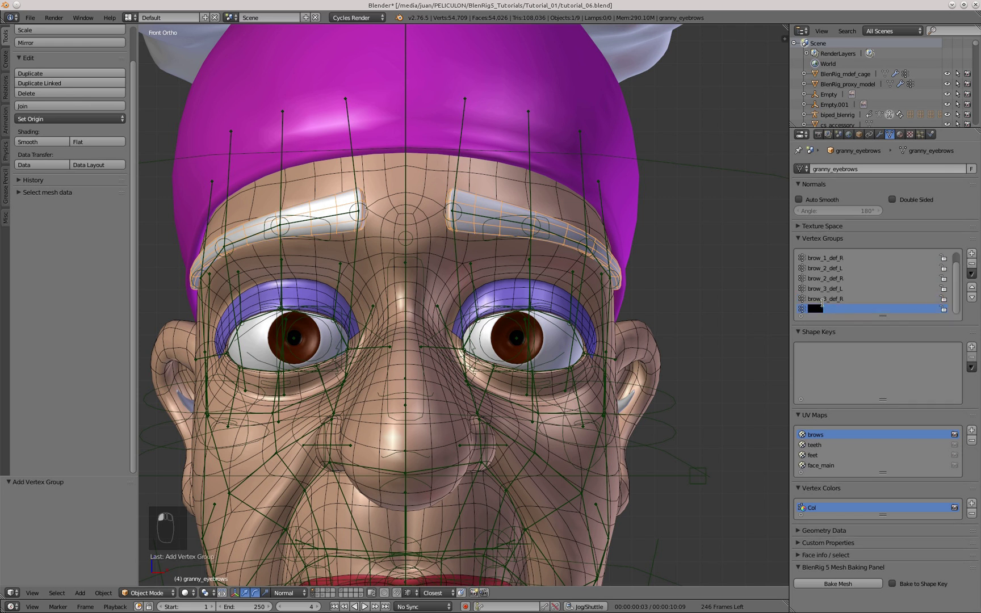
key(Tab)
key(a)
key(a)
drag(836, 330, 844, 303)
key(Tab)
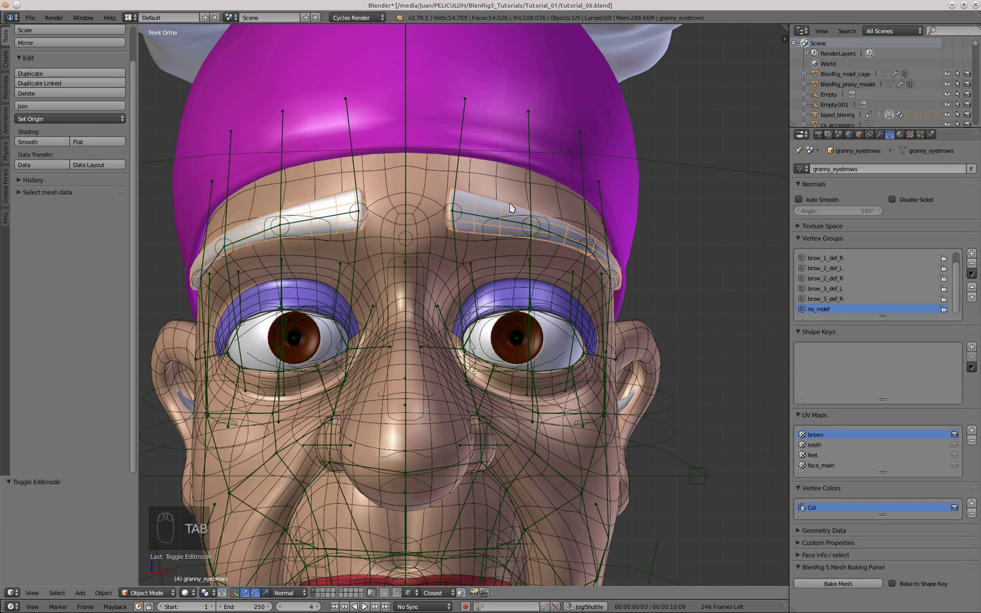
Join the eyebrows into the granny head mesh with Ctrl+J.
drag(468, 246, 436, 221)
drag(437, 221, 445, 243)
key(ctrl+j)
key(a)
Pose the brow bones on the merged head, then reset all transforms and deselect the bones.
drag(377, 183, 460, 221)
key(g)
click(494, 290)
key(r)
key(g)
drag(475, 304, 475, 302)
key(a)
key(alt+g)
key(alt+r)
key(a)
key(alt+s)
key(KP_1)
drag(425, 263, 381, 267)
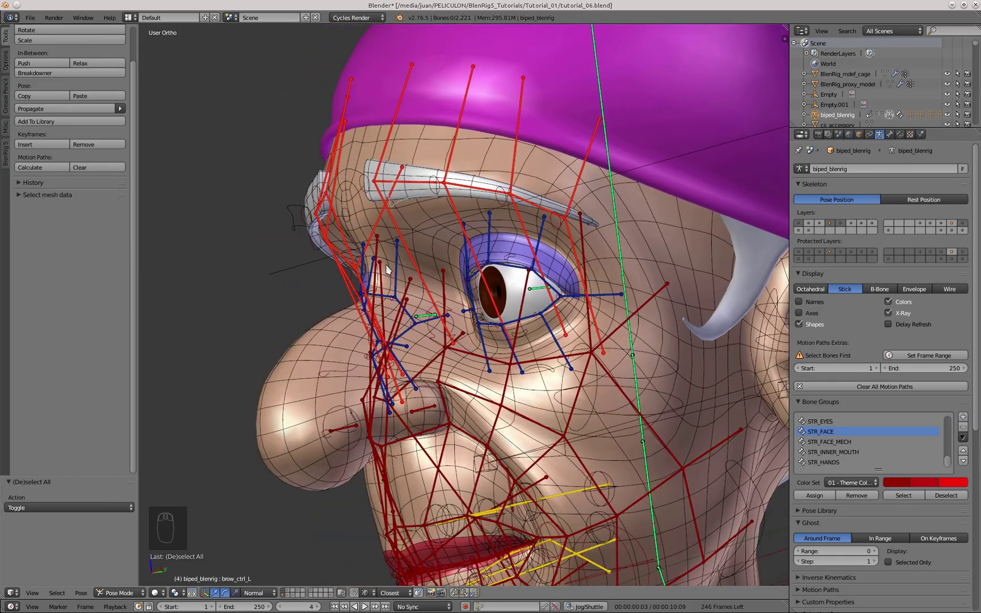
Add an Armature modifier to granny_eyeball_L above Subsurf with biped_blenrig as its object.
drag(462, 334, 486, 250)
key(KP_1)
key(Return)
drag(481, 231, 882, 135)
drag(883, 135, 848, 288)
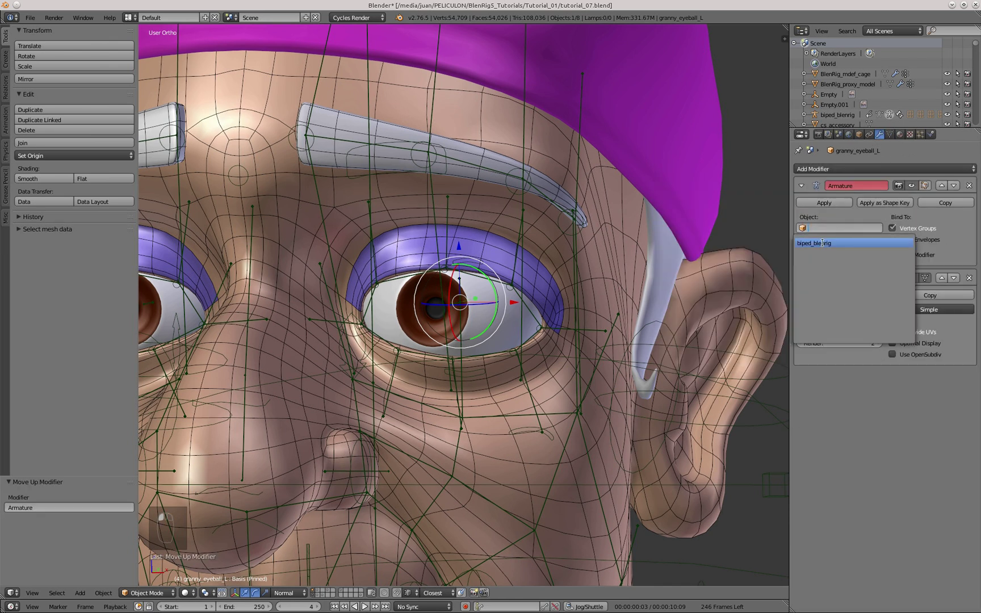
Set biped_blenrig as the left eyeball's armature and give granny_eyeball_R the same modifier.
drag(479, 376, 424, 307)
click(428, 295)
drag(225, 579, 456, 335)
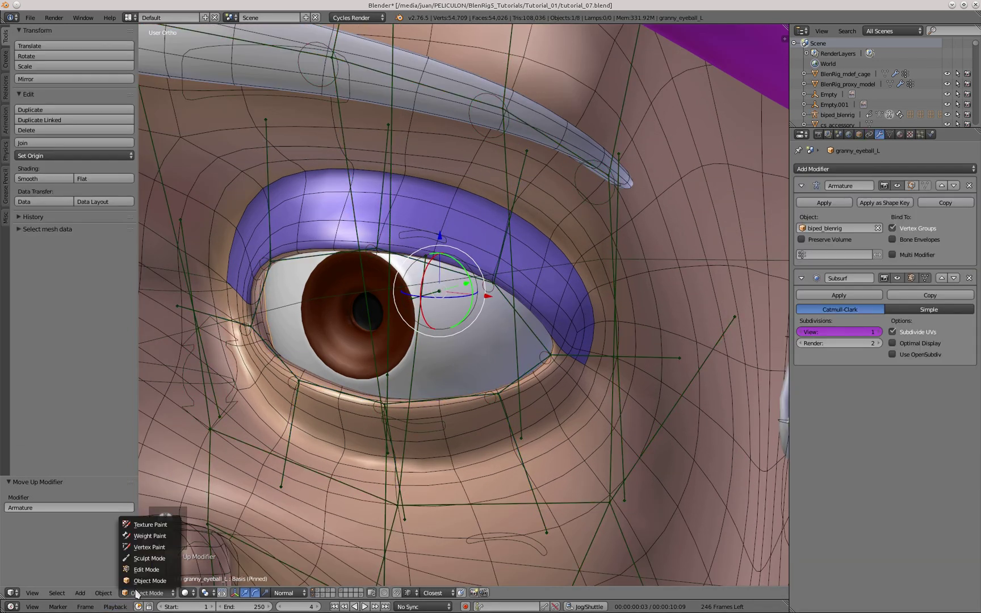
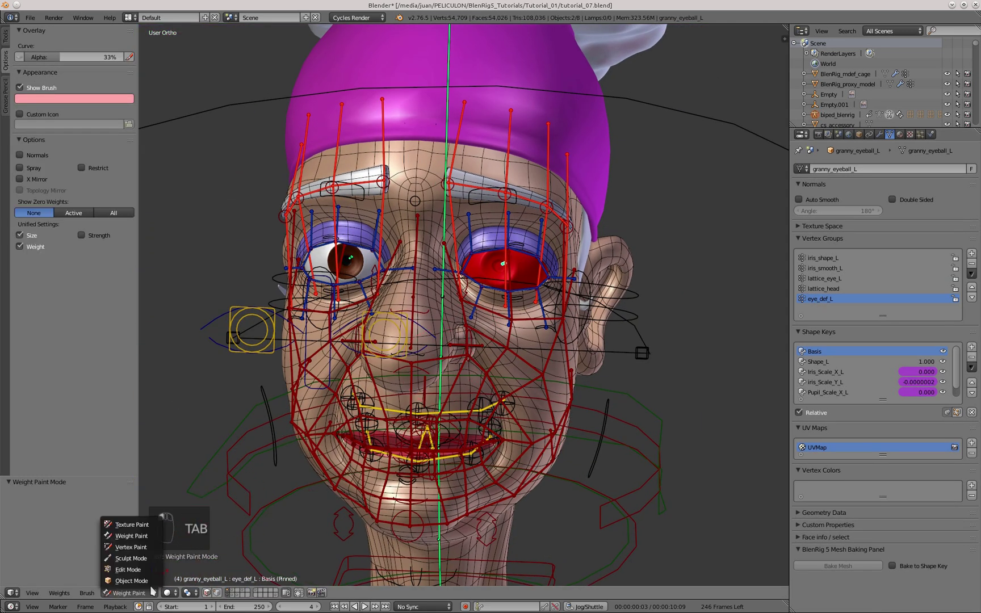
drag(319, 252, 342, 266)
drag(342, 266, 141, 541)
drag(390, 315, 141, 541)
drag(145, 594, 149, 560)
click(151, 549)
Check the eye_def weights on the eyeballs in Weight Paint Mode.
text(nt Paint Mode)
click(392, 276)
drag(381, 274, 409, 267)
drag(409, 267, 389, 308)
drag(389, 308, 394, 263)
drag(890, 138, 420, 270)
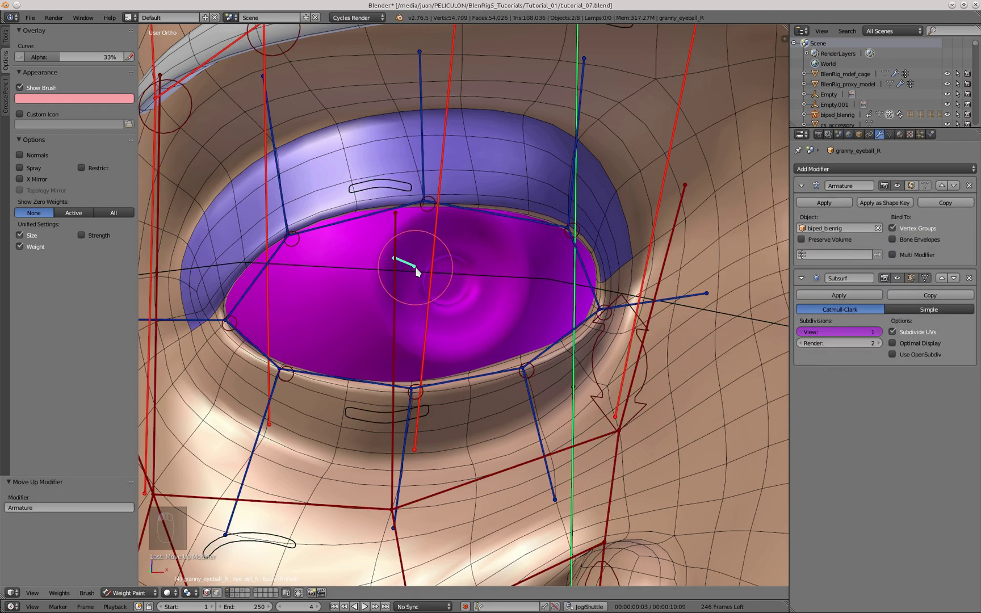
click(366, 299)
drag(365, 298, 381, 332)
Leave weight painting, return the rig to pose mode and select granny_hair.
key(Tab)
key(a)
key(a)
key(Tab)
drag(184, 552, 170, 568)
click(154, 594)
key(KP_1)
drag(450, 264, 477, 267)
drag(478, 268, 341, 389)
key(g)
middle_click(511, 337)
drag(381, 251, 521, 284)
key(KP_3)
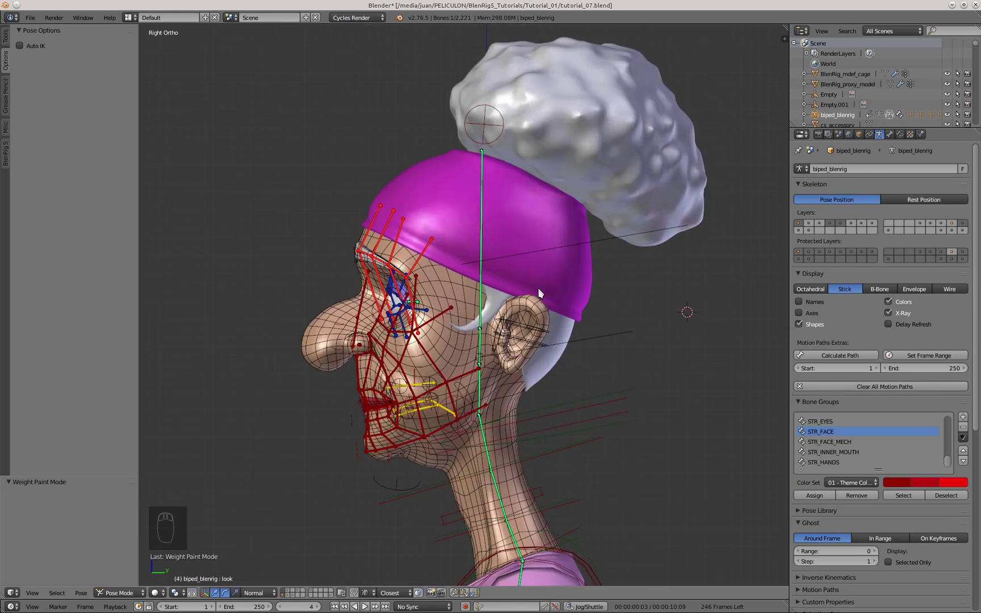
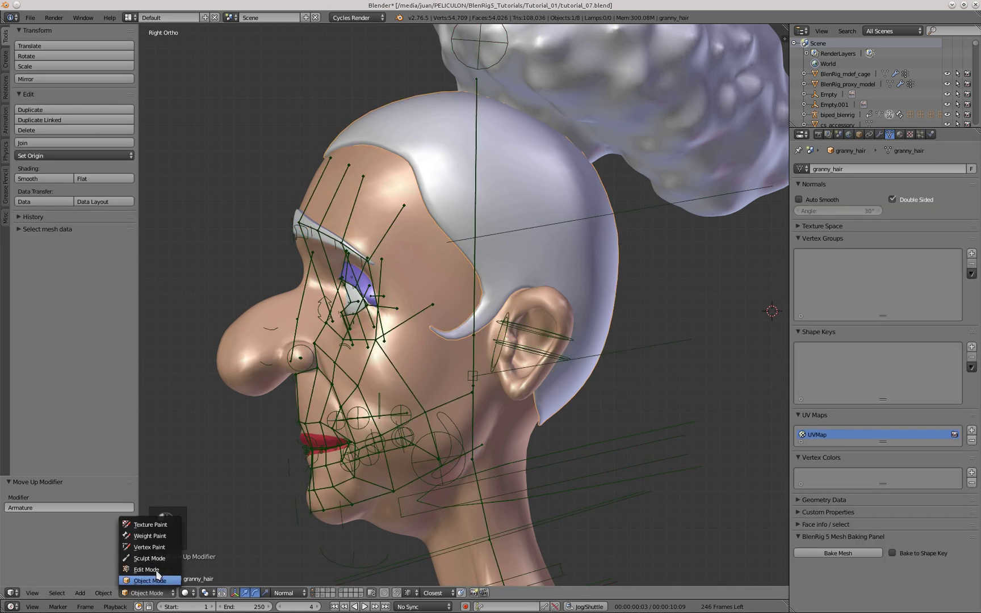
Add head_def_3 and head_def_2 vertex groups to granny_hair.
click(165, 542)
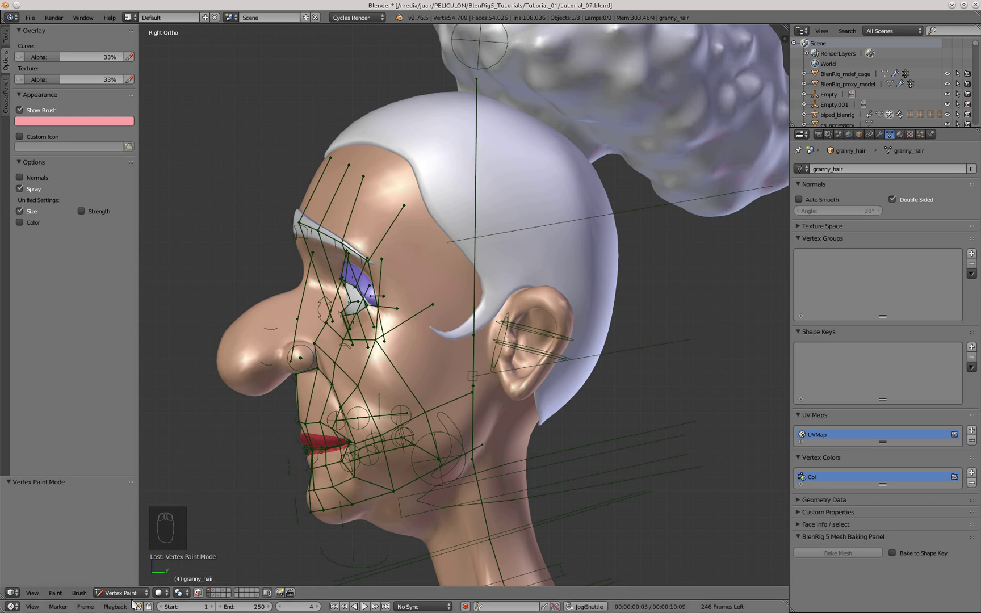
drag(133, 536, 135, 593)
drag(197, 478, 478, 169)
drag(479, 168, 549, 205)
drag(564, 192, 477, 354)
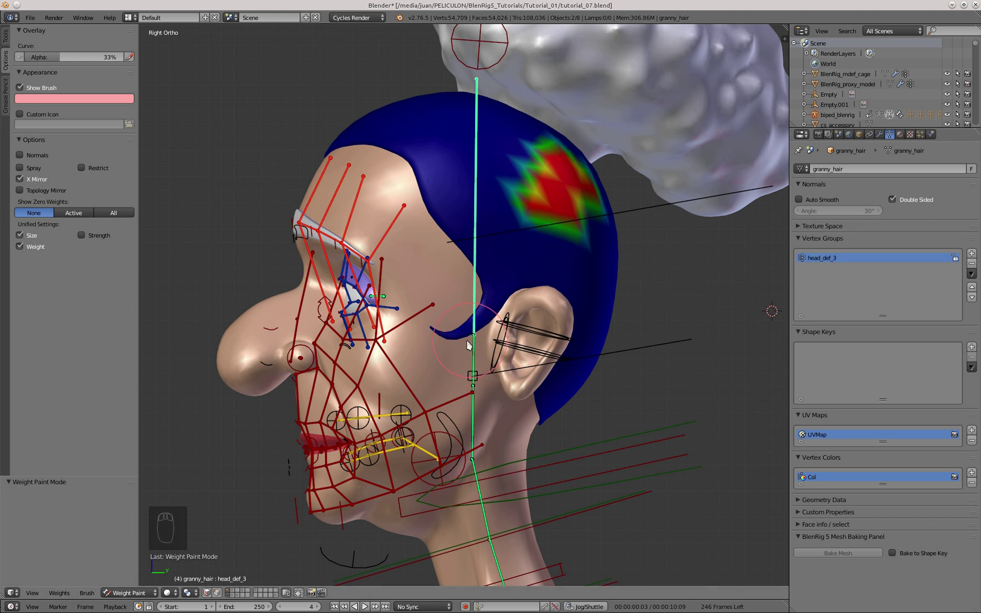
drag(476, 351, 583, 201)
middle_click(583, 201)
Add the head_def_1 vertex group and make granny_head the active object.
drag(830, 283, 477, 415)
middle_click(477, 415)
drag(477, 415, 576, 233)
middle_click(576, 232)
click(767, 242)
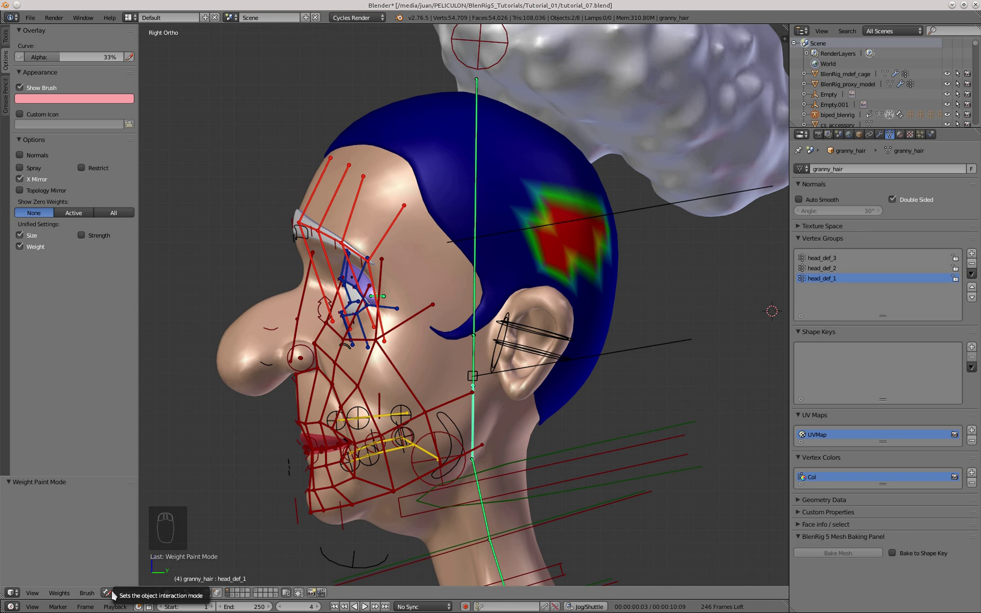
drag(525, 438, 591, 349)
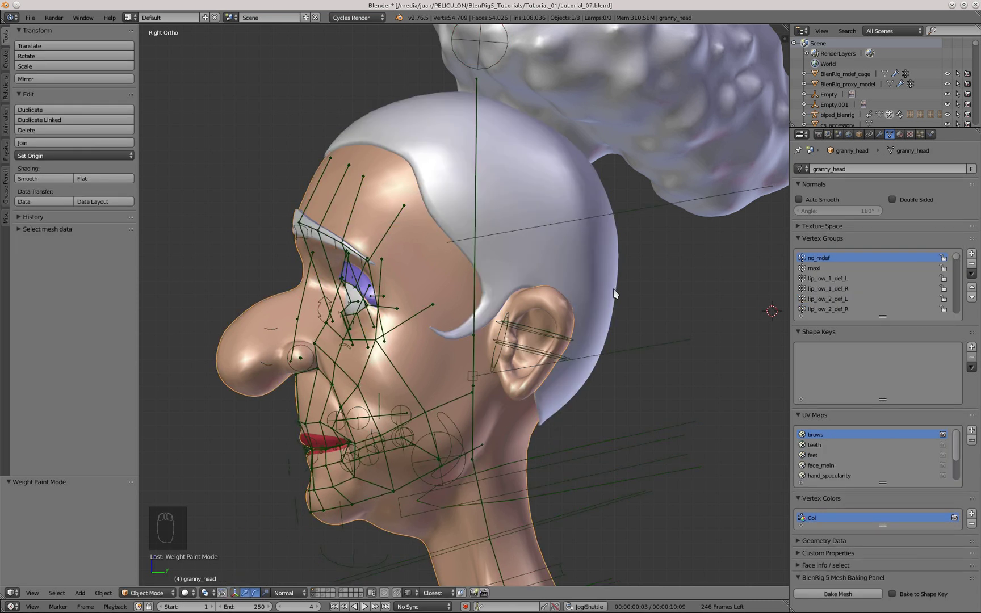
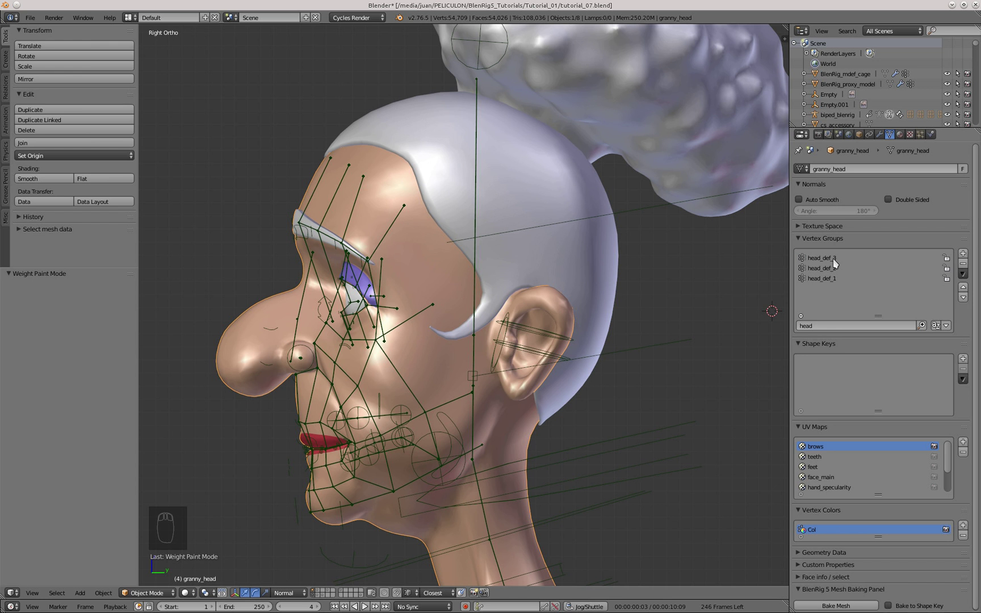
Transfer head_def_3 weights from granny_head onto the hair.
drag(837, 262, 620, 298)
middle_click(620, 298)
drag(547, 325, 168, 594)
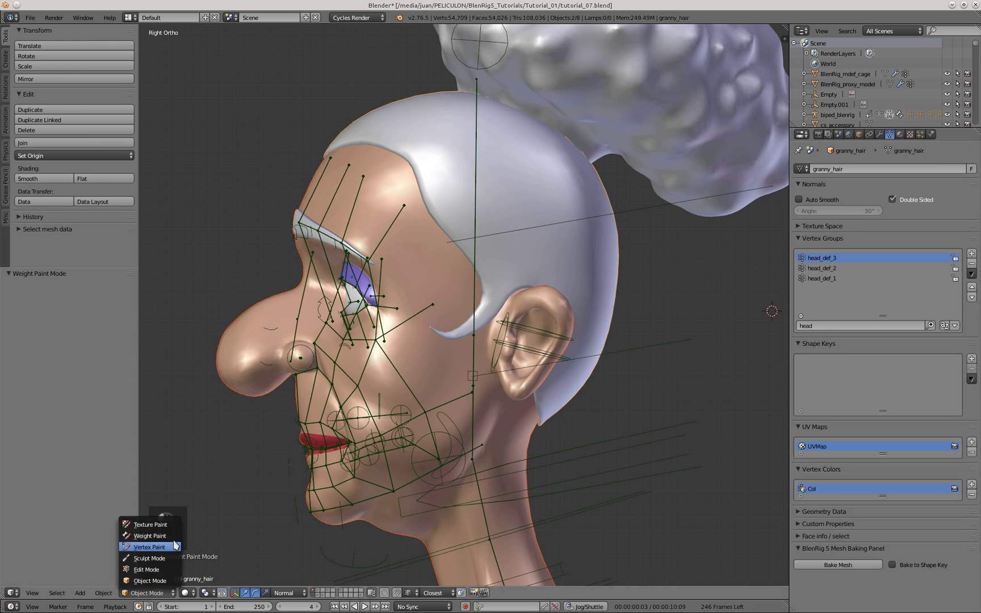
drag(188, 533, 409, 329)
drag(830, 258, 43, 572)
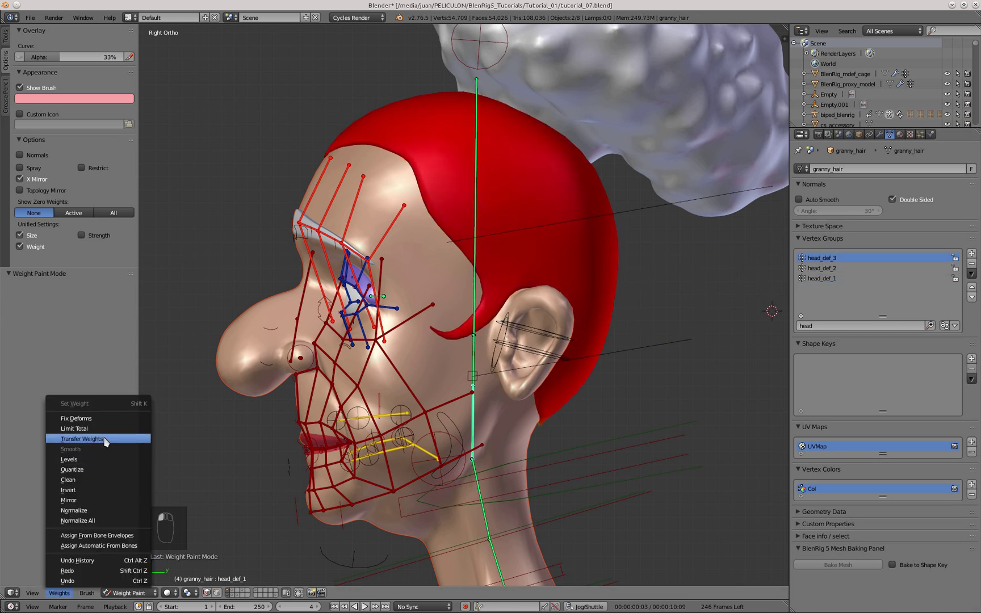
click(108, 441)
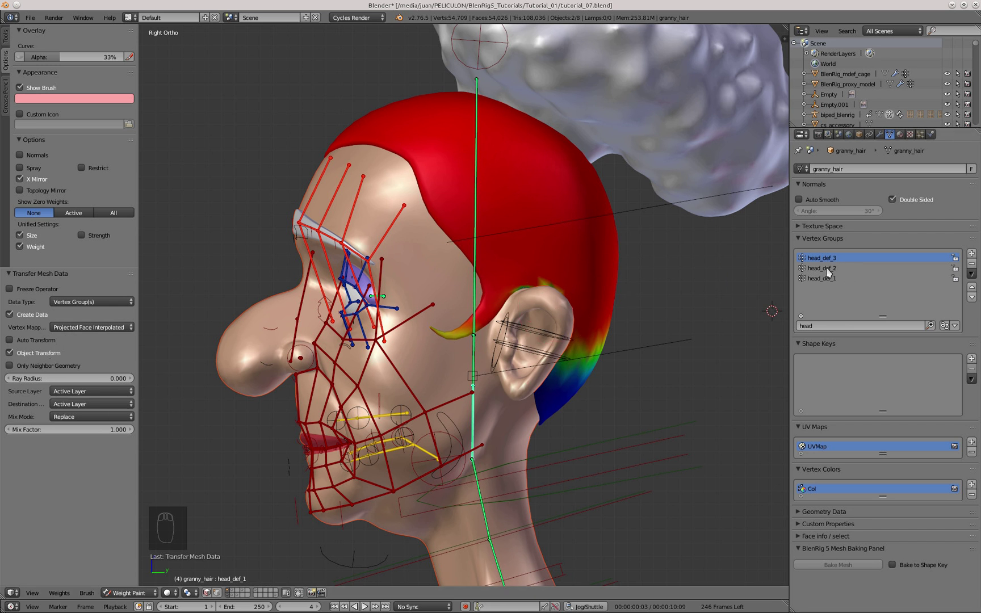
Transfer head_def_2 weights from granny_head onto the hair.
drag(829, 274, 526, 444)
middle_click(527, 443)
drag(554, 415, 826, 270)
middle_click(826, 269)
drag(826, 269, 618, 312)
middle_click(617, 312)
click(618, 312)
drag(618, 312, 93, 545)
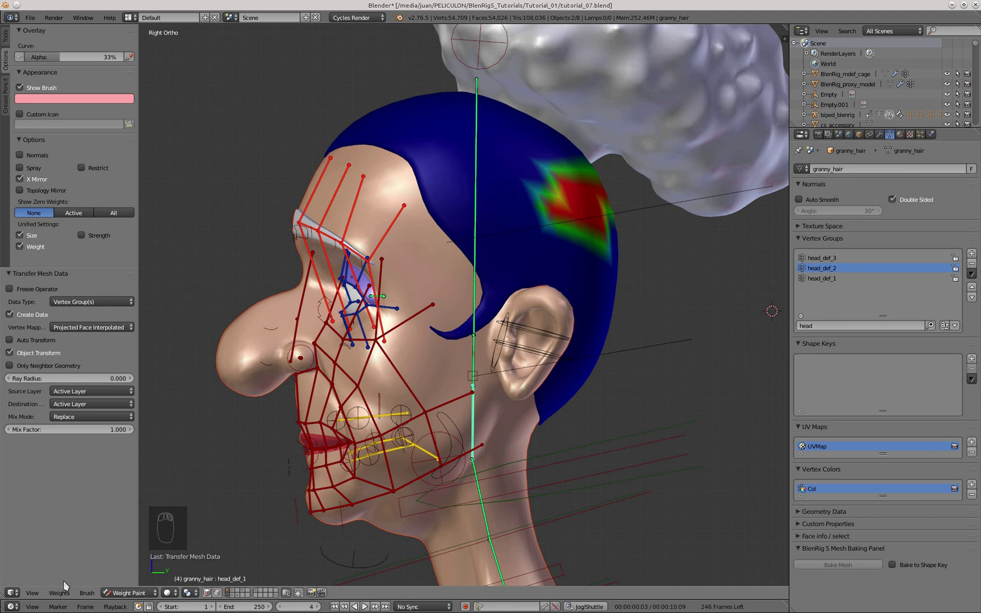
drag(77, 548, 99, 443)
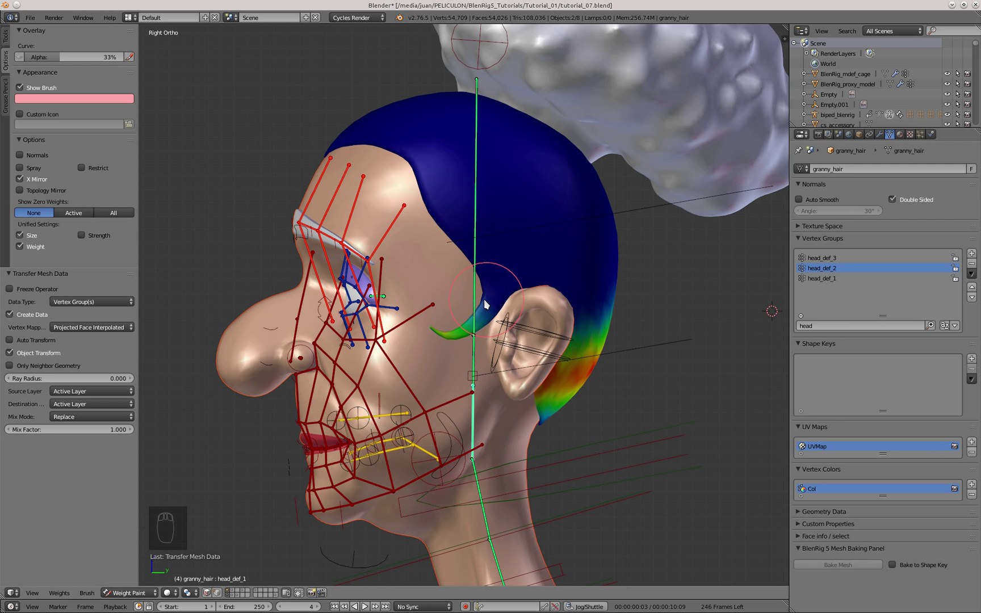
Transfer head_def_1 weights from granny_head so the nape blends smoothly.
drag(522, 444, 741, 287)
drag(826, 277, 607, 323)
drag(606, 323, 845, 282)
middle_click(845, 282)
drag(846, 282, 66, 592)
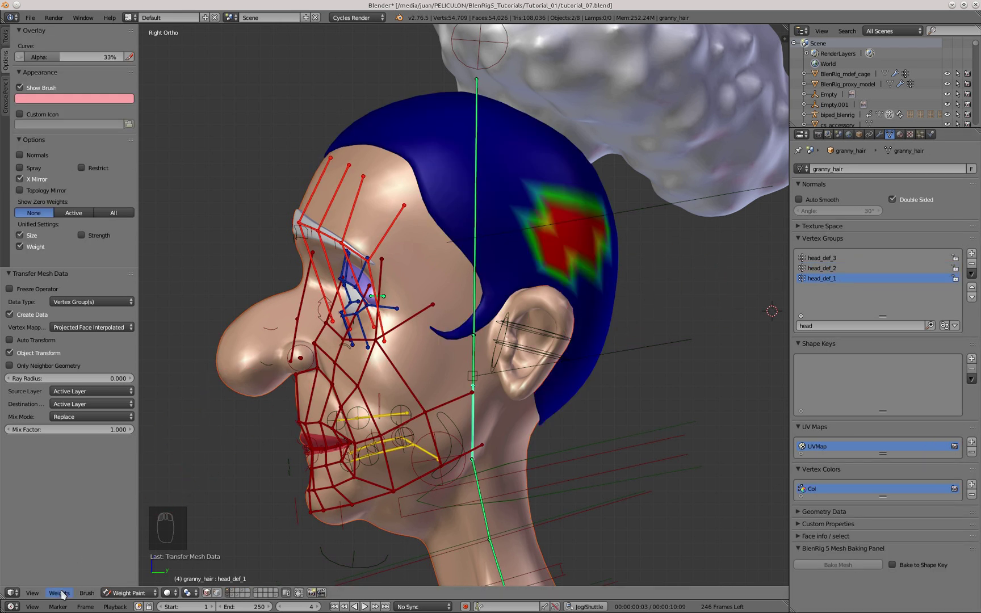
drag(65, 592, 113, 441)
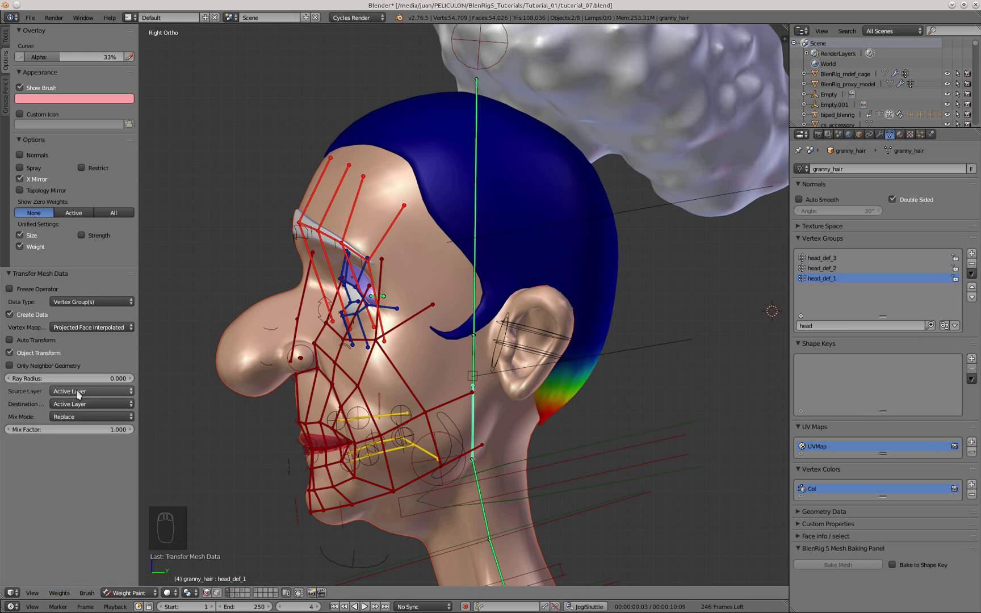
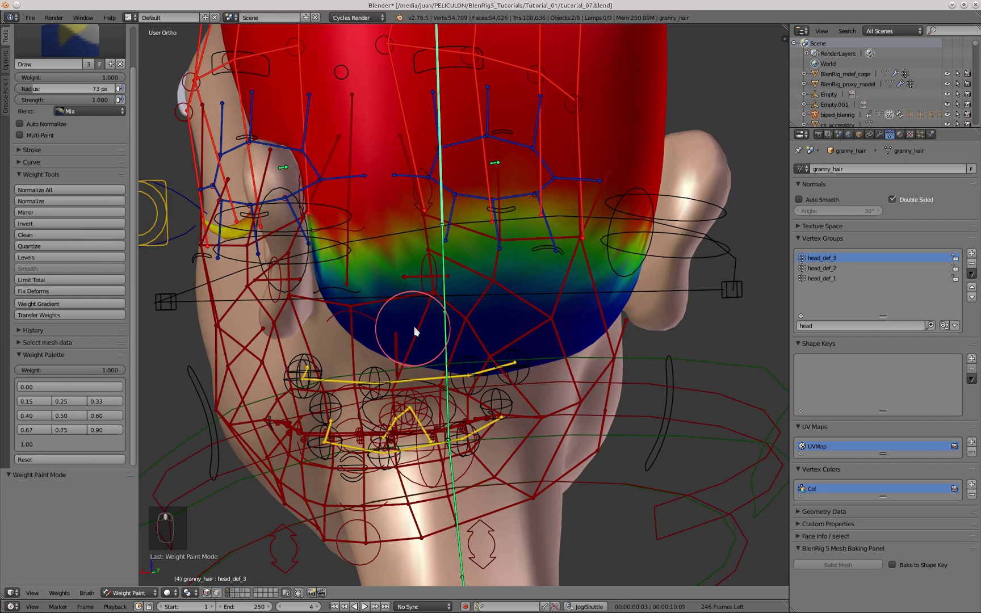
Test the hair weights by rotating the head and neck bones, then clear the rotations with Alt+R.
key(KP_3)
drag(544, 364, 626, 294)
key(r)
drag(627, 295, 602, 252)
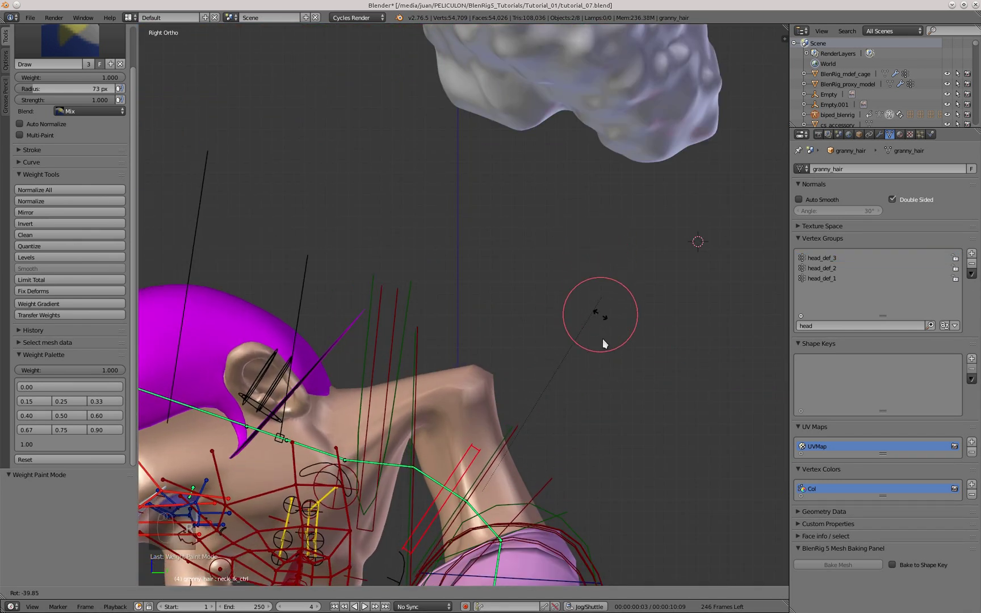
drag(505, 338, 468, 276)
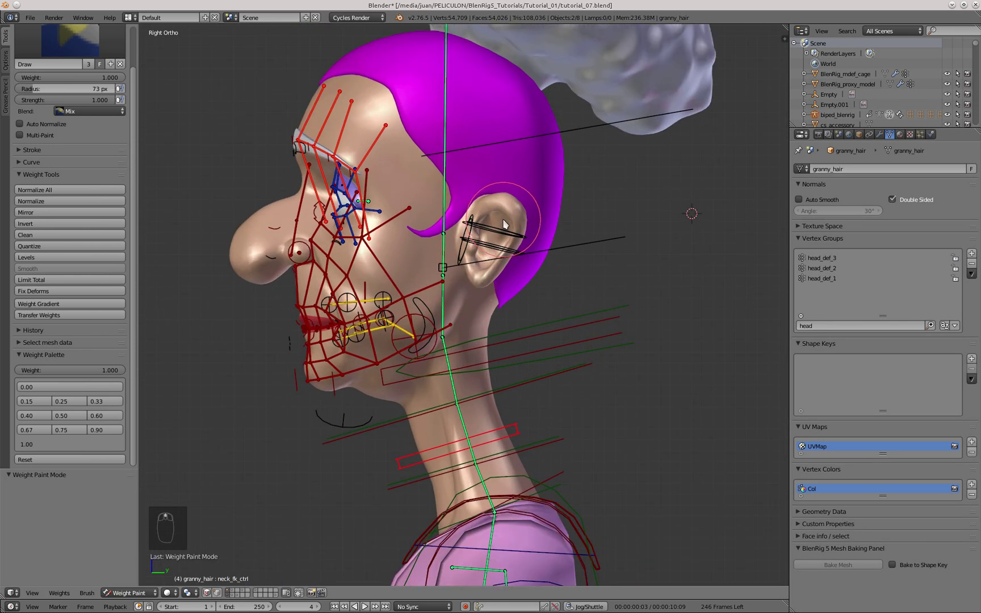
key(r)
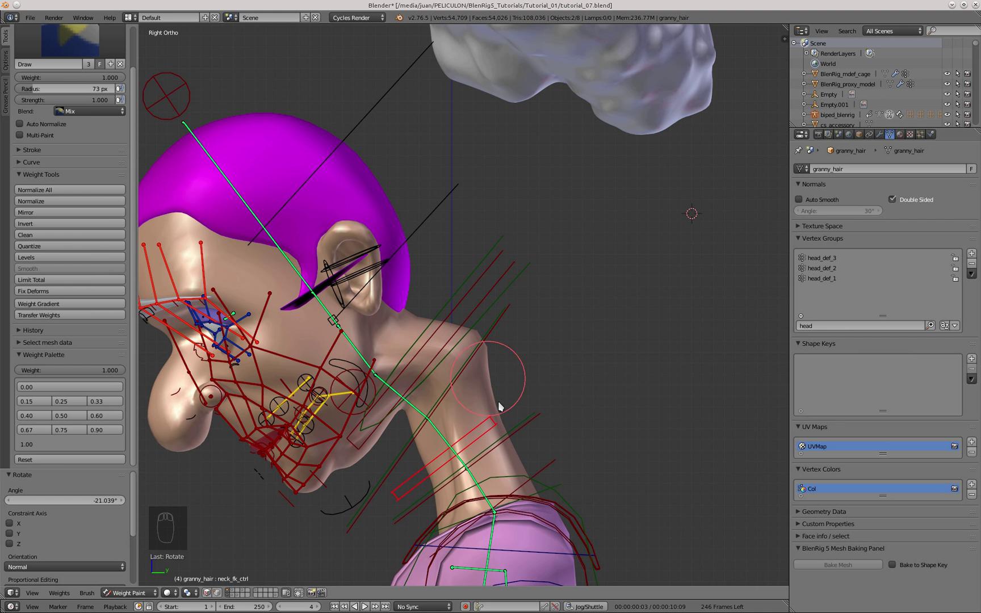
key(alt+r)
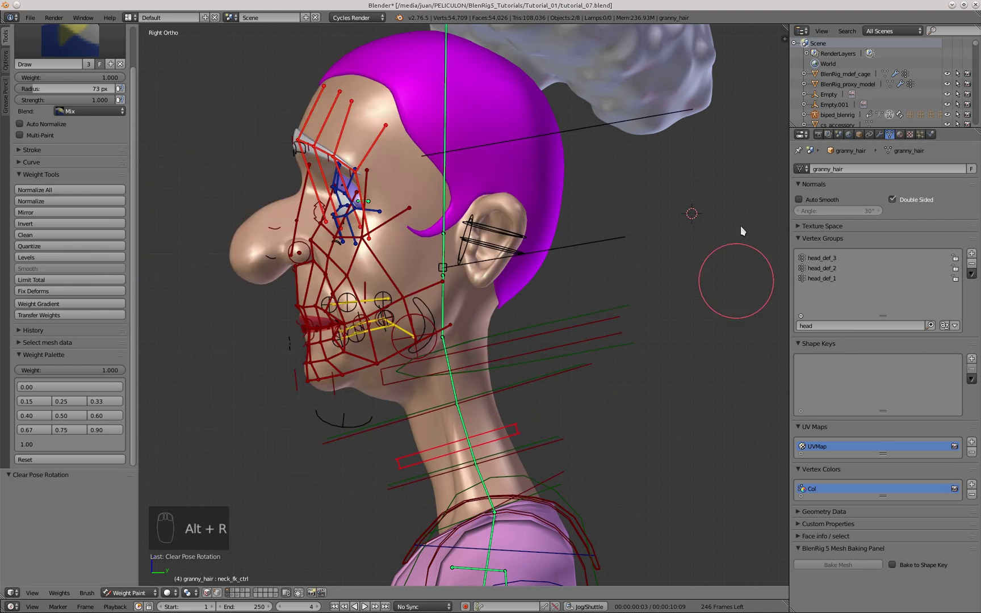
Select granny_head and unbind its MeshDeform modifier cage.
drag(883, 138, 492, 411)
middle_click(492, 411)
drag(882, 276, 874, 340)
middle_click(874, 339)
drag(878, 328, 464, 303)
scroll(up, 3)
drag(493, 292, 581, 317)
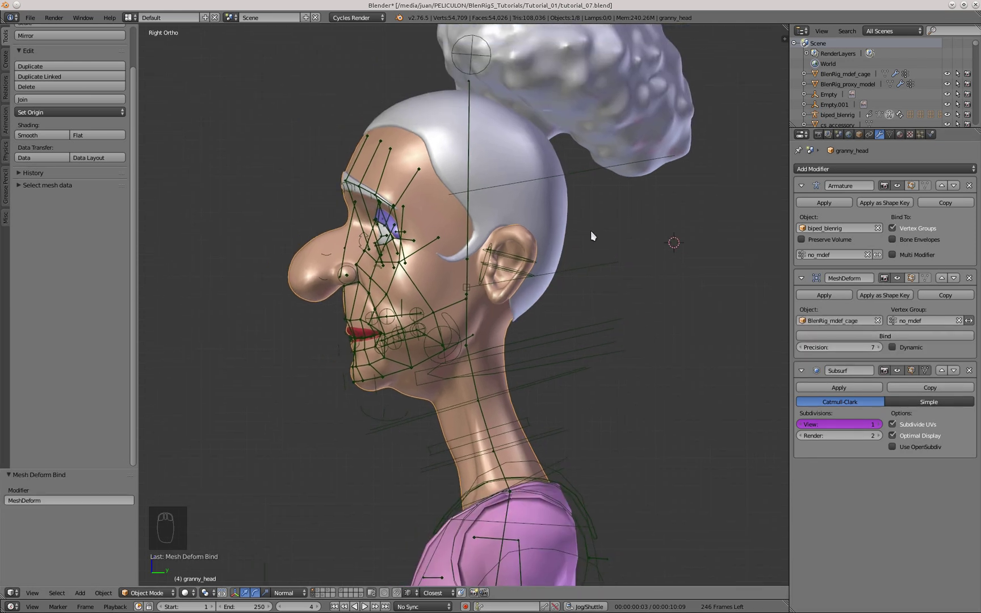
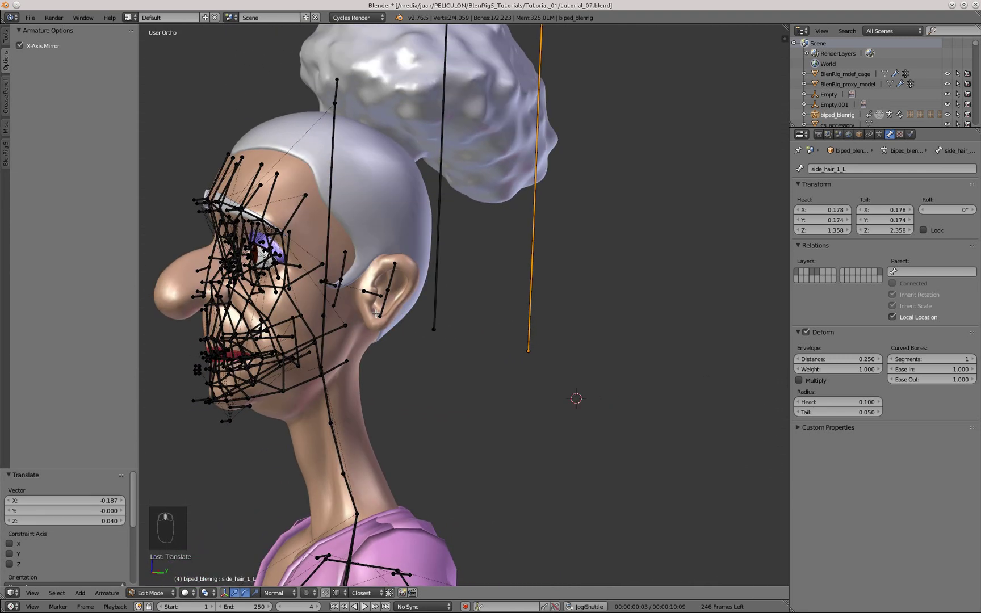
Leave Edit Mode and make granny_hair the active object again.
key(g)
key(Tab)
click(814, 427)
right_click(413, 269)
middle_click(393, 292)
key(Tab)
Draw the hair's wireframe over its surface and return to Weight Paint Mode from the side view.
key(r)
key(g)
key(KP_1)
key(z)
key(z)
key(g)
key(KP_3)
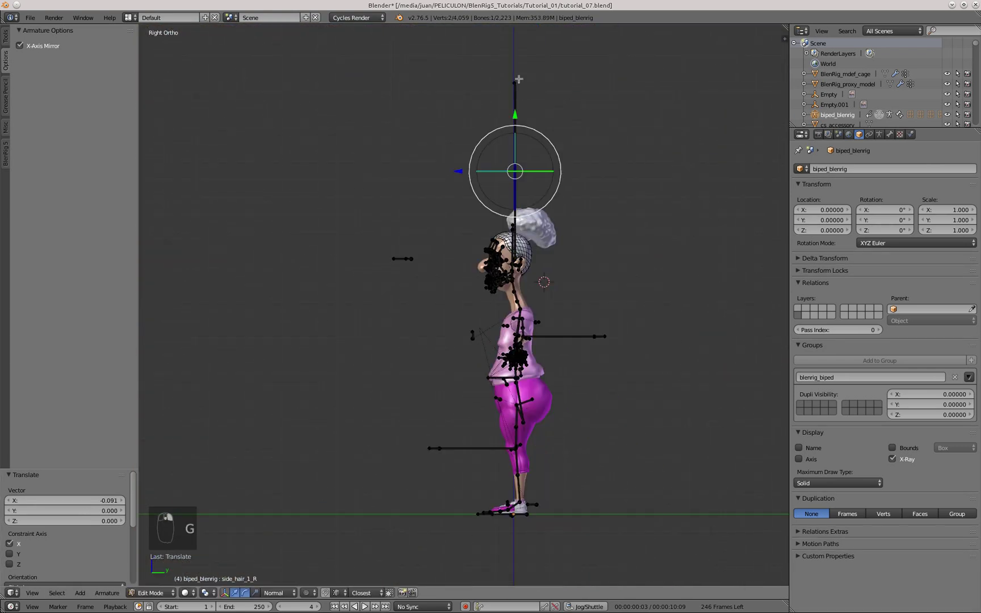
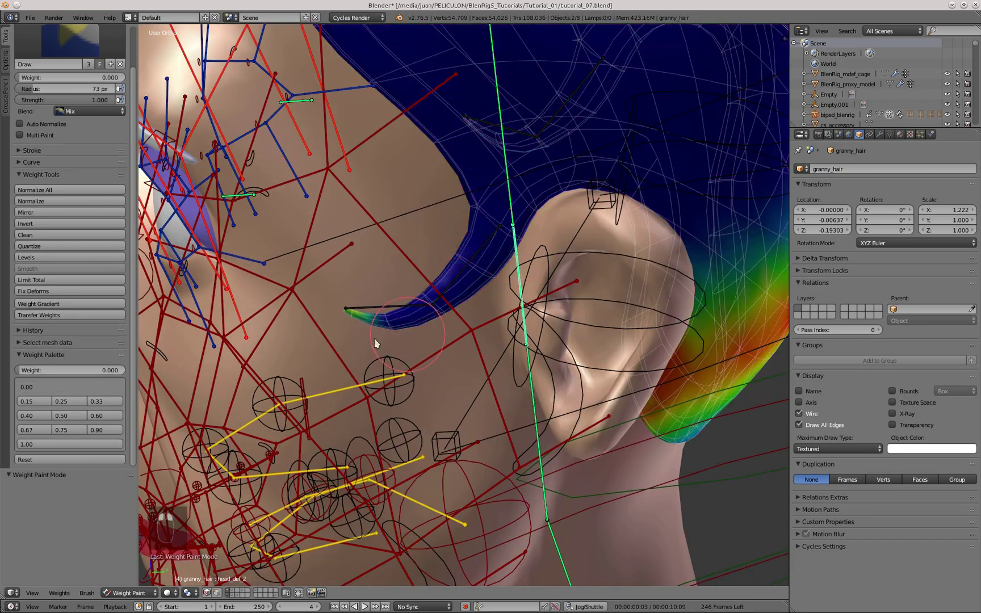
Leave weight painting, select the armature and pick side_hair_2_L beside the left ear in Edit Mode.
click(159, 535)
drag(188, 553, 471, 266)
right_click(471, 266)
key(KP_3)
key(r)
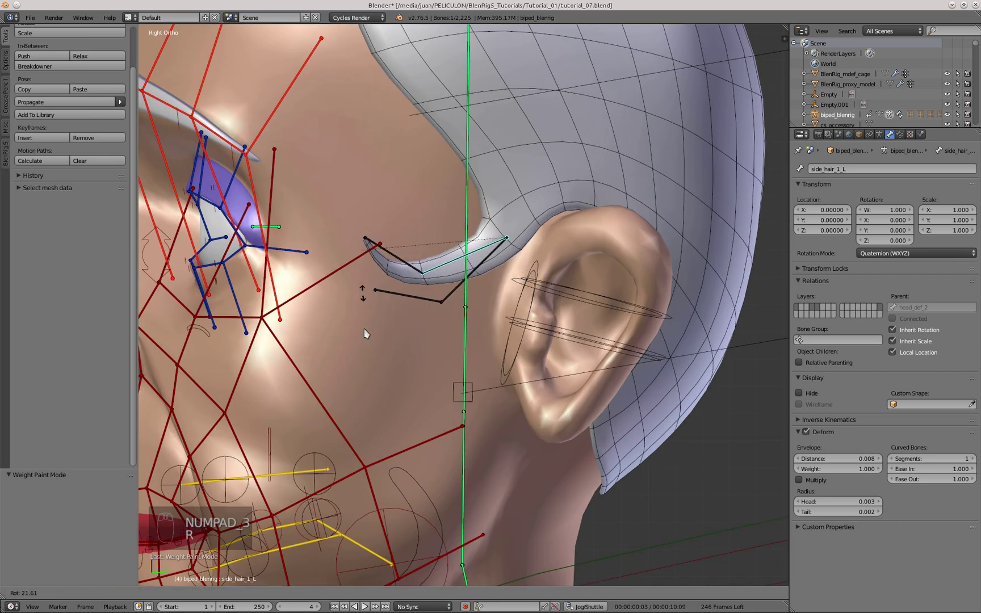
key(r)
Recalculate side_hair_2_L's roll to the Global +Z Axis with Ctrl+N.
middle_click(437, 300)
drag(904, 278, 891, 290)
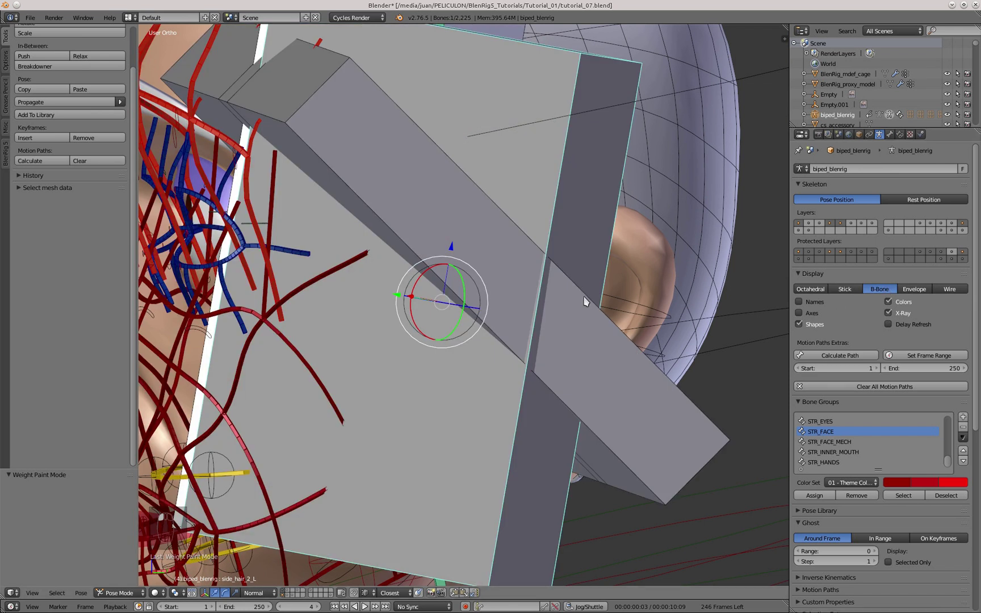
drag(473, 236, 452, 293)
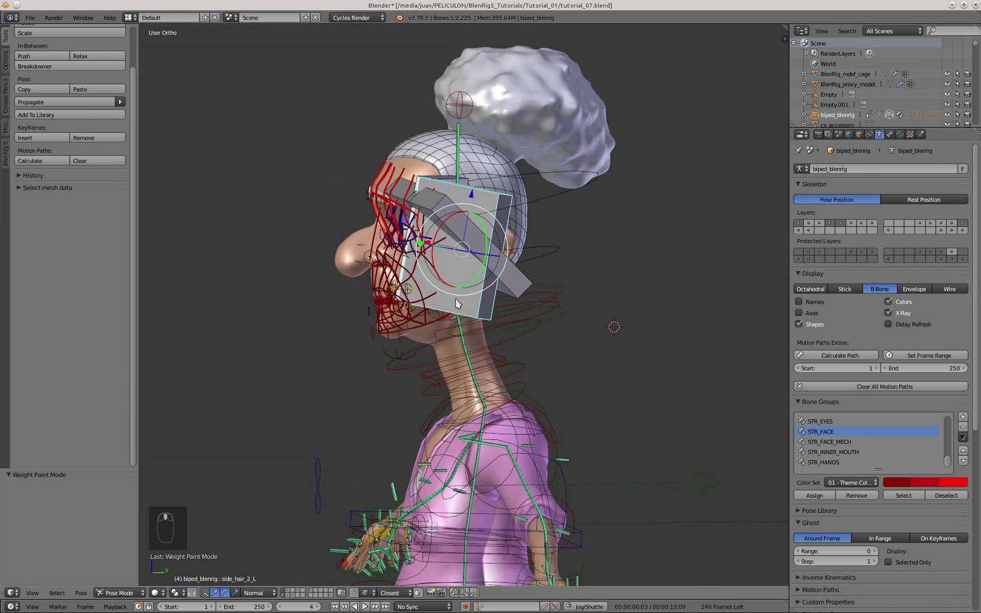
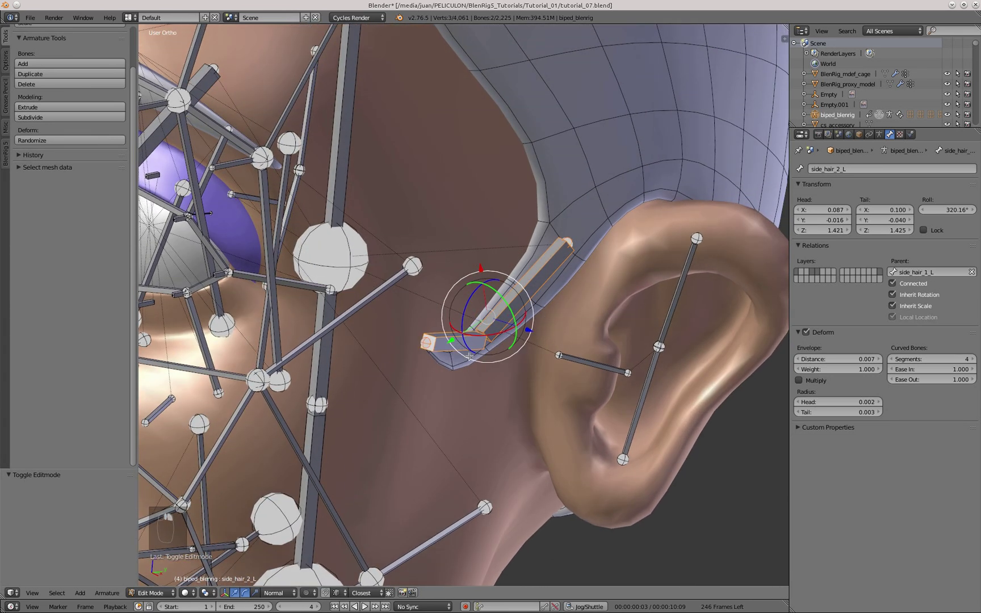
key(ctrl+n)
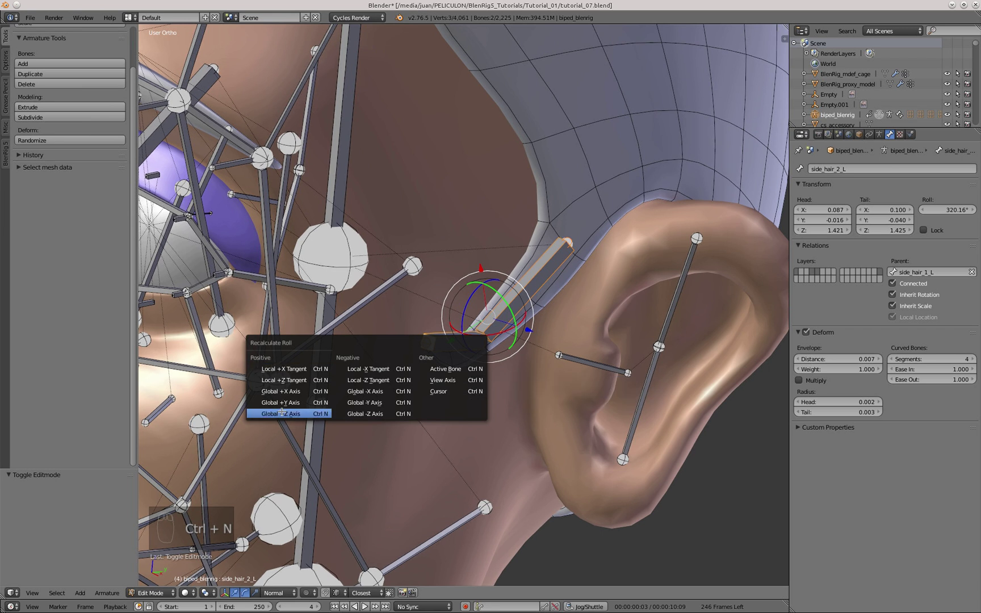
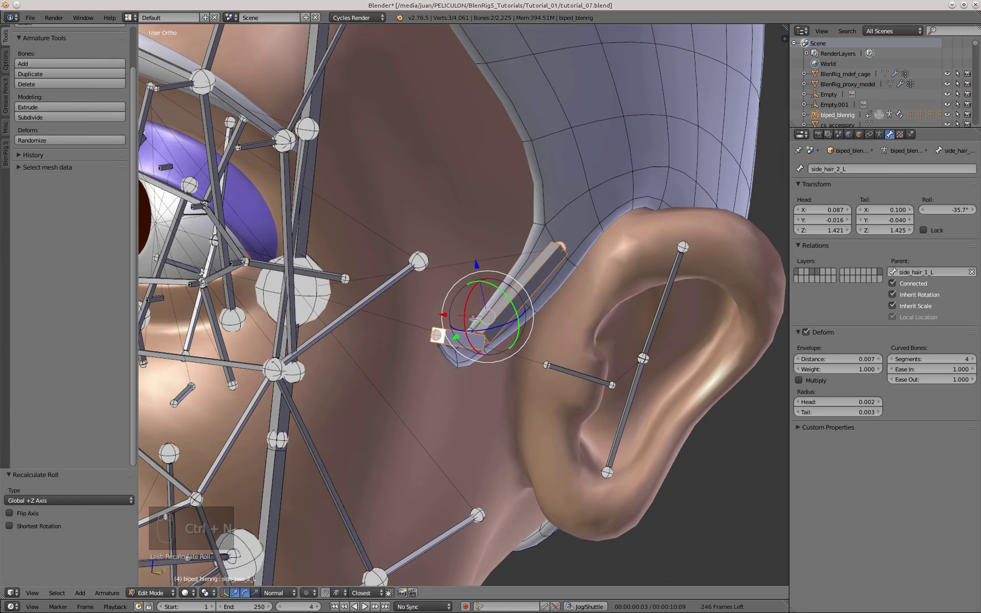
In Pose Mode set the left and right side-hair bones to ZYX Euler rotation mode.
key(Tab)
click(508, 308)
middle_click(504, 309)
drag(492, 310, 486, 316)
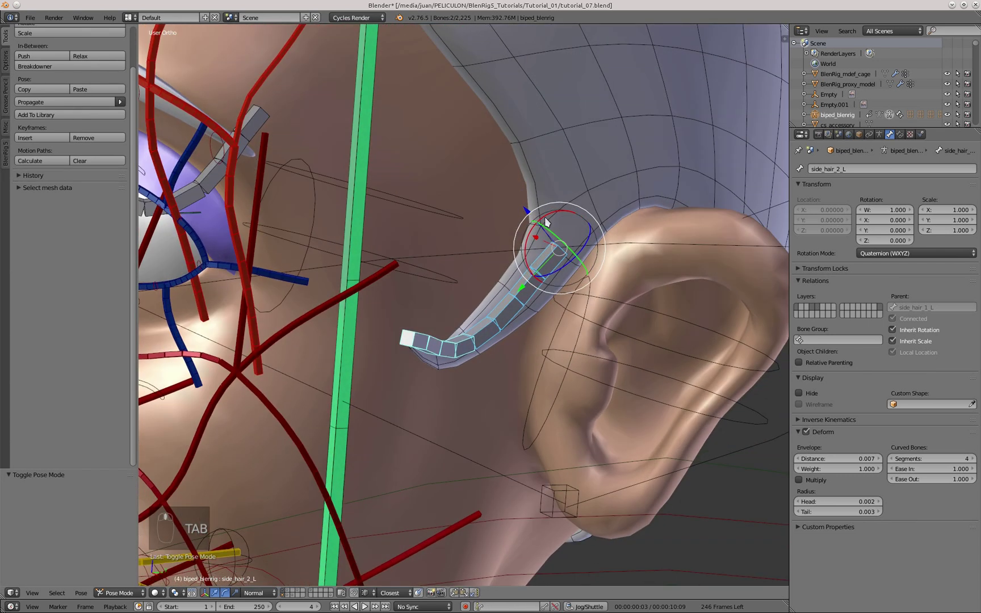
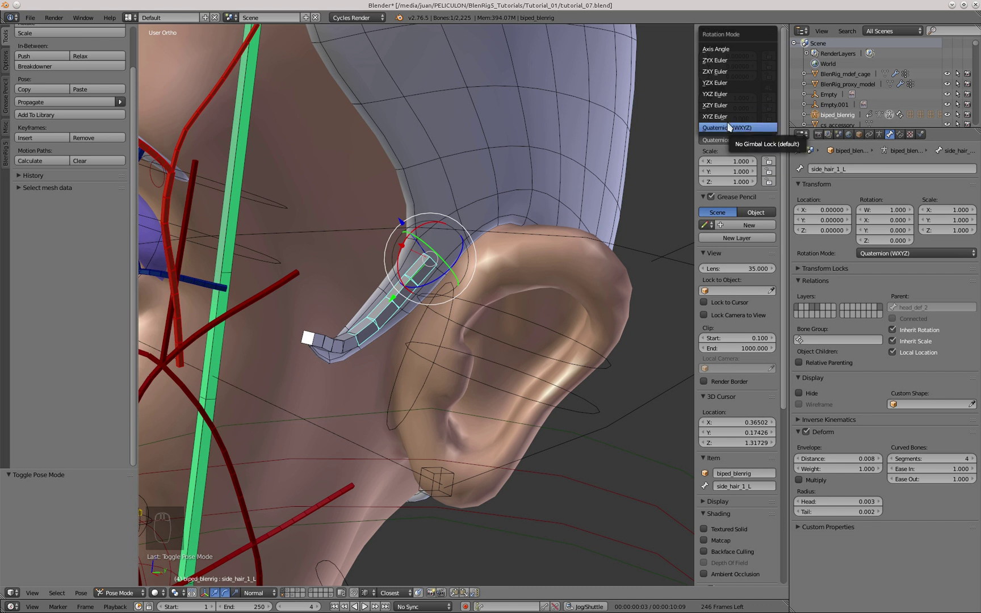
drag(337, 340, 741, 141)
drag(741, 141, 728, 62)
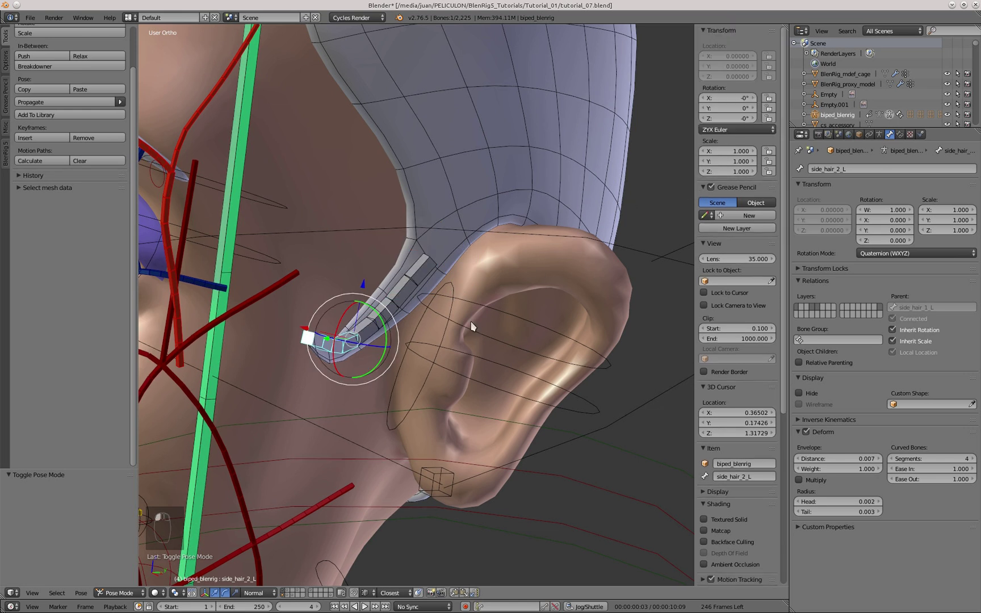
click(553, 261)
drag(344, 272, 429, 284)
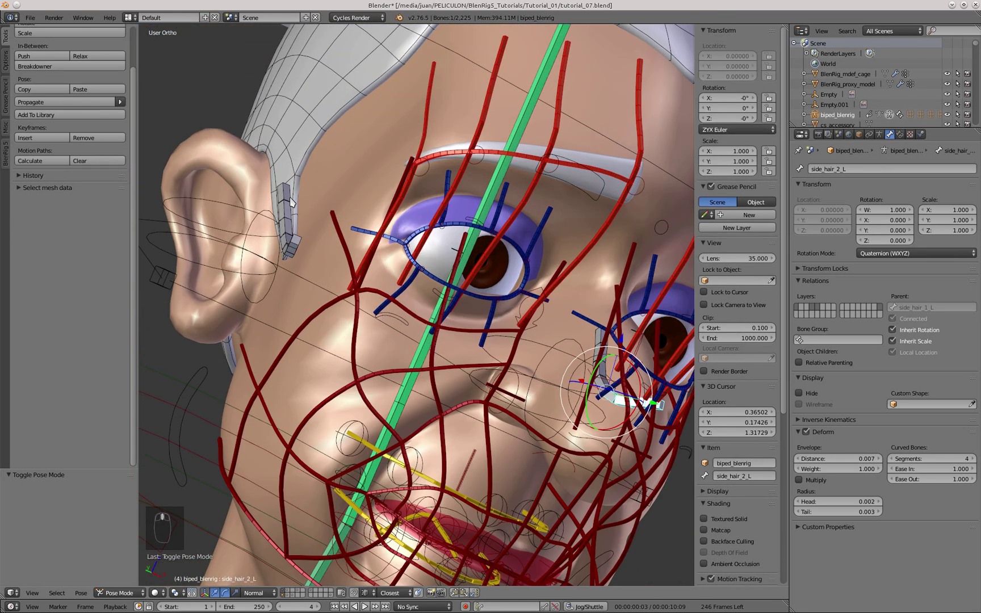
drag(738, 144, 741, 83)
click(741, 83)
drag(323, 260, 735, 145)
drag(736, 145, 741, 53)
Test-rotate the right side-hair bone close to the ear.
drag(741, 52, 353, 238)
middle_click(469, 292)
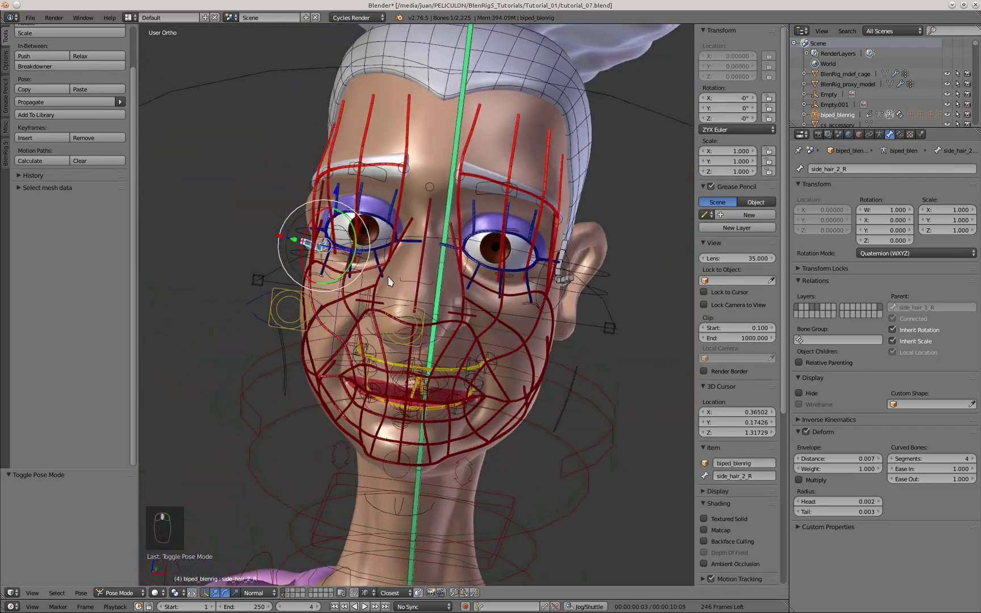
drag(309, 257, 381, 282)
drag(381, 282, 410, 277)
drag(410, 277, 412, 314)
key(r)
middle_click(396, 272)
drag(406, 279, 429, 290)
drag(428, 289, 442, 320)
key(r)
drag(442, 321, 431, 367)
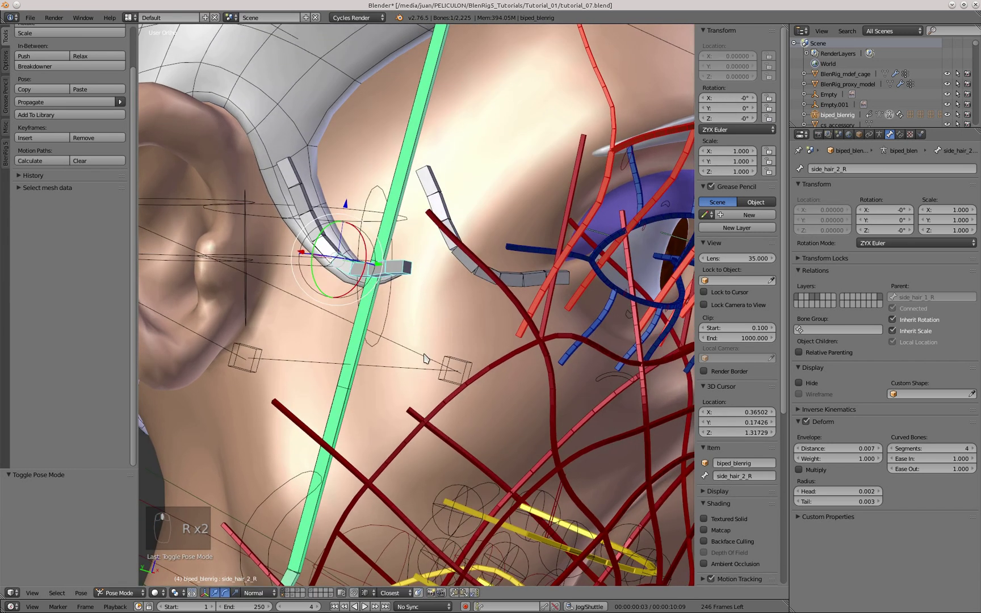
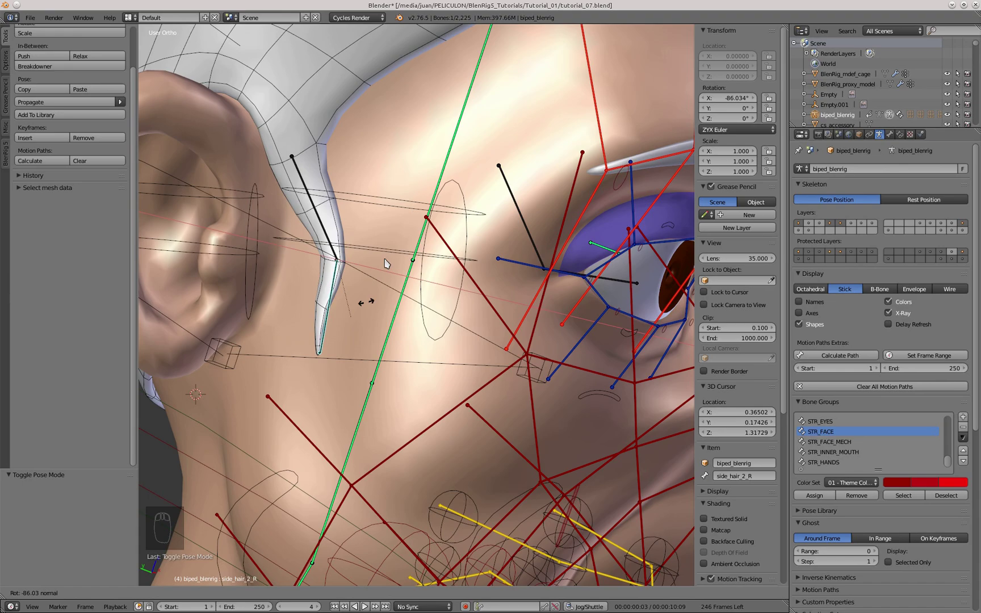
Test-rotate the side-hair bones on both sides from the side view and restore the rest pose.
middle_click(275, 203)
key(KP_3)
key(a)
drag(551, 359, 442, 257)
key(Right)
middle_click(443, 257)
key(r)
drag(412, 318, 363, 318)
drag(357, 260, 404, 143)
key(KP_3)
drag(506, 212, 553, 247)
key(r)
drag(552, 247, 511, 249)
key(r)
key(r)
key(r)
key(r)
key(a)
key(r)
click(464, 293)
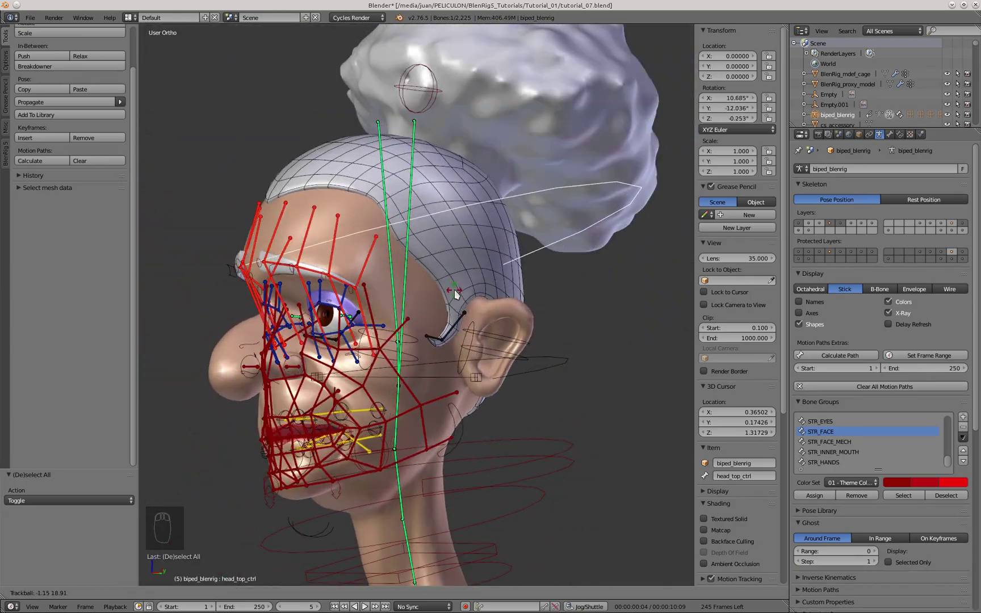
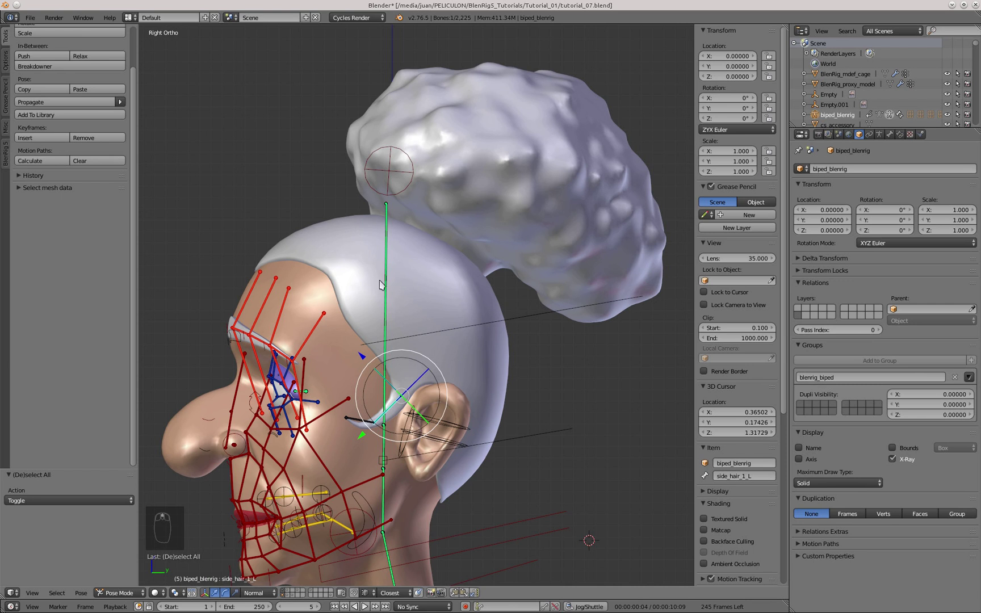
Select the side-hair bones and reassign them to another bone layer with M.
drag(391, 278, 391, 301)
drag(421, 275, 404, 279)
key(Tab)
key(a)
key(Tab)
middle_click(305, 276)
Confirm the bone layer move and bring up the BlenRig 5 tab with its armature layer toggles.
drag(419, 292, 476, 274)
key(m)
middle_click(357, 271)
drag(527, 282, 116, 123)
drag(81, 89, 353, 269)
key(a)
Frame the whole granny in Front Ortho view and enter the armature's Edit Mode.
key(KP_3)
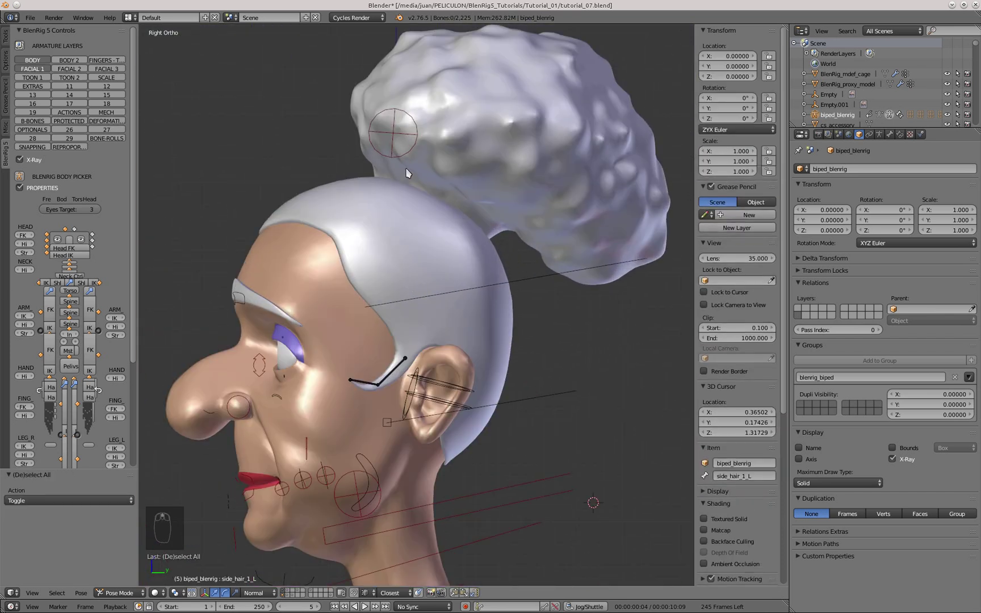
drag(471, 282, 438, 294)
middle_click(436, 345)
key(KP_1)
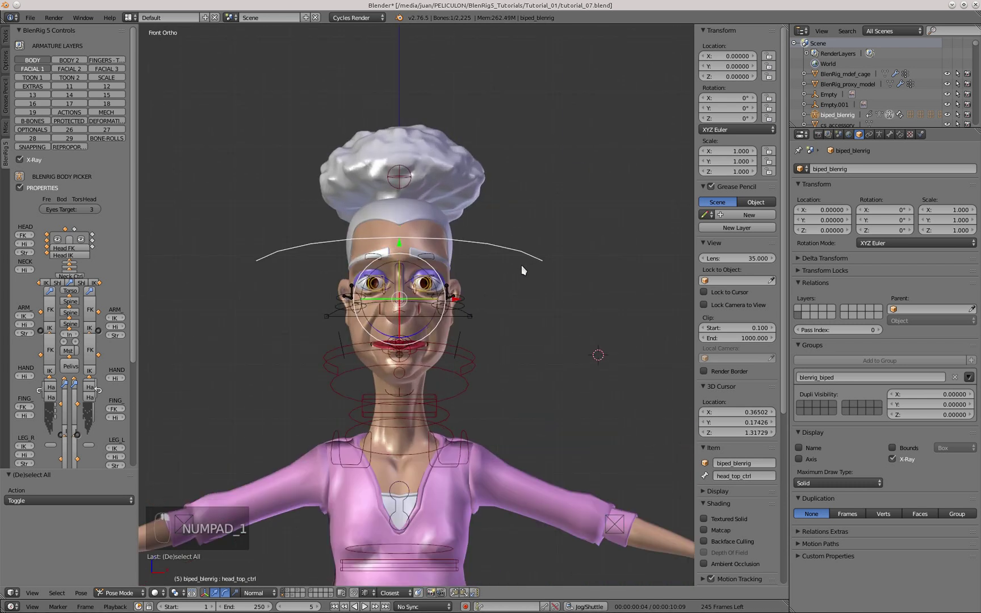
key(Tab)
Add two bones with Shift+A running up through the bun, sized and parented to head_def_3.
key(a)
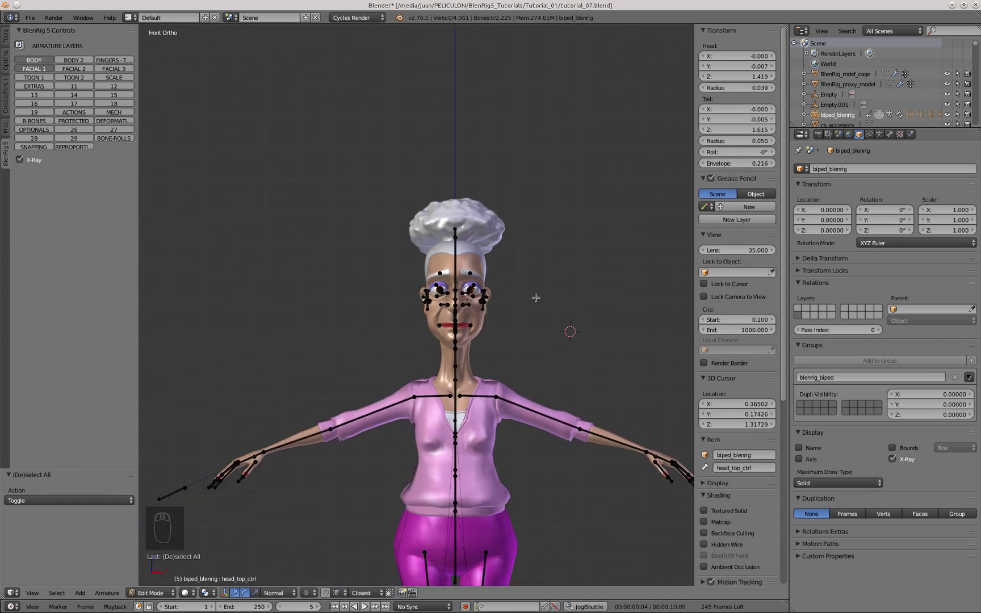
key(shift+a)
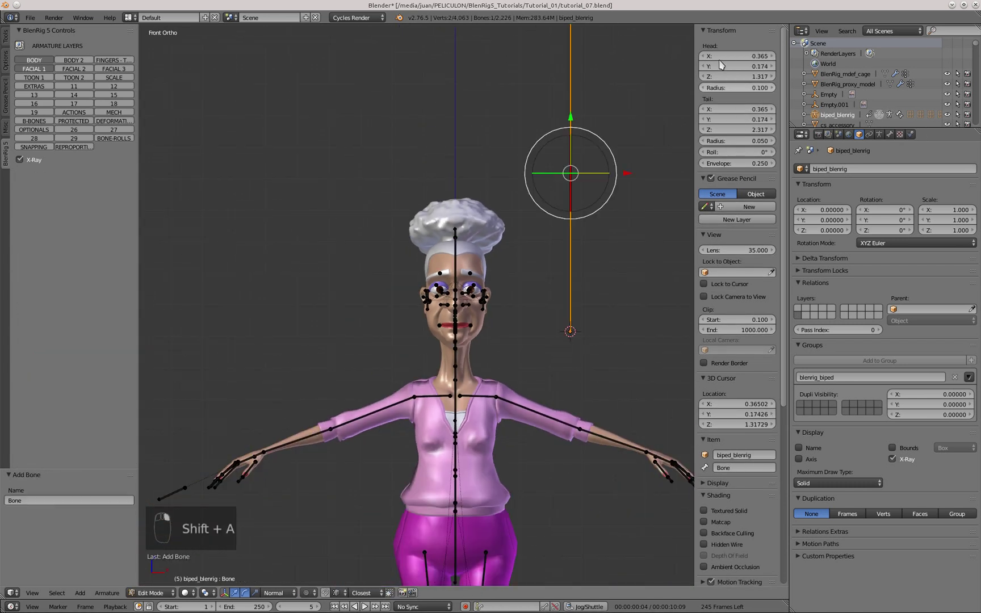
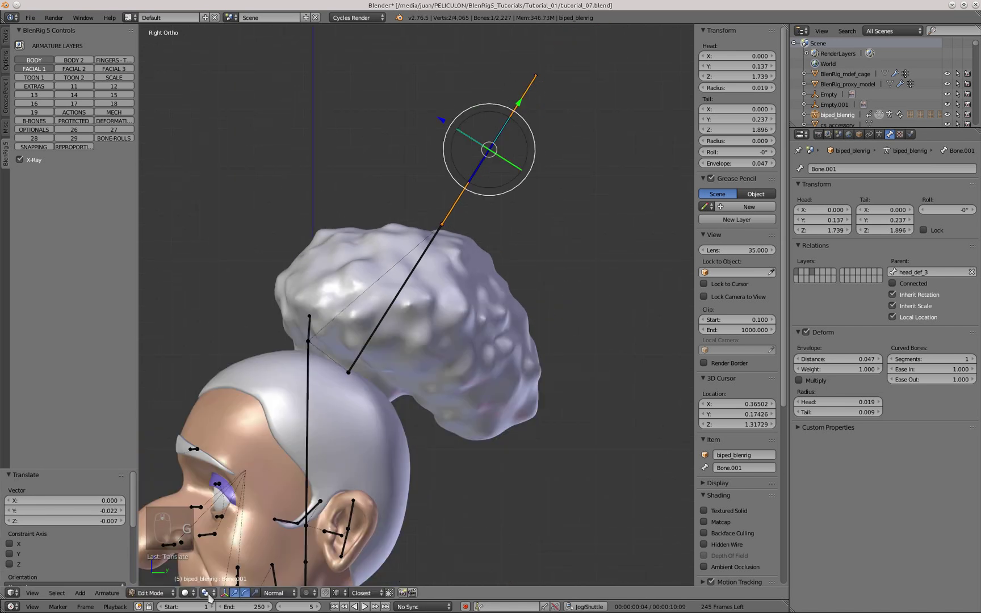
key(s)
key(Tab)
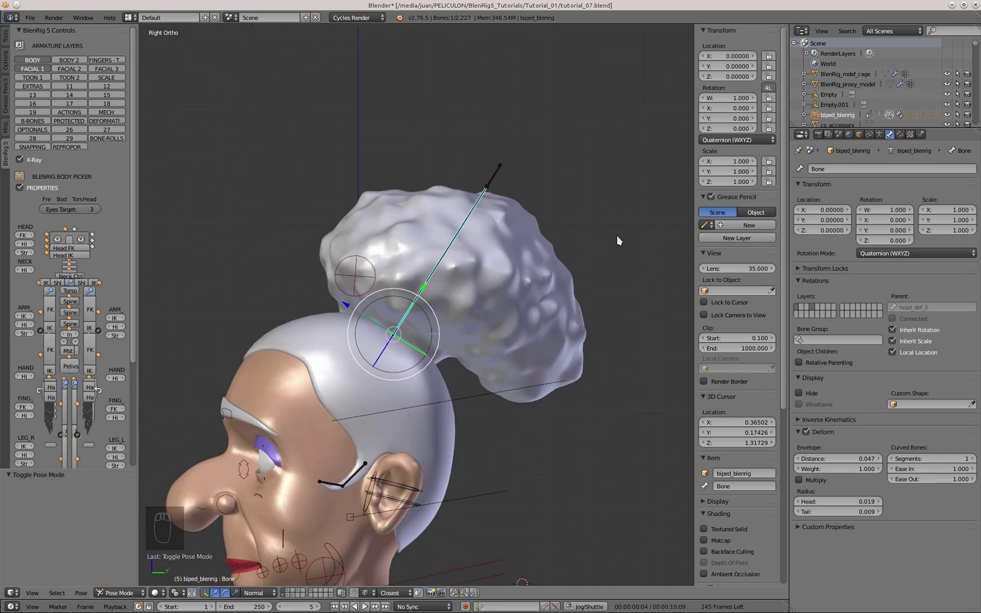
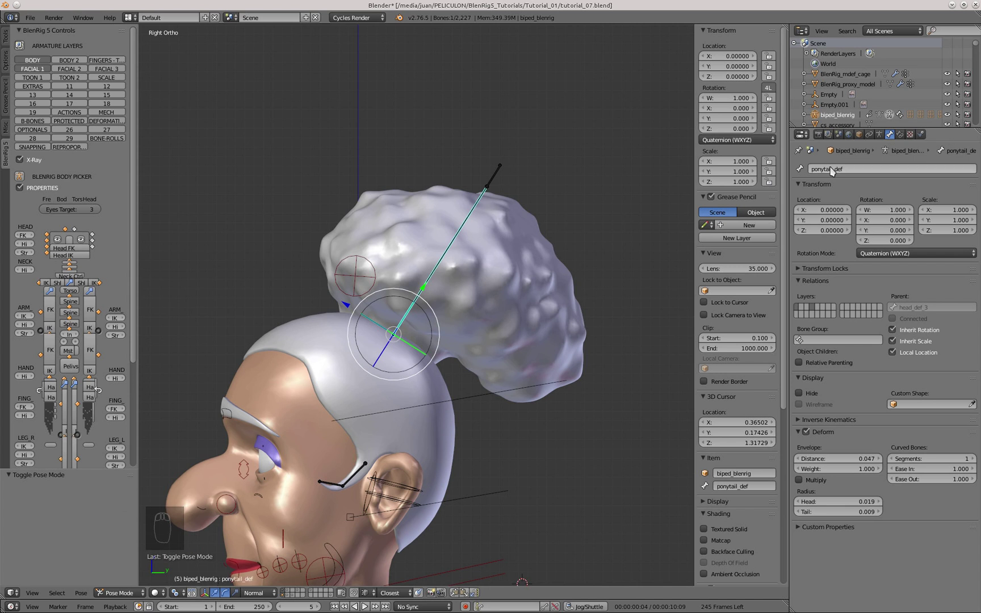
Rename the new bones ponytail_def and ponytail_ctrl.
key(ctrl+c)
click(504, 179)
middle_click(851, 174)
key(BackSpace)
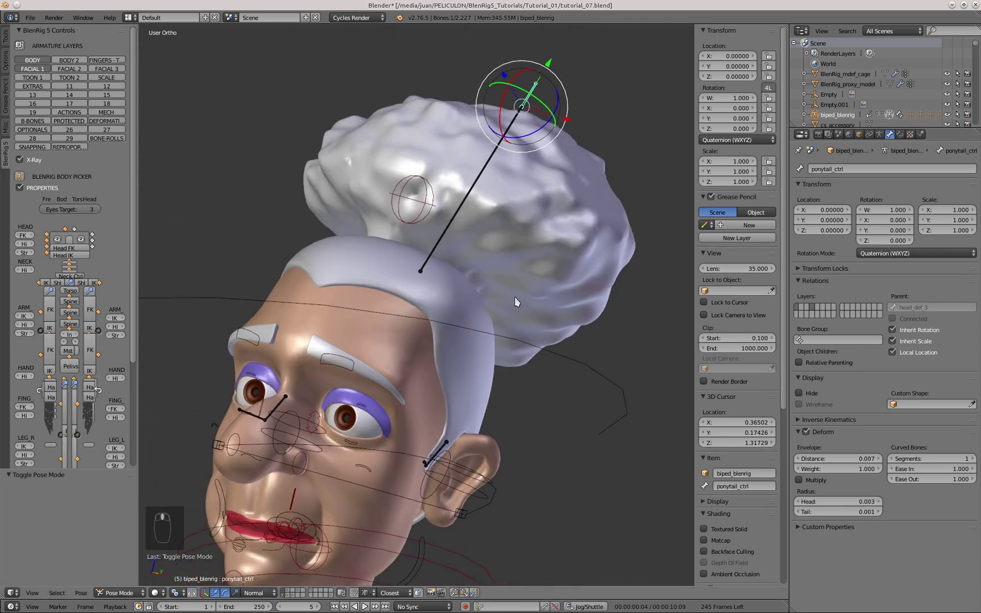
Test-rotate the ponytail_ctrl bone from the side view of the bun.
key(KP_3)
drag(486, 211, 458, 279)
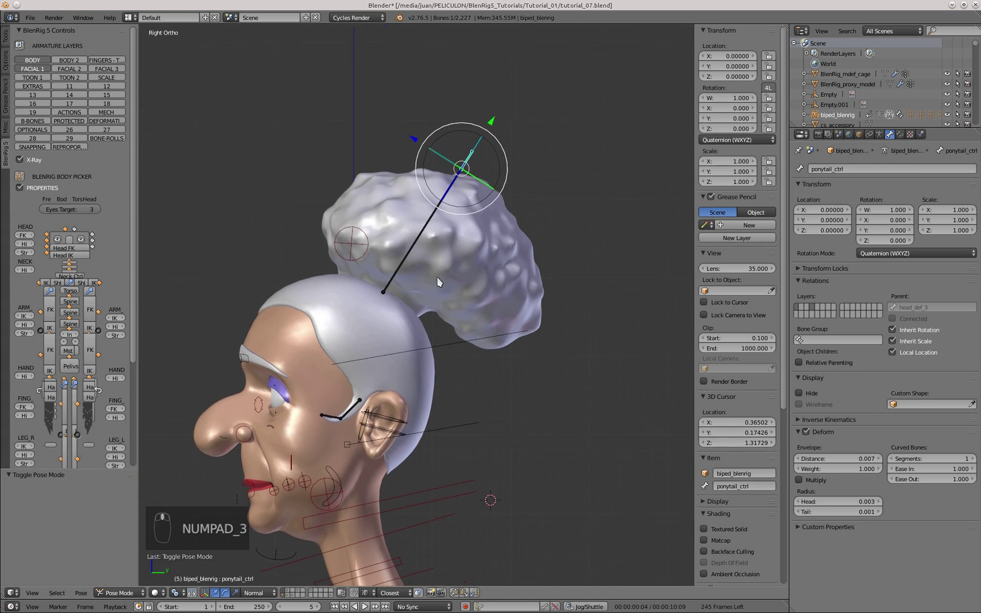
drag(428, 240, 477, 239)
drag(477, 131, 439, 202)
drag(440, 203, 498, 149)
Make the granny_ponytail bun mesh the active object in Object Mode.
key(g)
drag(477, 162, 435, 208)
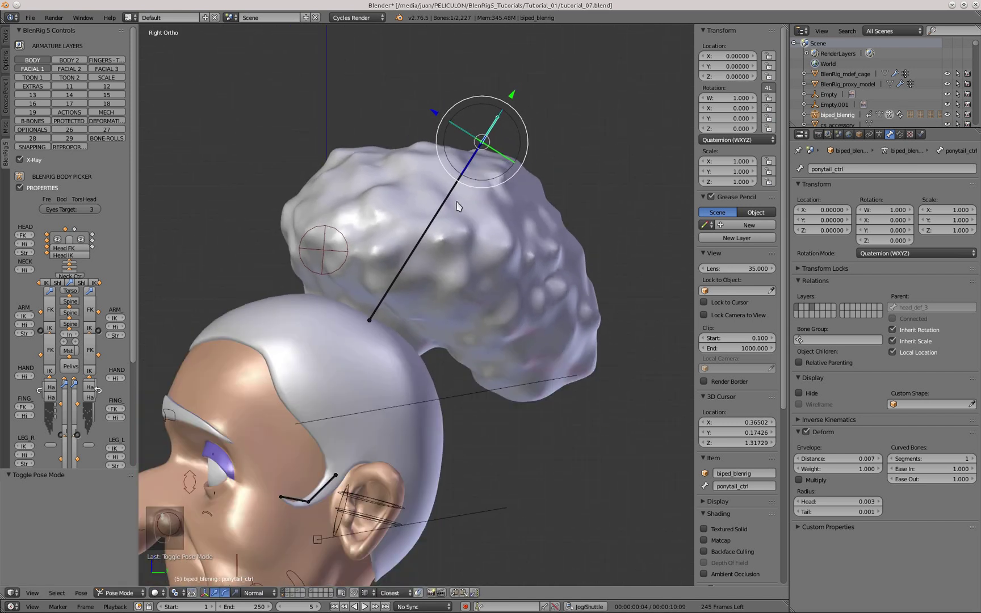
drag(581, 87, 544, 223)
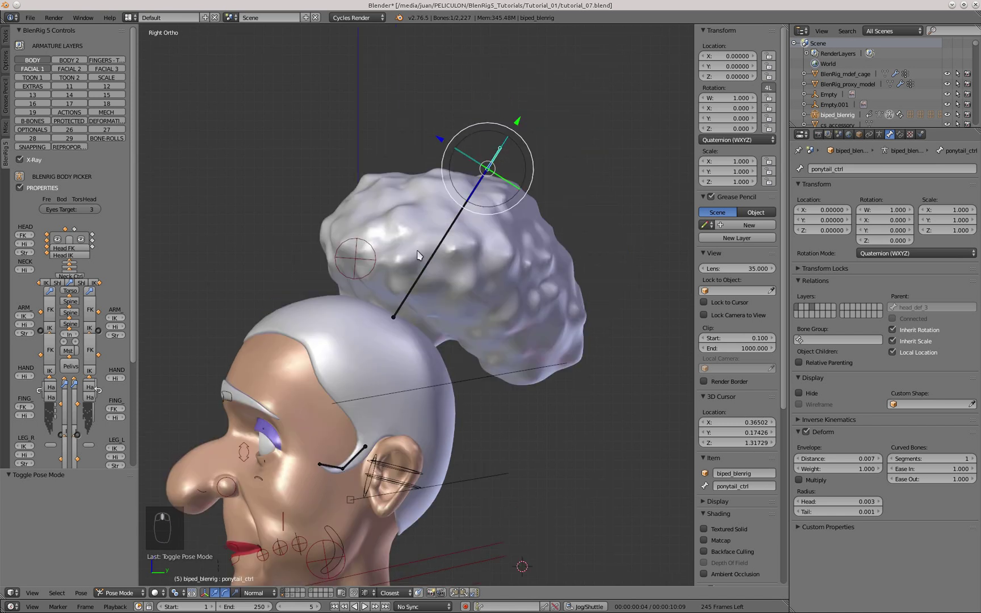
drag(528, 235, 861, 179)
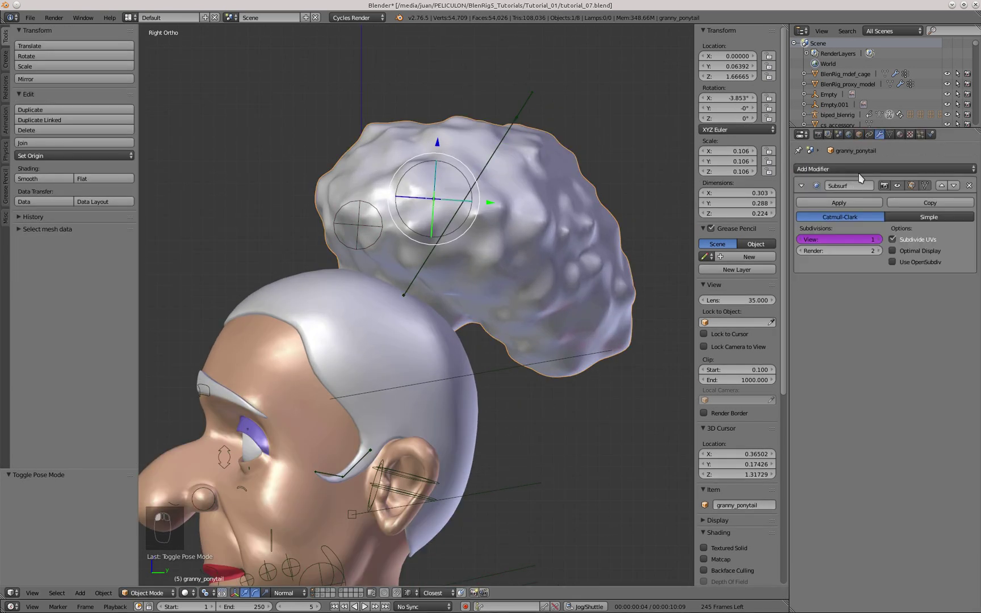
Enter Weight Paint on granny_ponytail and paint full ponytail_def weight over the upper bun.
drag(867, 211, 529, 110)
middle_click(529, 109)
drag(152, 138, 116, 123)
middle_click(115, 122)
middle_click(554, 246)
click(166, 586)
click(284, 572)
drag(67, 449, 405, 138)
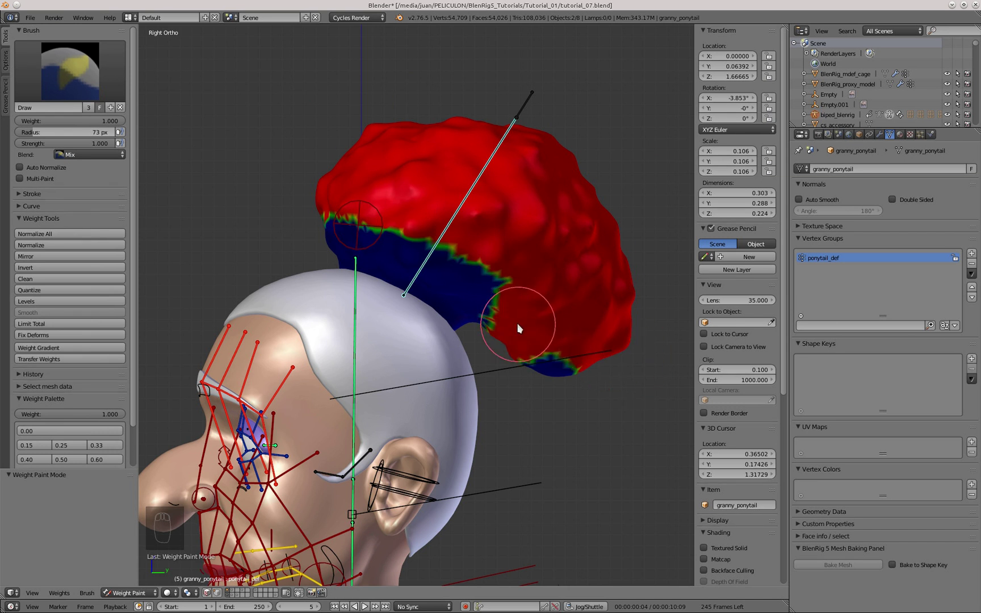
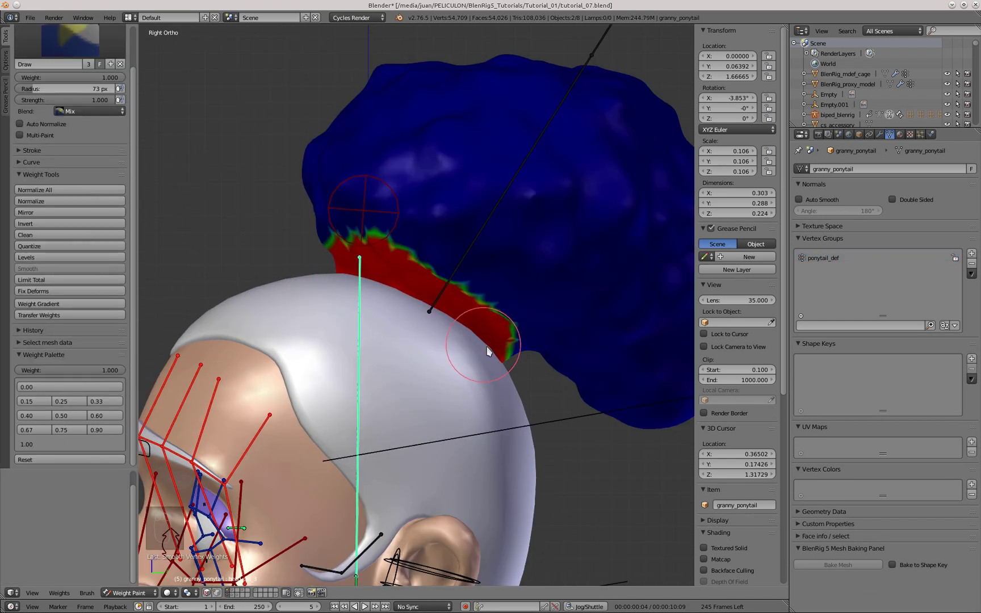
Paint head_def_3 weight along the bun's base and smooth it with Weight Tools > Smooth.
drag(223, 594, 38, 272)
drag(39, 270, 51, 296)
click(54, 269)
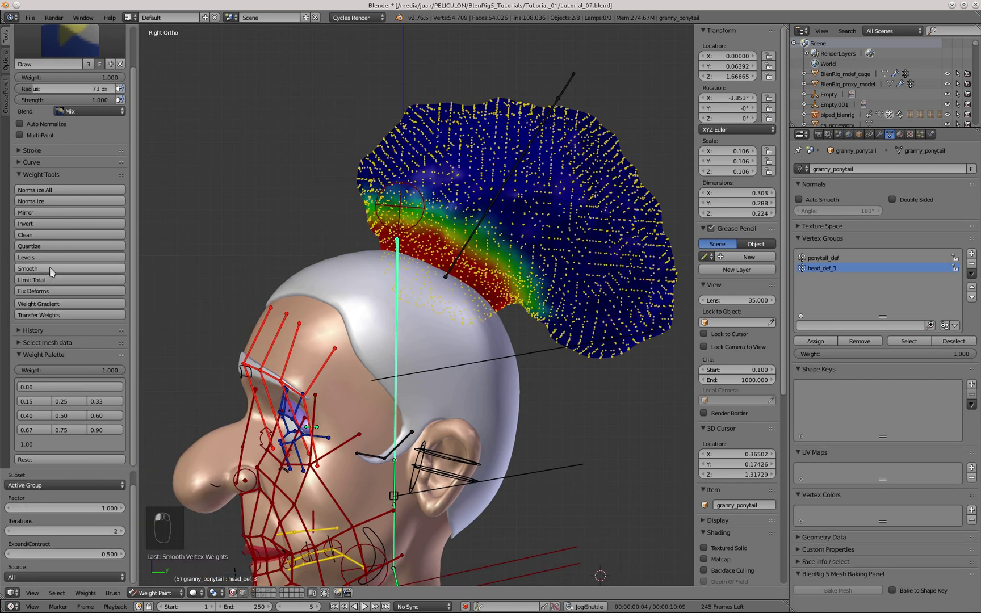
click(547, 122)
Test-rotate the bun control bone to check the bun bends with it.
key(r)
key(r)
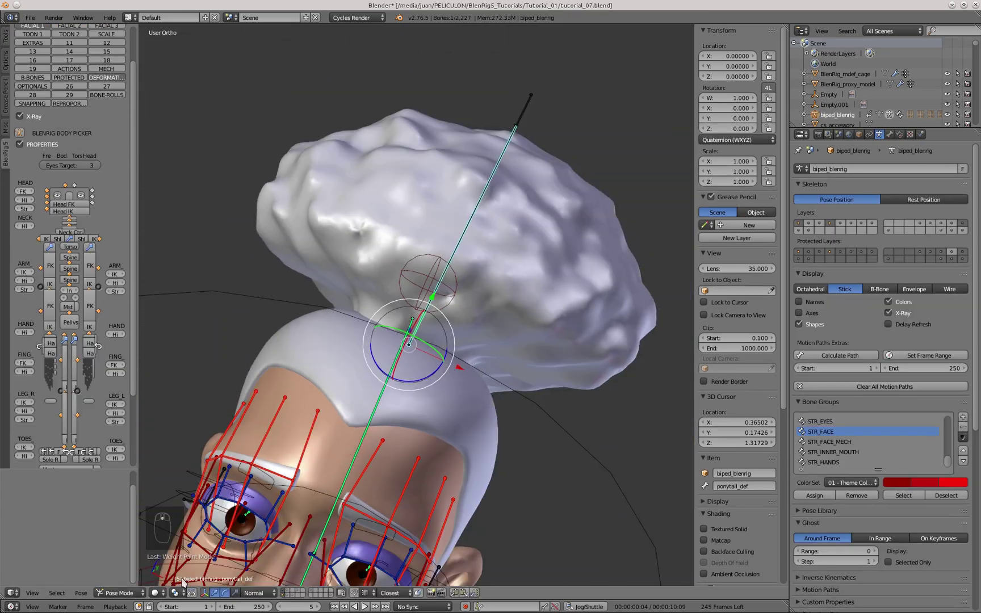
key(r)
middle_click(543, 333)
drag(256, 233, 327, 293)
key(KP_3)
key(r)
Select ponytail_ctrl then ponytail_def for targeted constraints and grab the control to test.
click(407, 134)
right_click(407, 134)
key(KP_3)
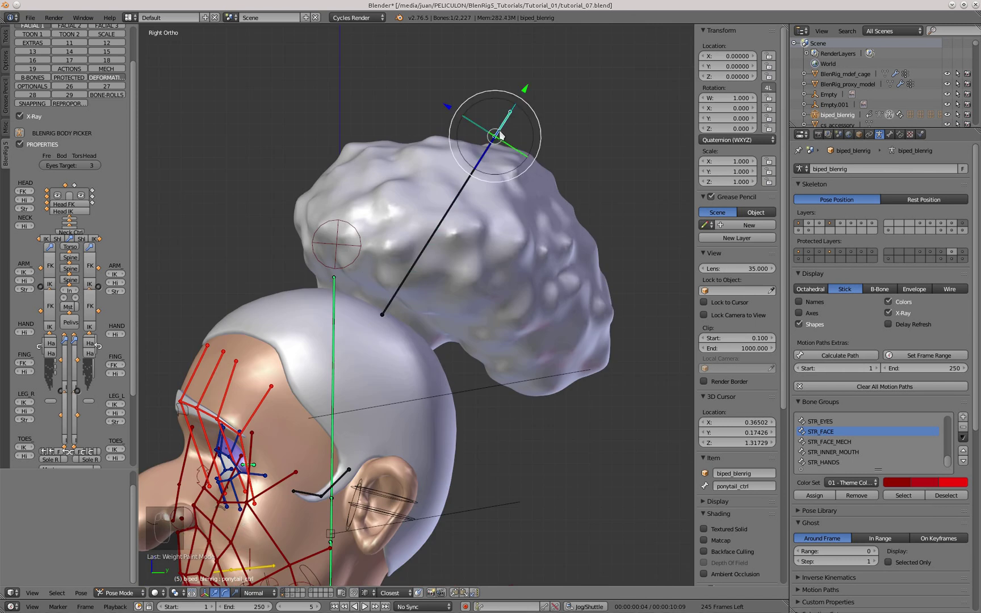
key(g)
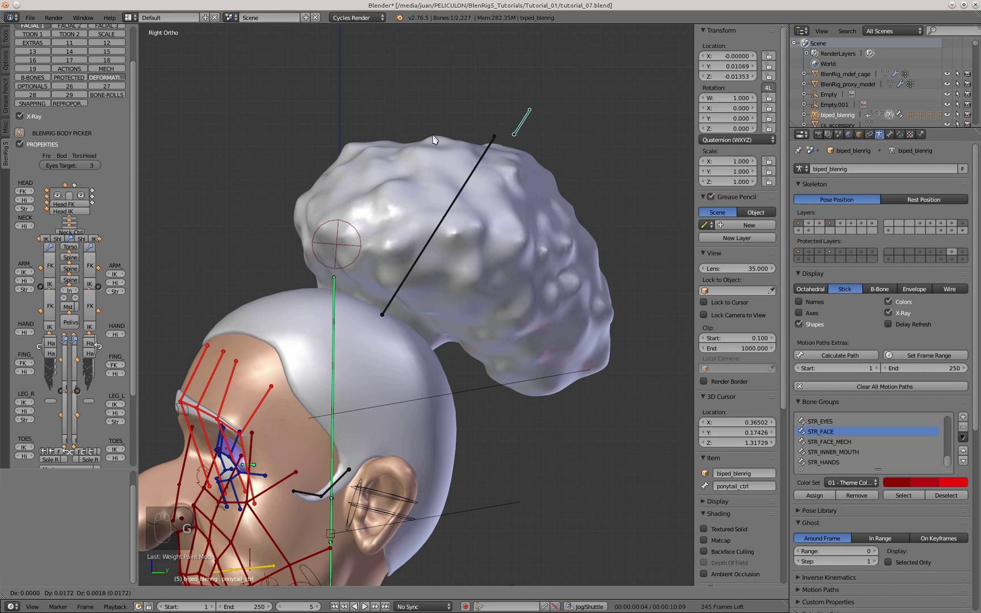
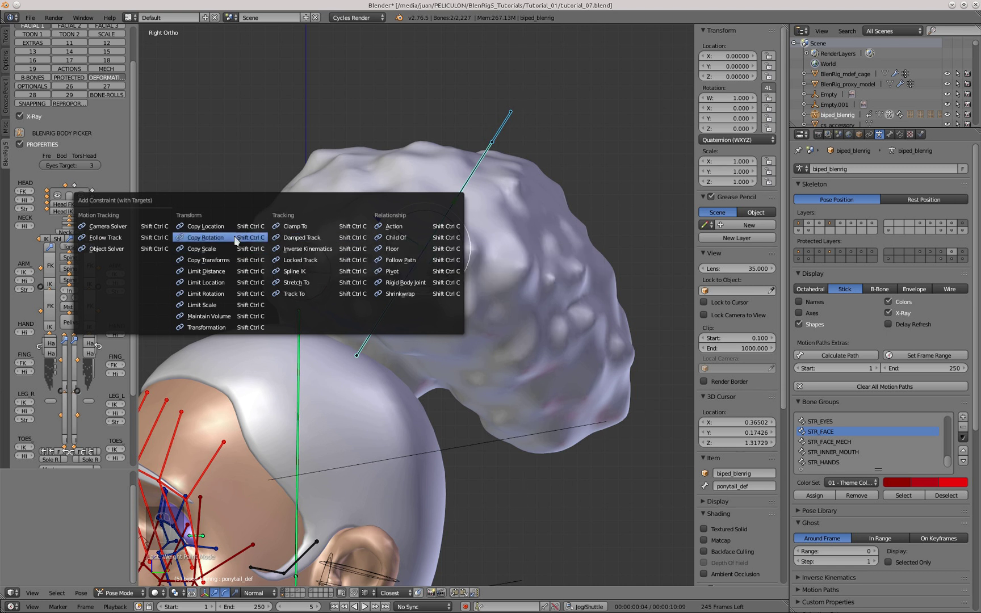
Test the Copy Rotation constraint by rotating and tumbling ponytail_ctrl, confirming the bun follows.
key(r)
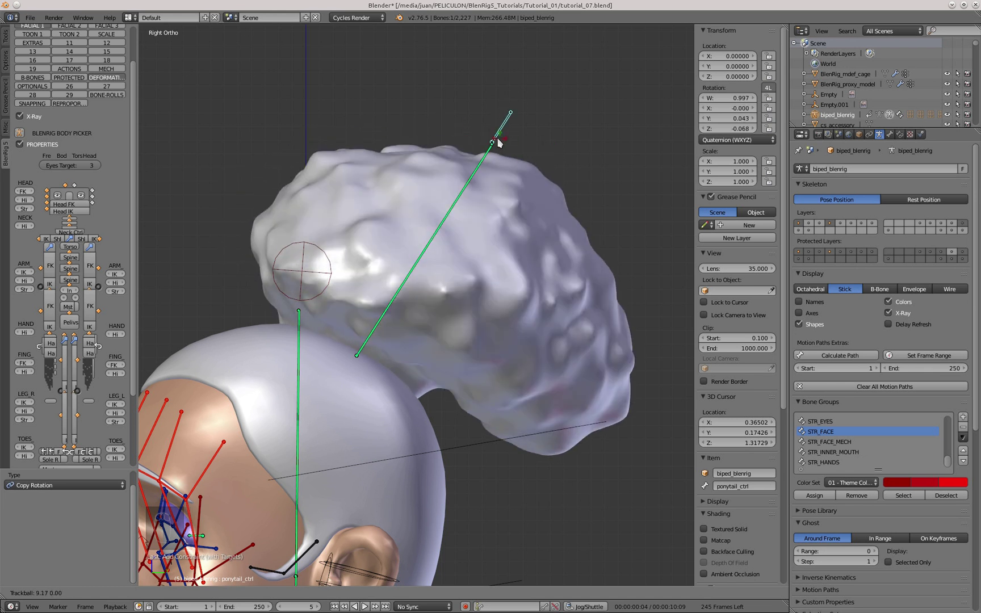
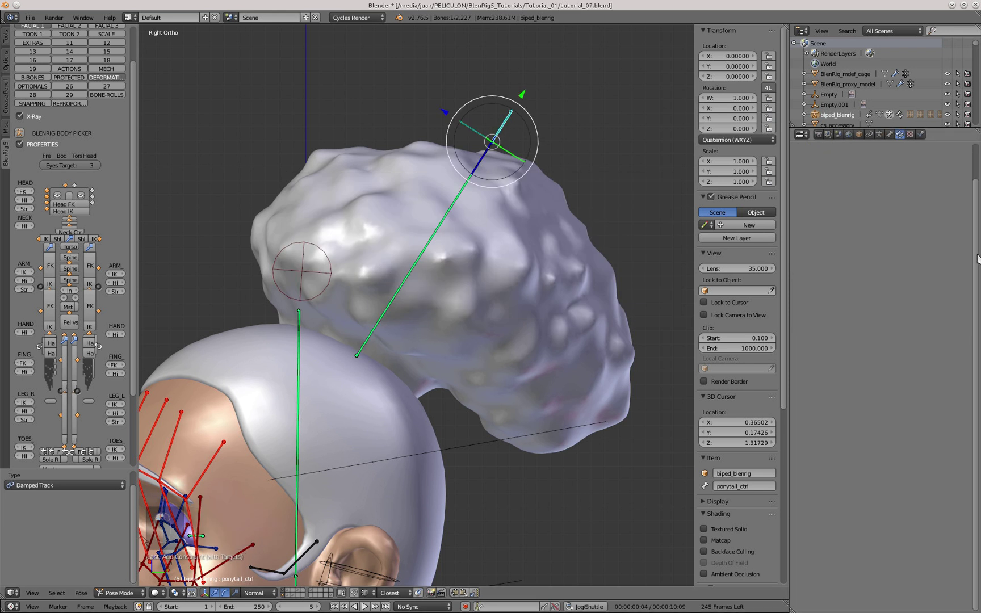
key(r)
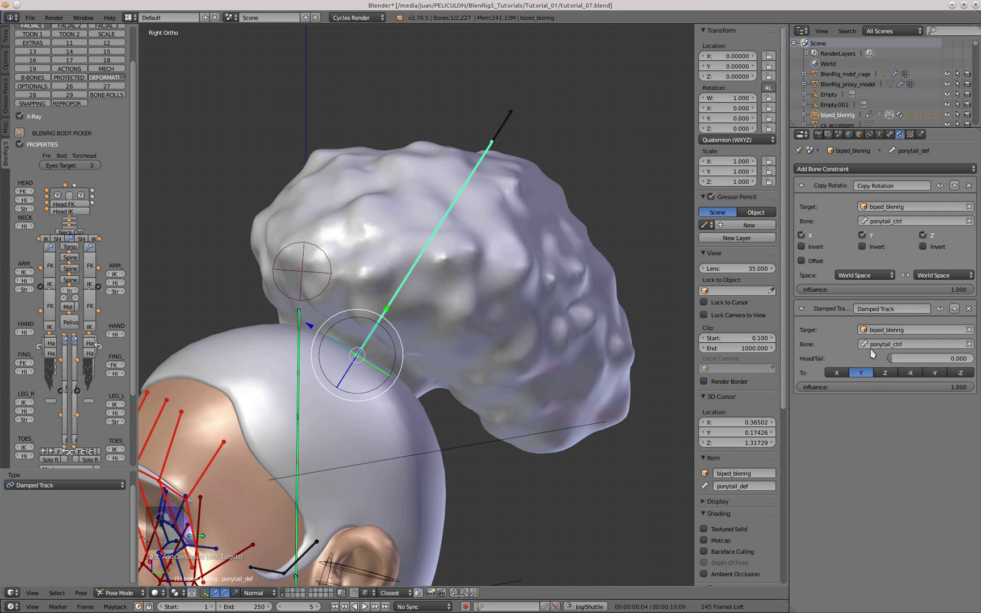
key(r)
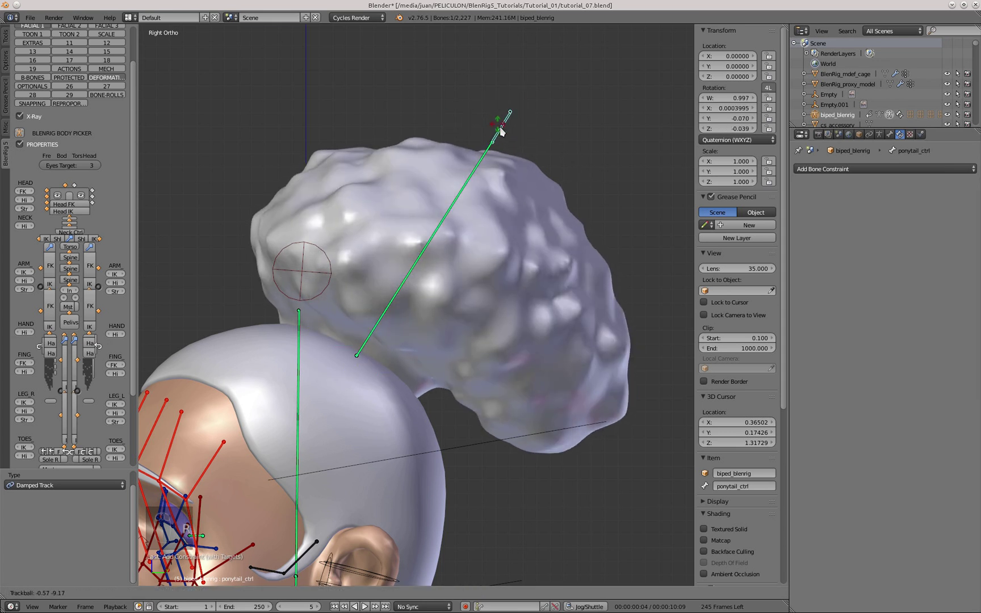
key(g)
drag(525, 145, 438, 170)
key(g)
key(r)
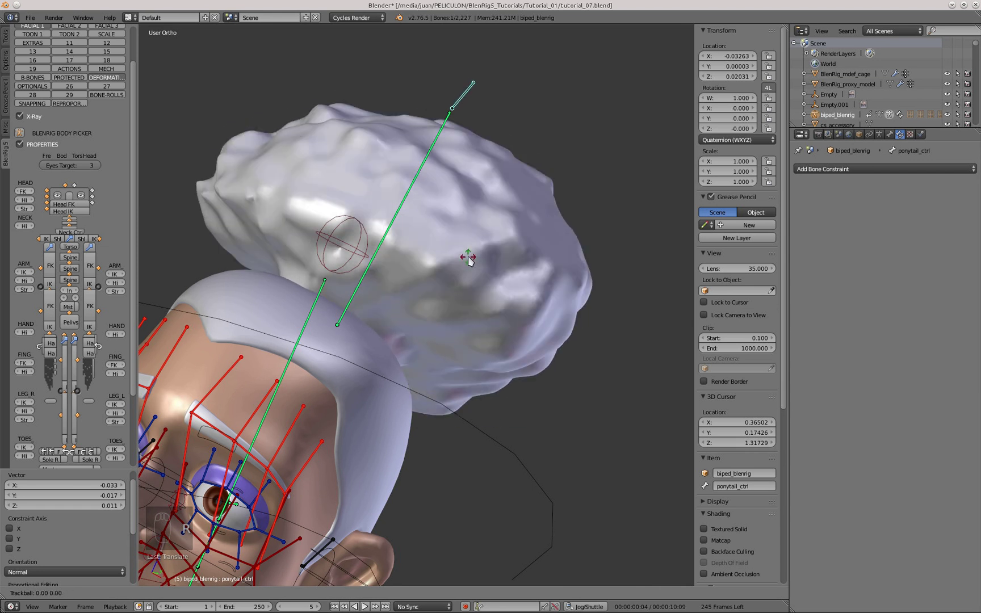
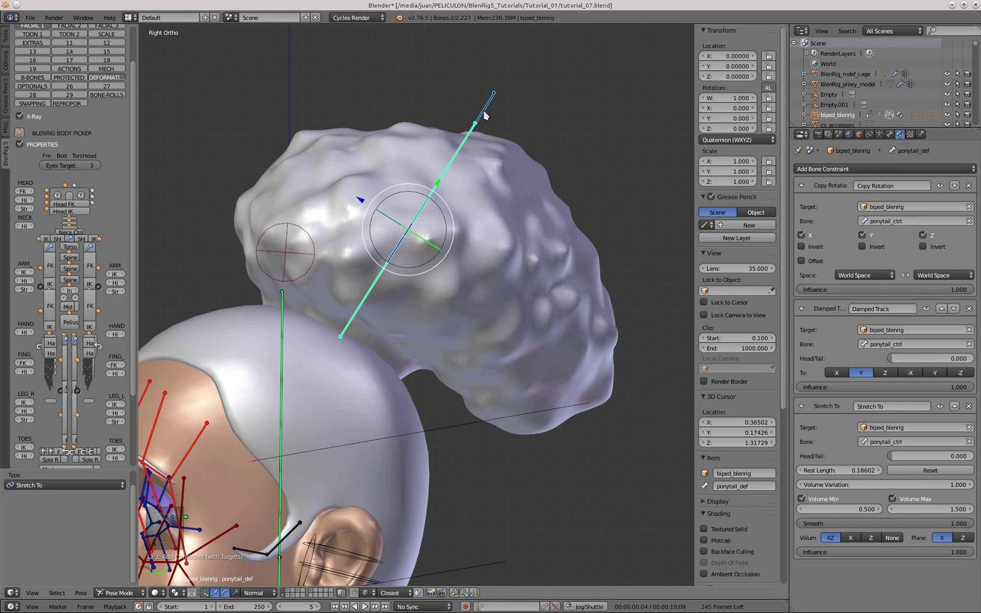
Test Damped Track and Stretch To by pulling ponytail_ctrl around, then reset all transforms.
key(g)
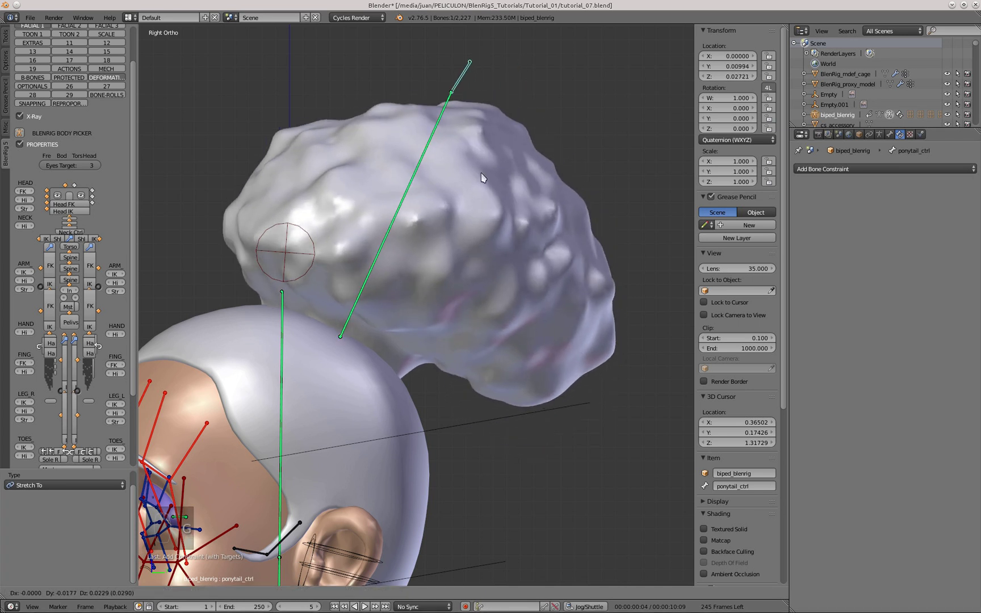
key(r)
drag(349, 218, 484, 278)
key(g)
key(alt+g)
key(alt+r)
key(alt+s)
key(alt+a)
Switch to side view and frame the whole head with the bun control selected.
key(KP_3)
key(r)
click(427, 352)
key(KP_3)
drag(474, 175, 470, 173)
key(m)
drag(469, 173, 593, 186)
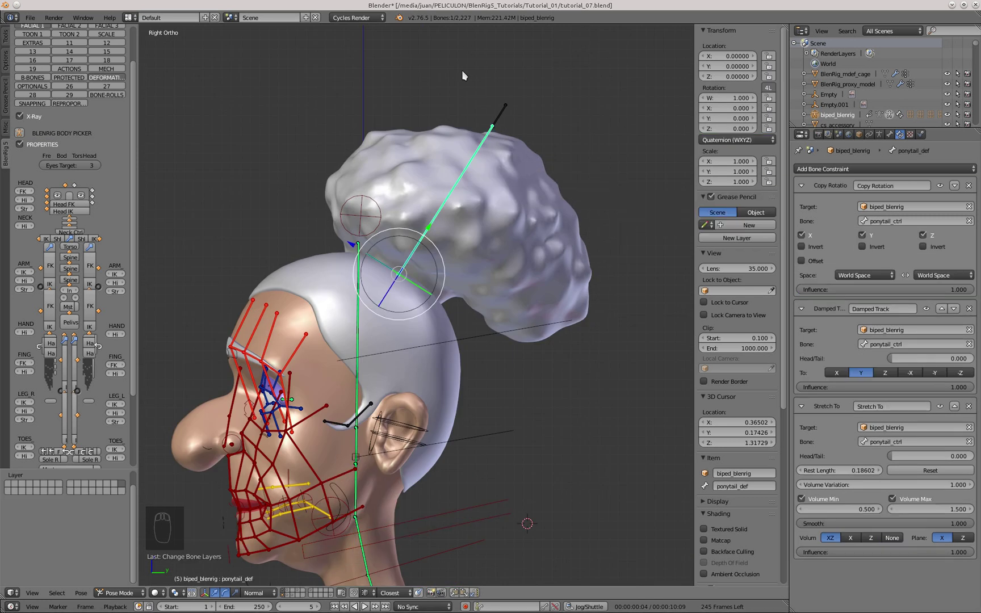
Assign ponytail_ctrl to another bone layer via Change Bone Layers, then deselect all bones.
drag(508, 116, 600, 130)
key(m)
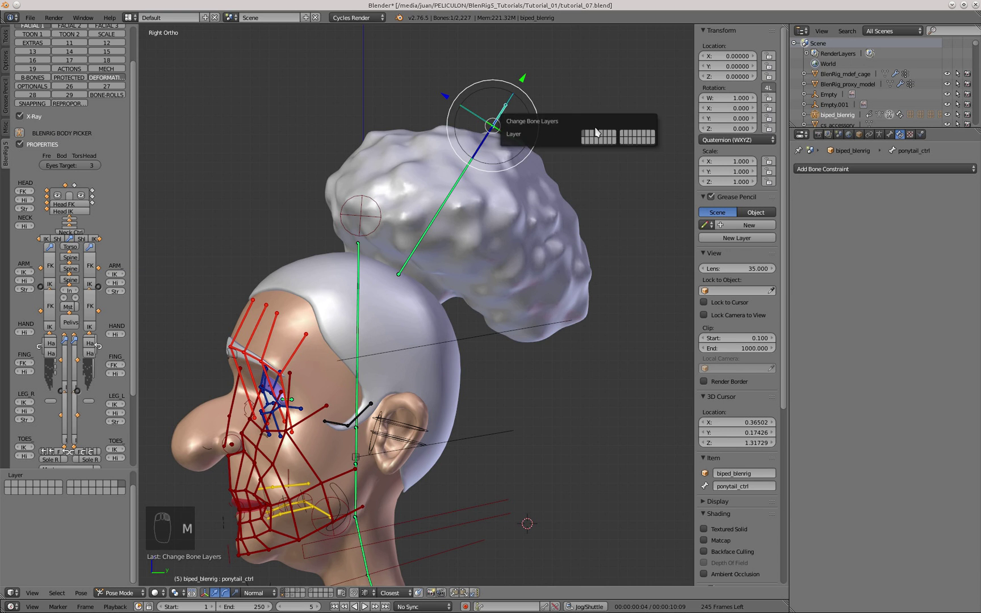
key(m)
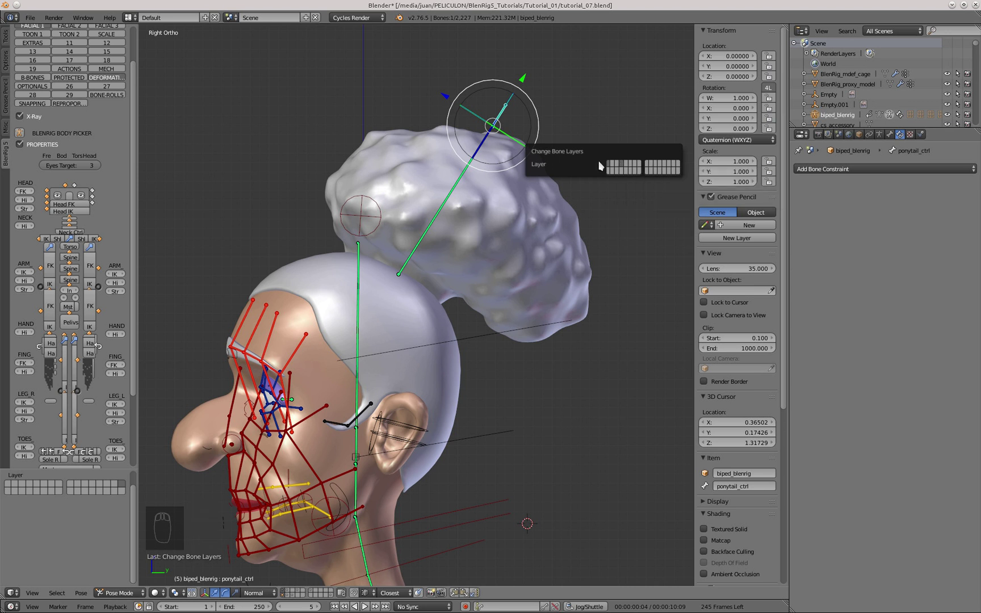
drag(457, 221, 456, 293)
key(a)
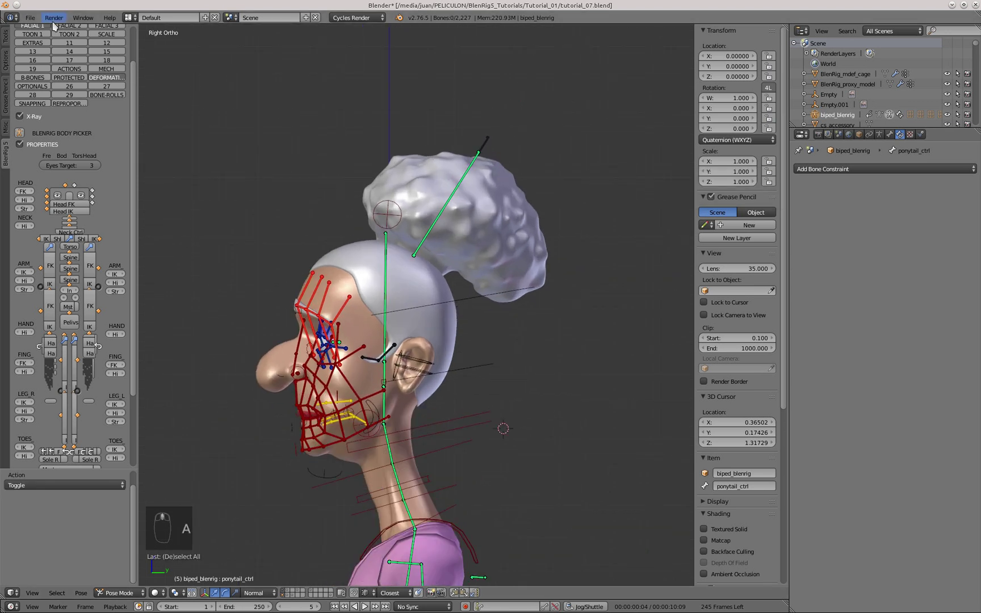
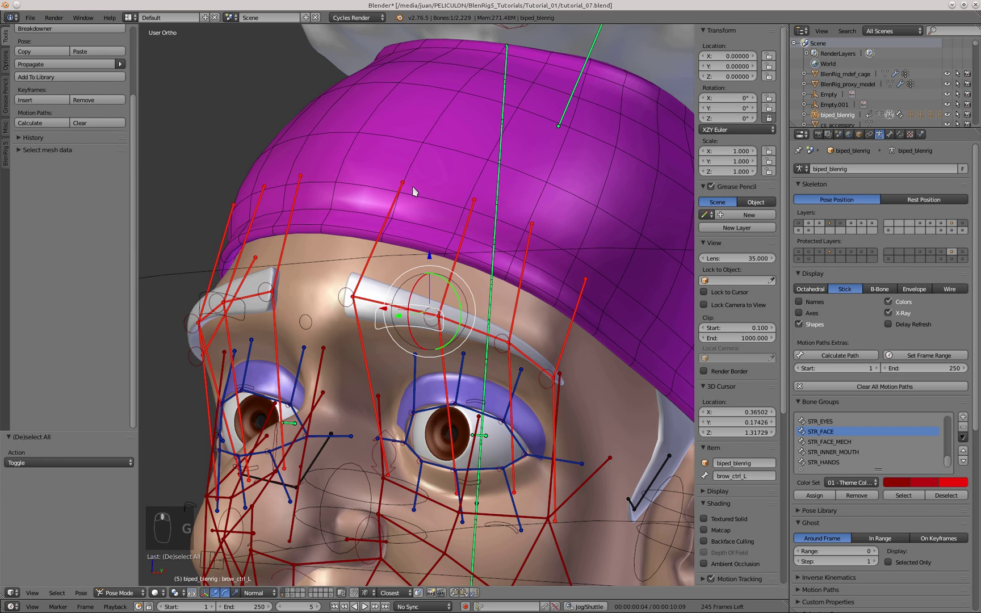
Check the brow control, then place the new headband_ctrl_R bone on the headband and hide other bones.
drag(427, 219, 446, 312)
middle_click(451, 315)
key(g)
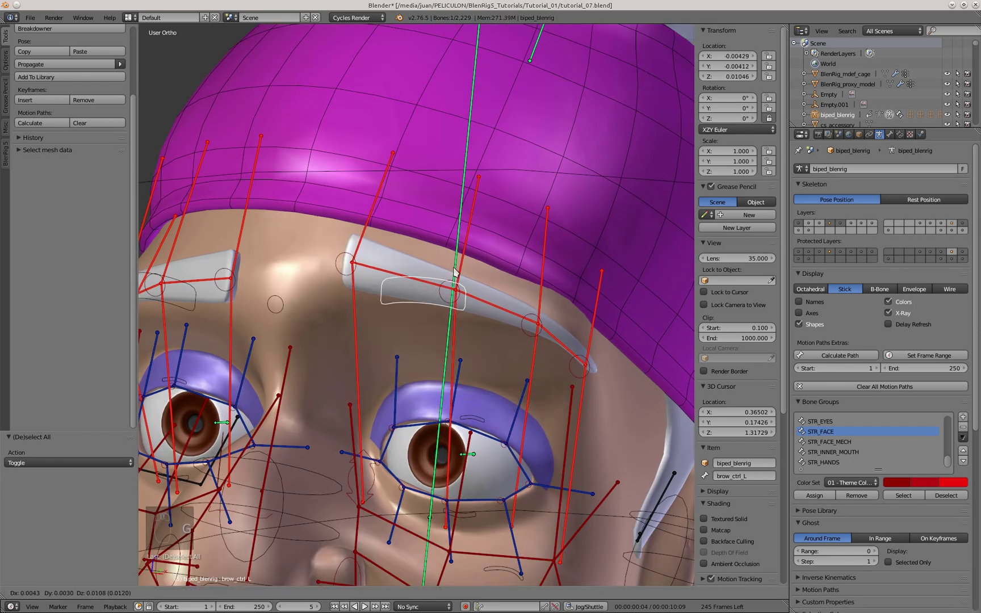
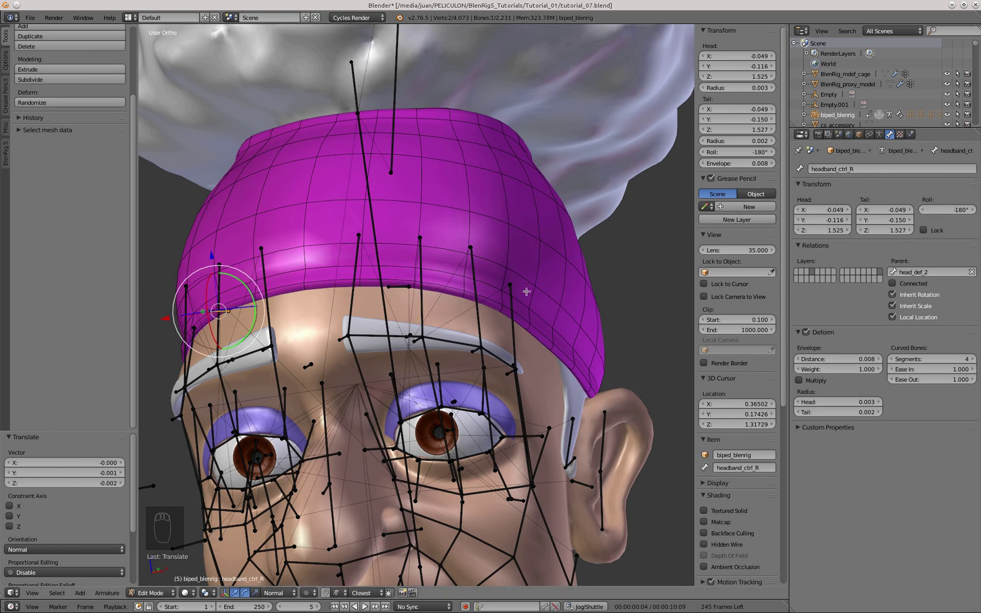
key(Tab)
drag(542, 326, 351, 292)
key(KP_3)
key(Tab)
key(h)
key(h)
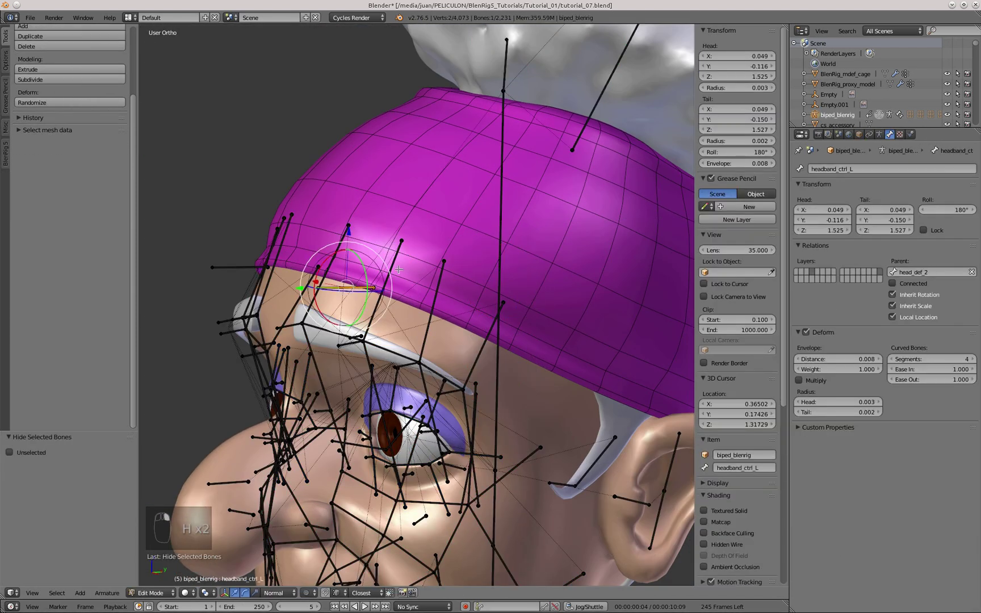
Parent the headband control to head_def_2 and return to pose mode in side view.
key(ctrl+p)
click(366, 324)
key(Tab)
key(KP_3)
click(356, 282)
middle_click(279, 266)
middle_click(348, 307)
click(276, 280)
Position headband_ctrl_L over the forehead to match the right control.
drag(345, 280, 434, 318)
drag(477, 301, 409, 297)
middle_click(514, 322)
click(517, 286)
key(g)
key(g)
click(473, 269)
Test-move and rotate headband_ctrl_L in pose mode to confirm the headband follows.
key(g)
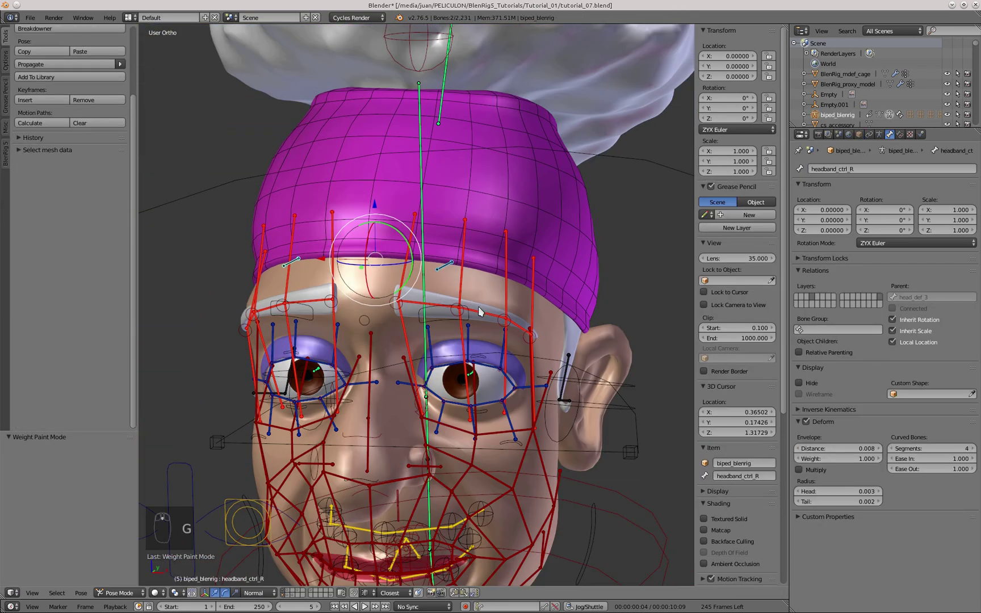
drag(473, 326, 416, 294)
middle_click(416, 294)
drag(416, 314, 412, 272)
key(g)
key(r)
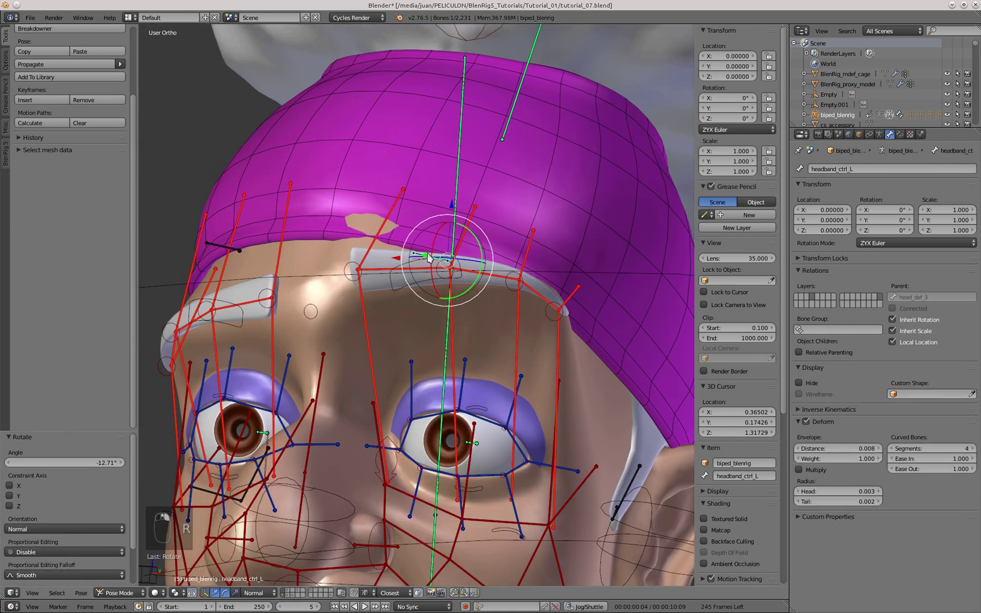
key(g)
key(g)
drag(502, 314, 475, 360)
key(r)
drag(492, 340, 405, 326)
Reset all bone transforms, select both headband controls and choose a bone layer for them.
key(a)
key(a)
key(alt+g)
key(alt+r)
key(a)
key(alt+s)
key(KP_1)
drag(347, 238, 487, 260)
key(m)
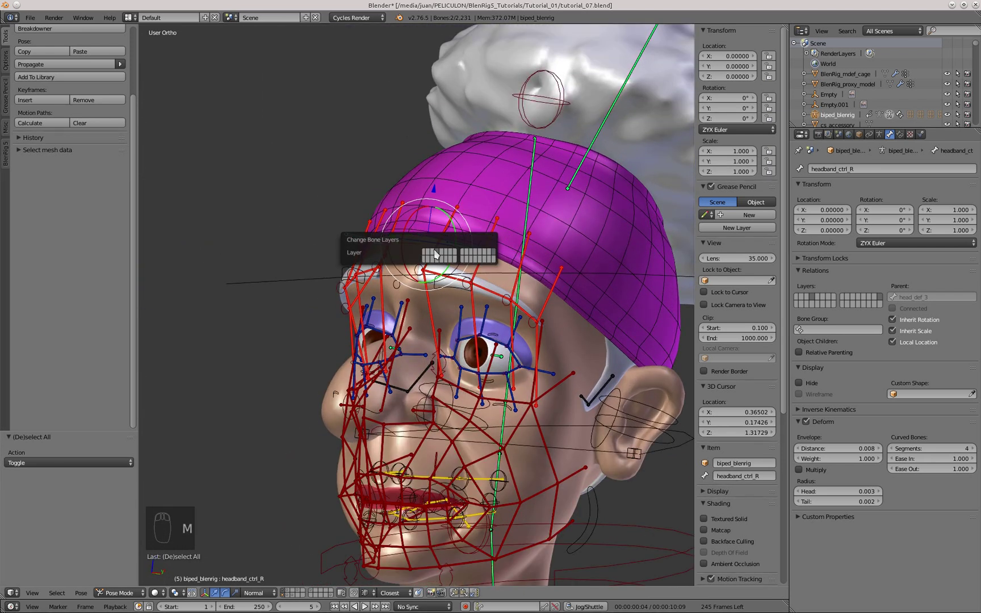
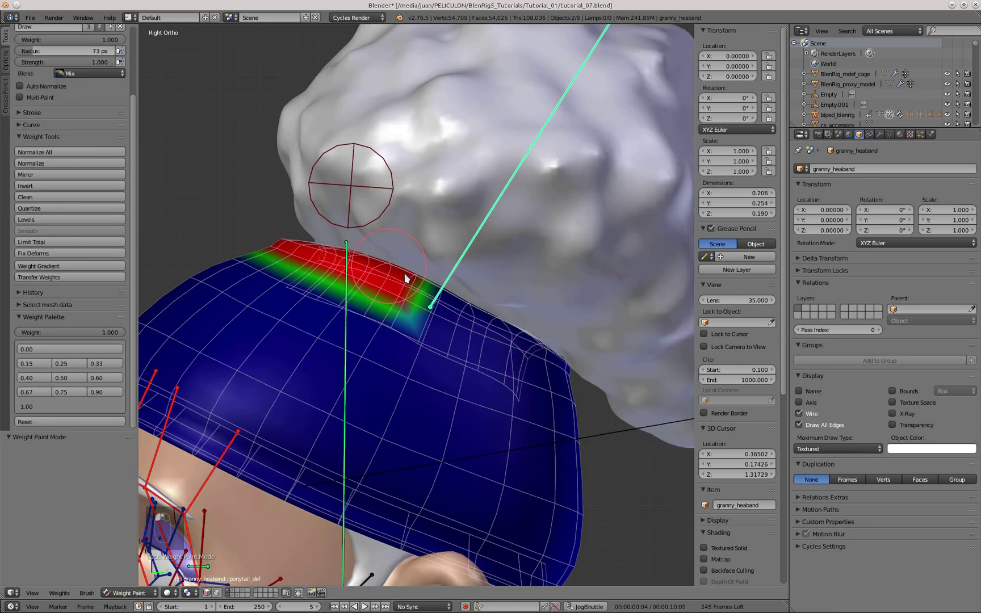
Move the bun control to verify the smoothed ponytail_def weights on the headband top.
key(g)
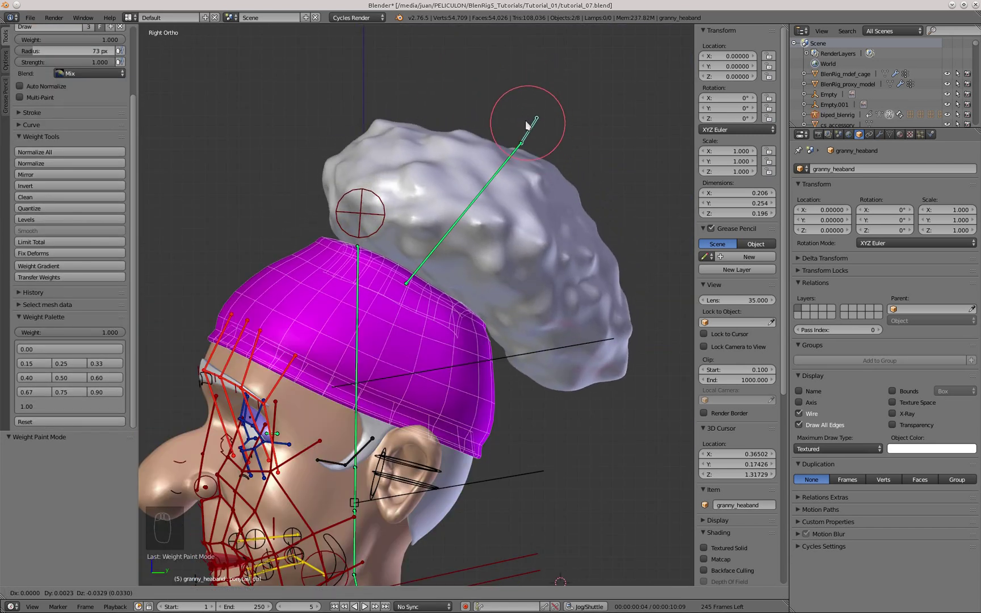
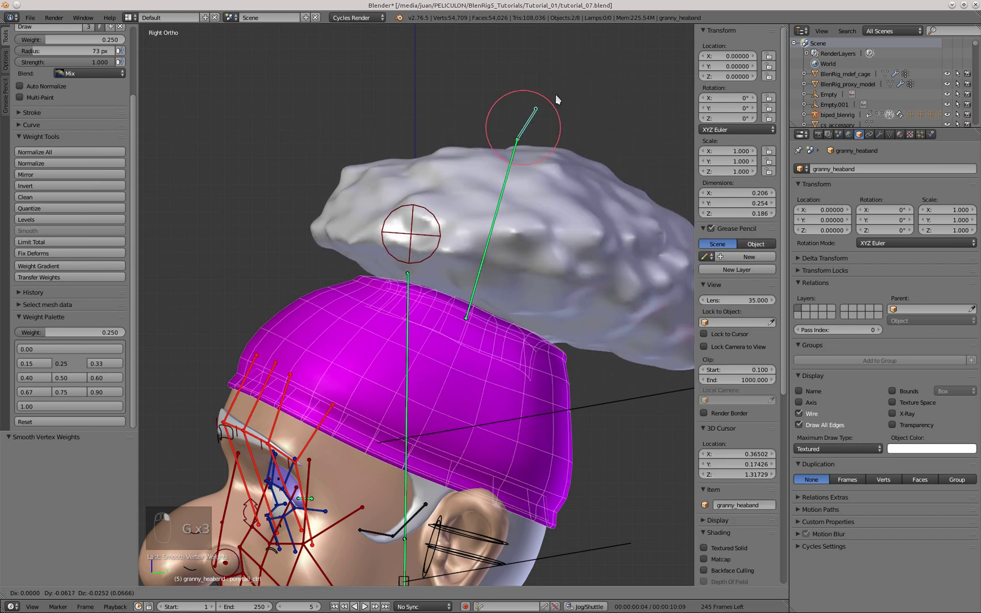
drag(549, 344, 631, 278)
key(g)
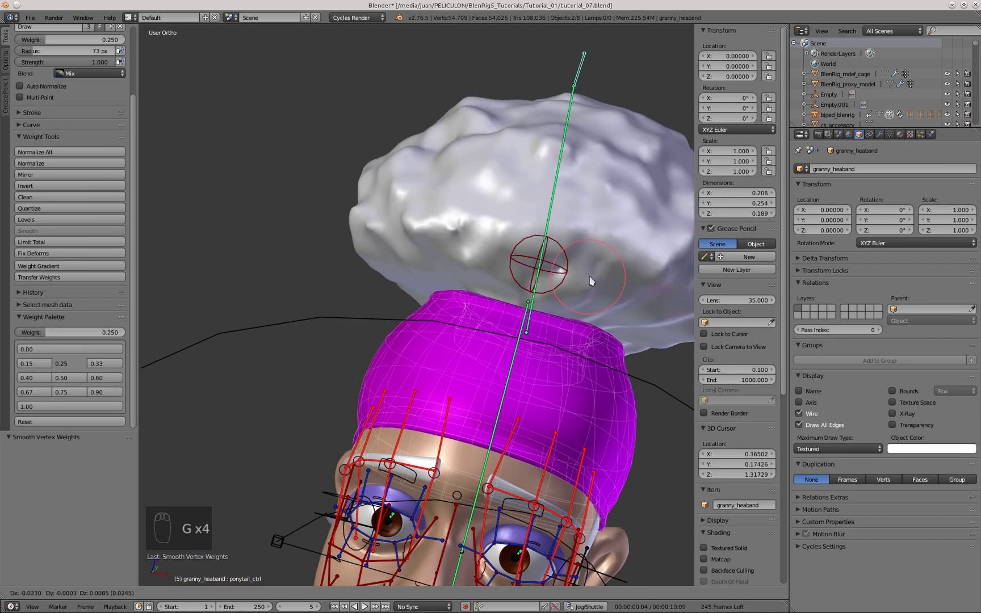
drag(367, 196, 460, 196)
key(g)
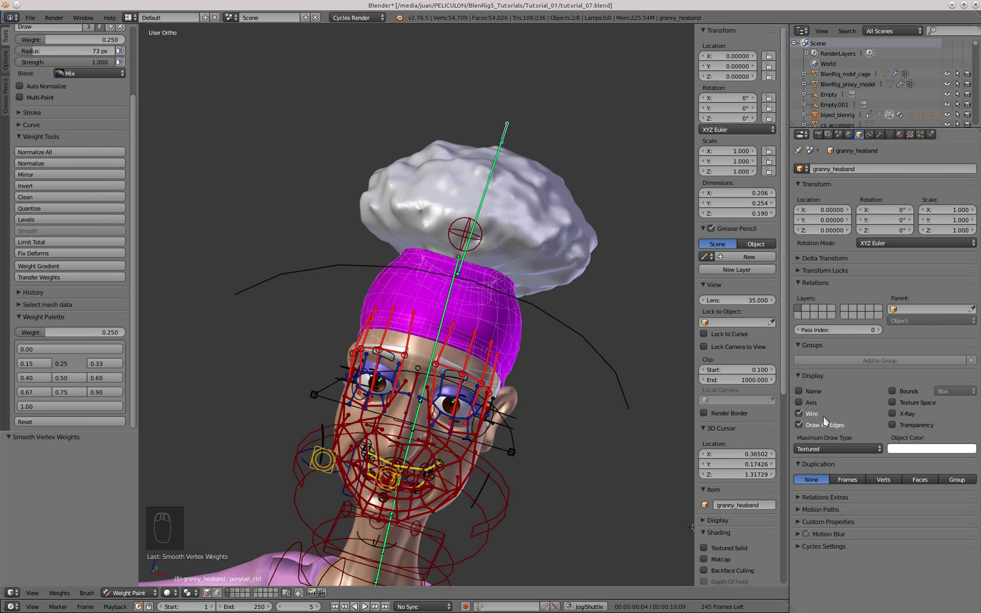
drag(304, 599, 152, 594)
click(484, 334)
Return to pose mode, deselect all and bring the granny's chest into front view.
drag(562, 316, 444, 276)
key(KP_3)
key(a)
drag(441, 364, 381, 340)
drag(400, 294, 395, 245)
drag(478, 165, 391, 257)
key(KP_1)
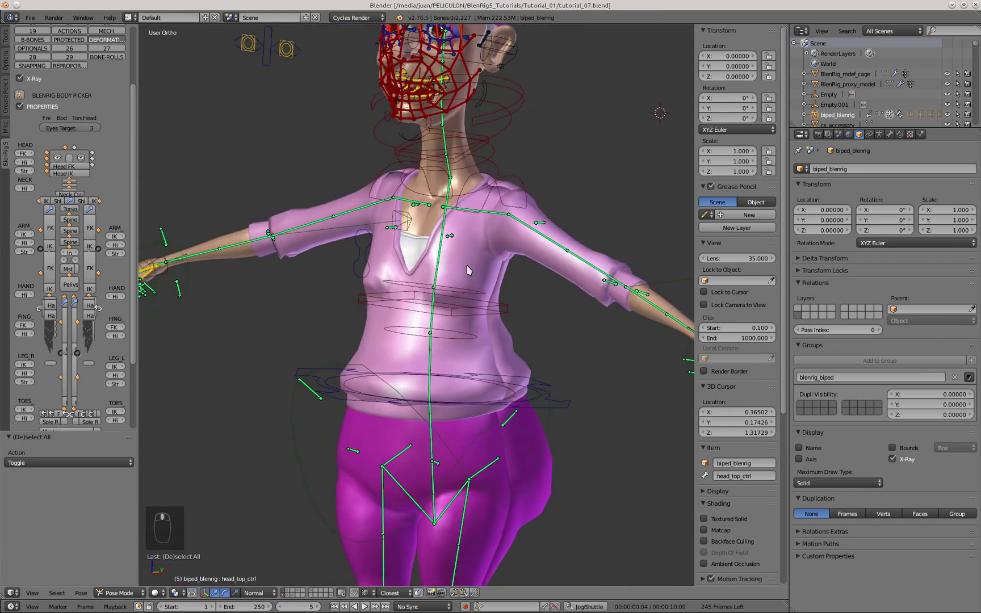
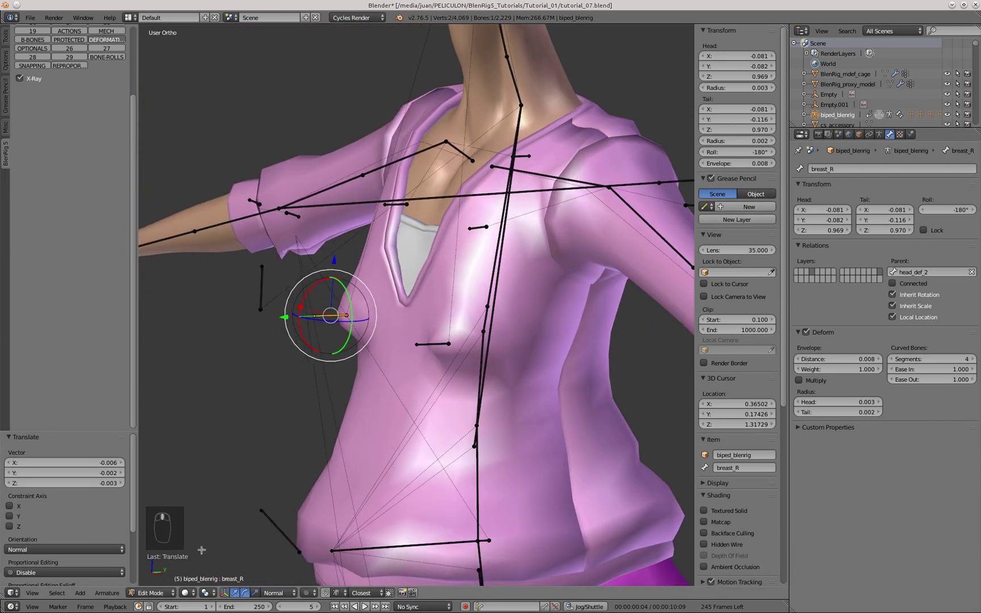
Place the breast_R bone on the chest and choose a bone layer for it.
key(Tab)
drag(434, 349, 421, 339)
key(m)
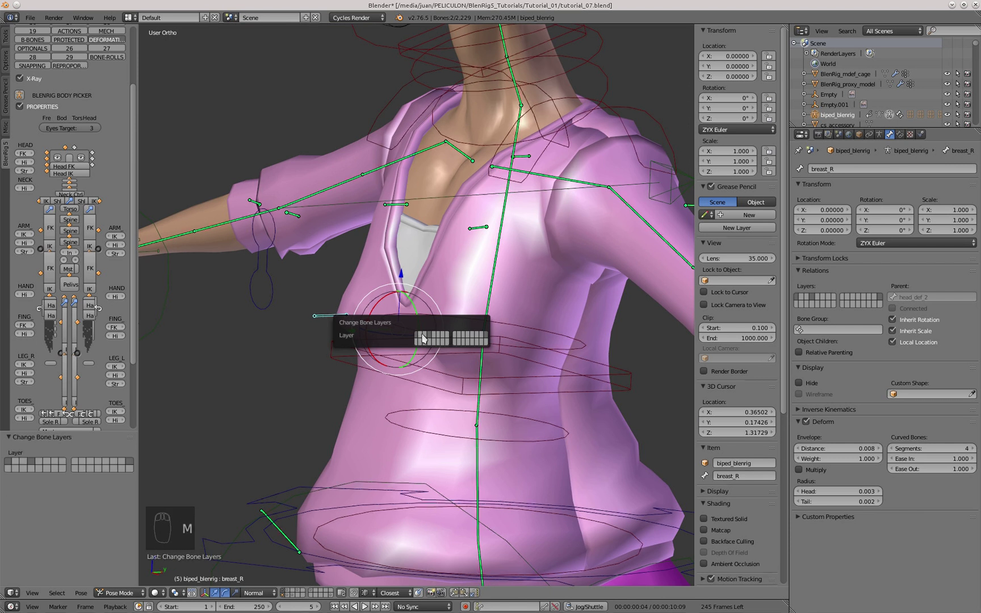